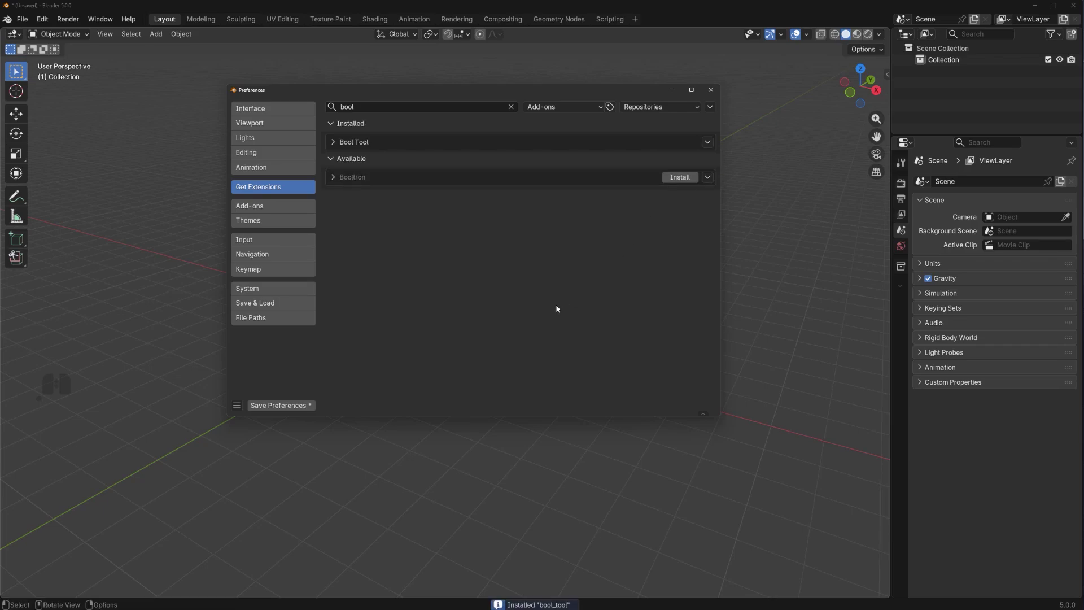
Step: Save the add-on preferences and close the Preferences window
click(276, 405)
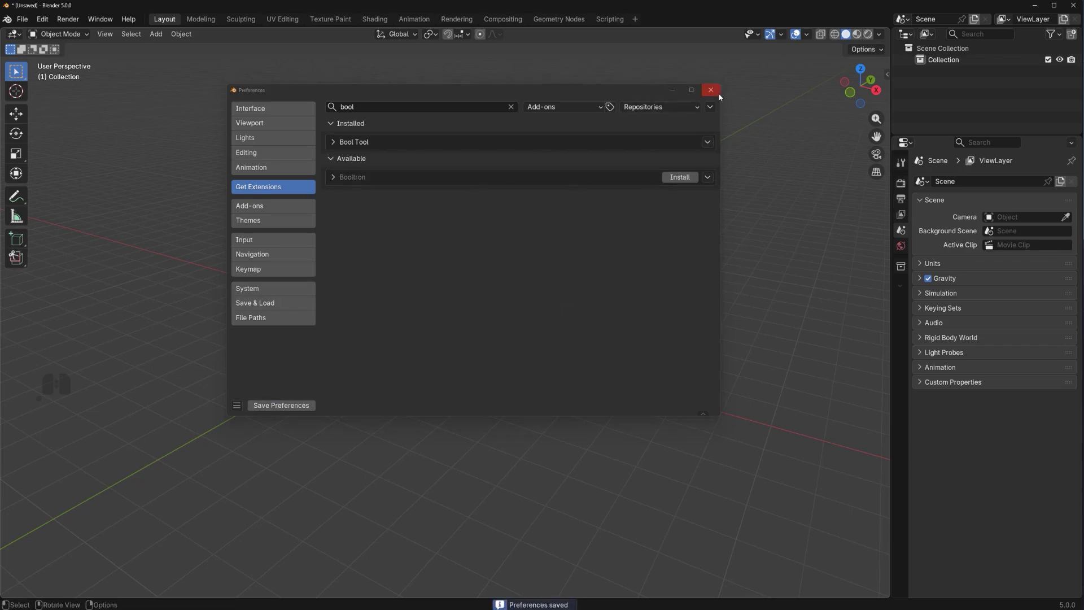
click(722, 90)
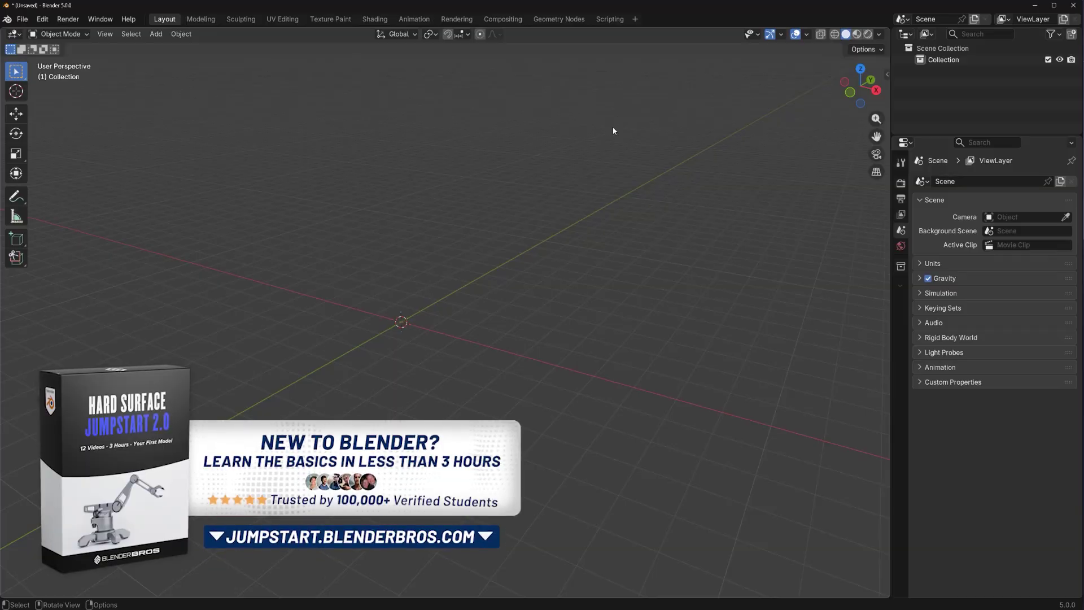
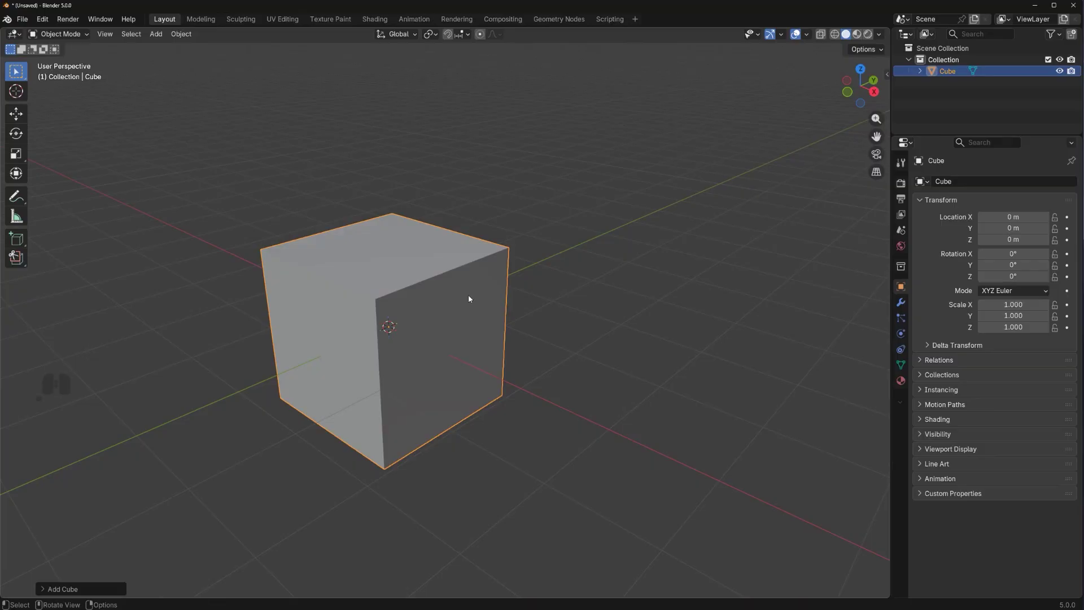
Step: Enable Cavity in the viewport shading options so the cube's edges stand out
middle_click(567, 238)
middle_click(559, 247)
middle_click(599, 254)
middle_click(572, 244)
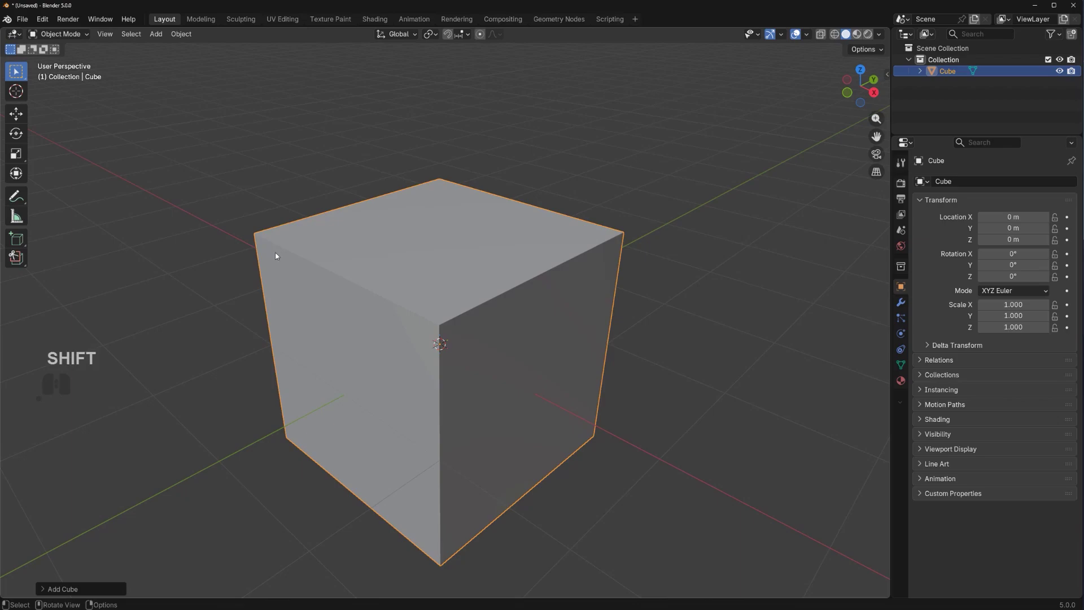
click(884, 36)
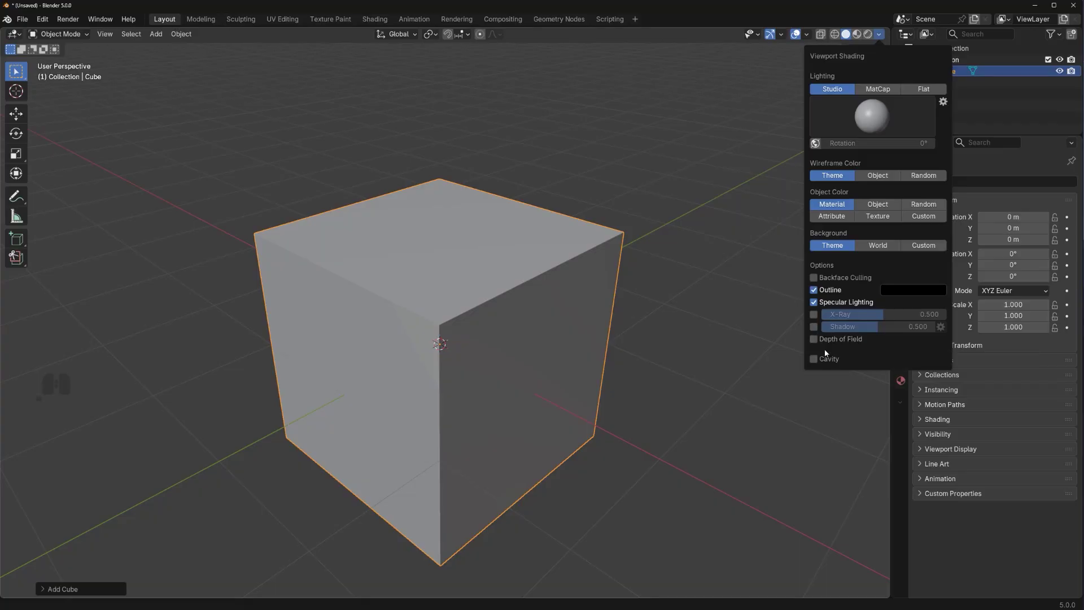
click(820, 362)
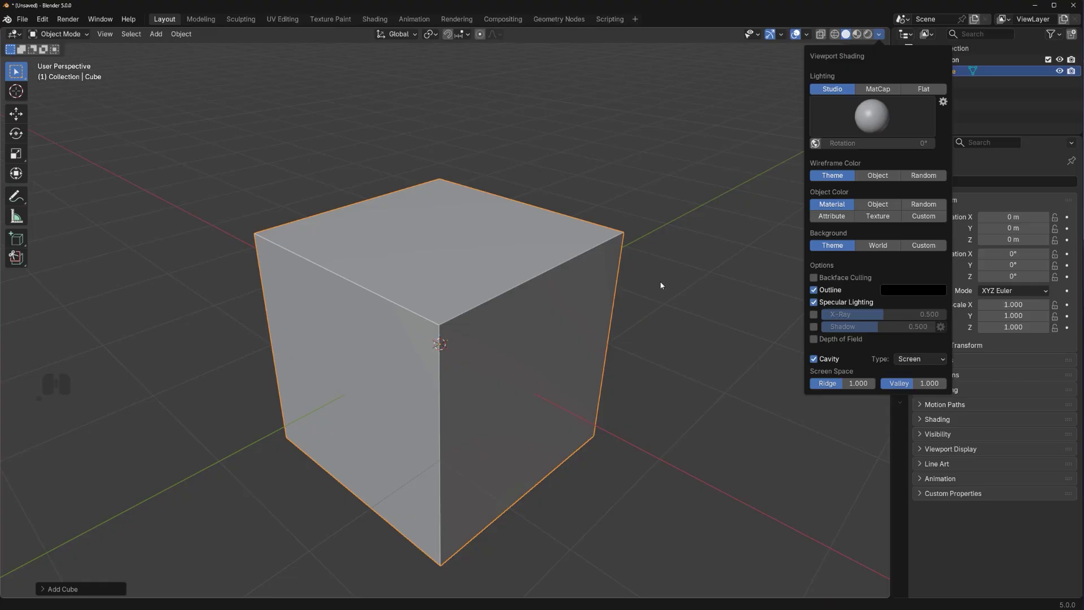
middle_click(455, 294)
middle_click(456, 247)
middle_click(468, 264)
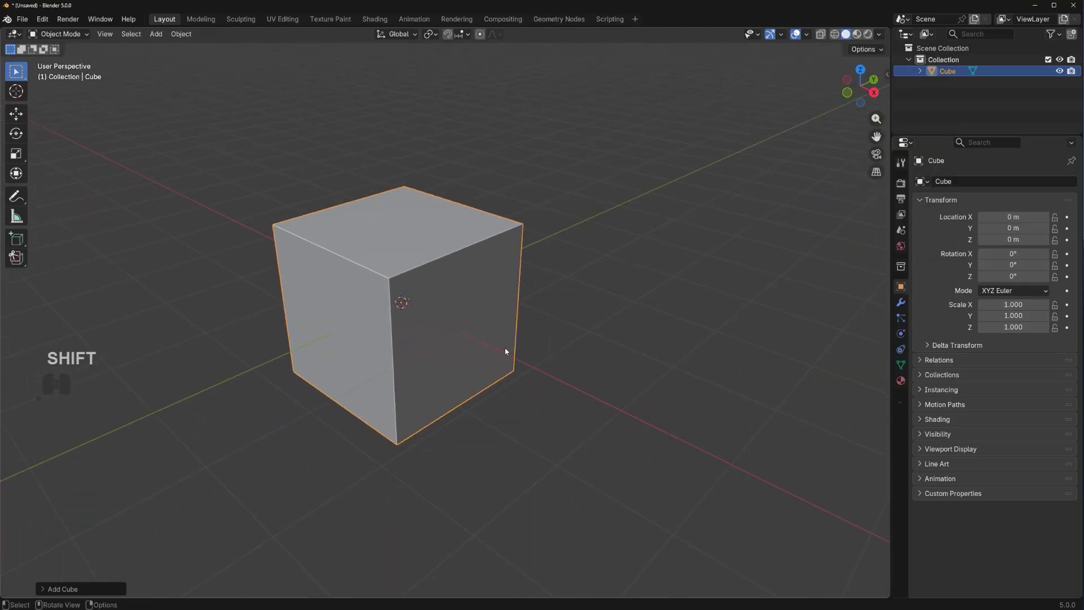
Step: Duplicate the cube and position the shrunken copy overlapping the original's corner
key(shift+d)
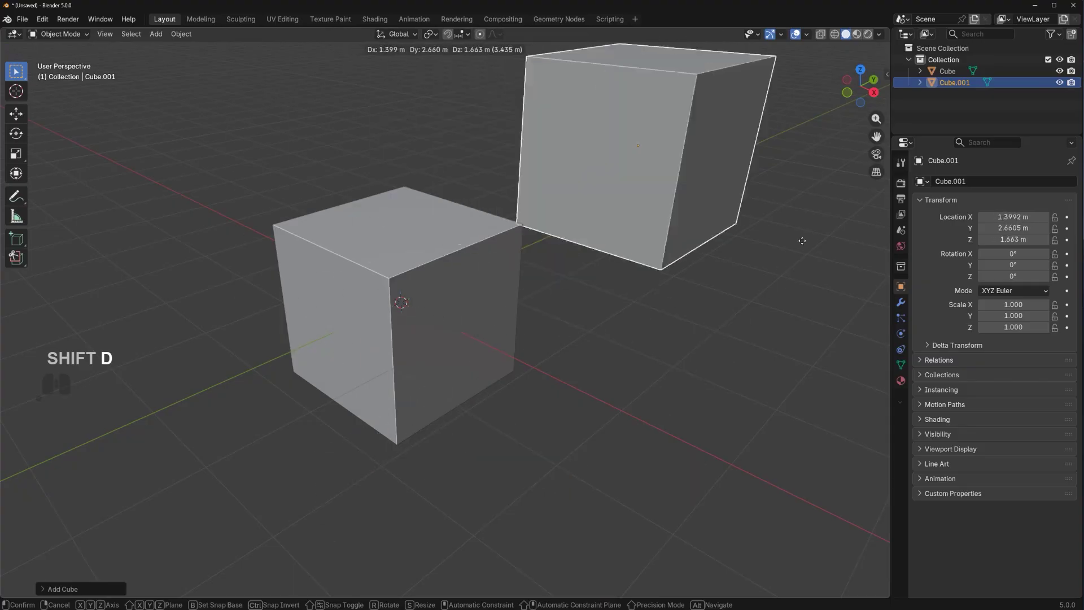
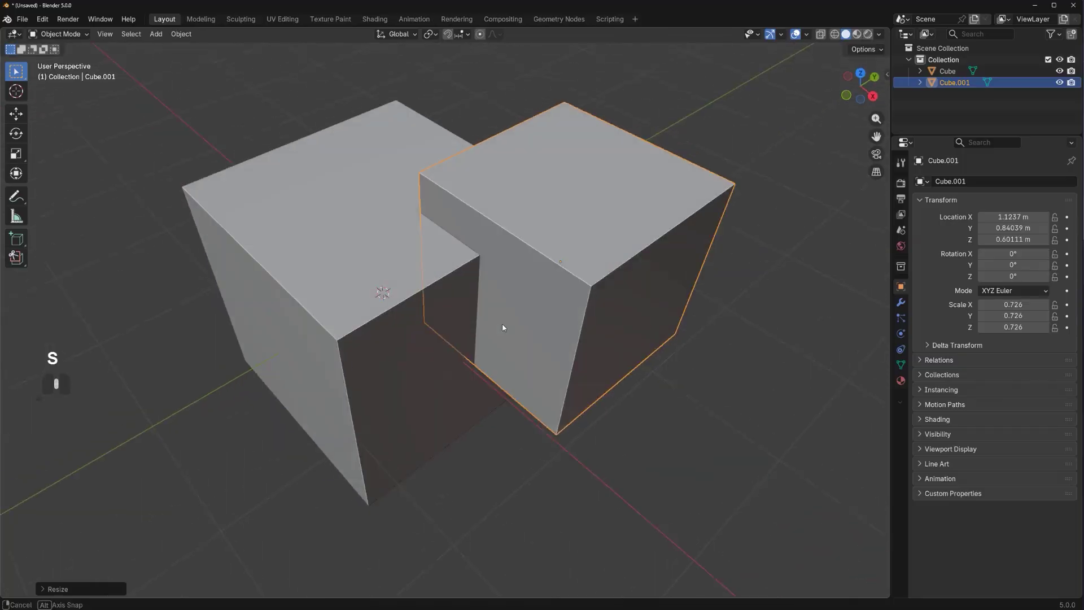
drag(388, 322, 277, 330)
drag(307, 311, 407, 293)
middle_click(467, 249)
middle_click(529, 307)
drag(556, 304, 602, 315)
drag(628, 321, 594, 316)
Step: Select the smaller copy and add the original cube to the selection for the difference cut
click(580, 301)
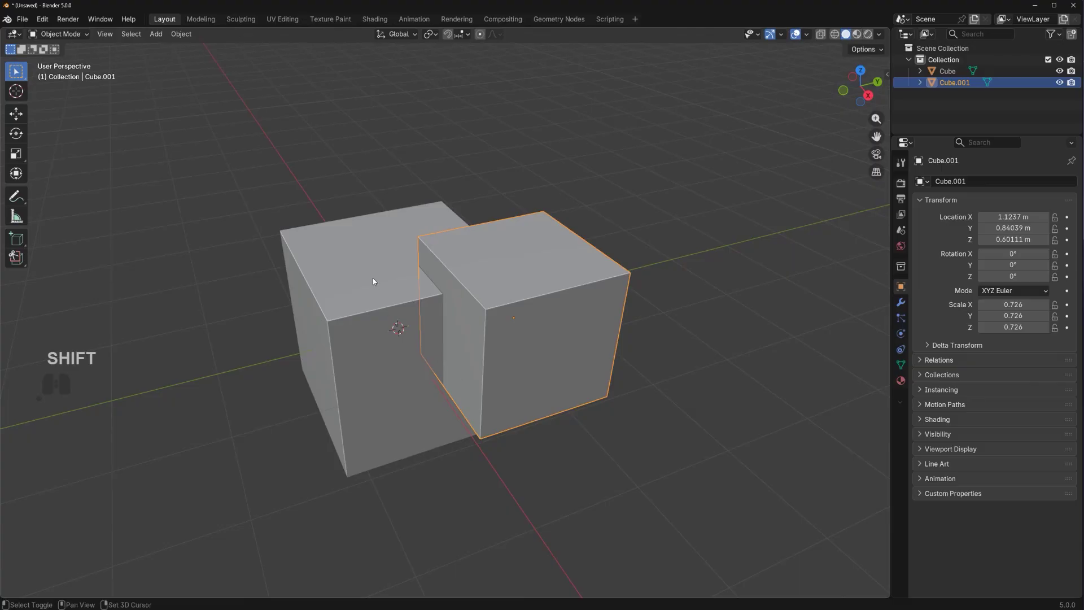
click(373, 276)
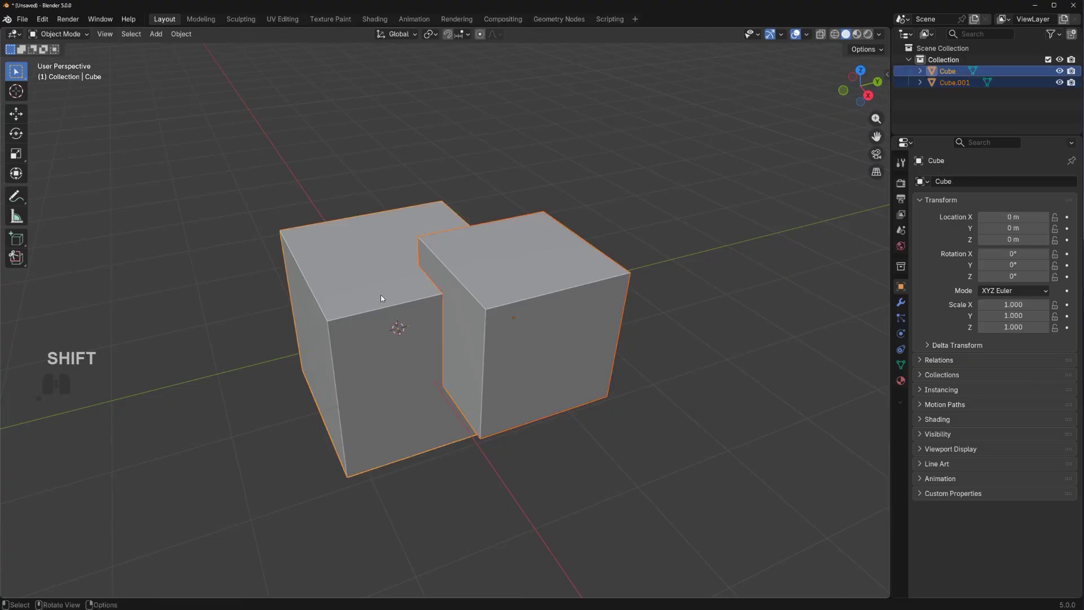
key(ctrl+KP_Subtract)
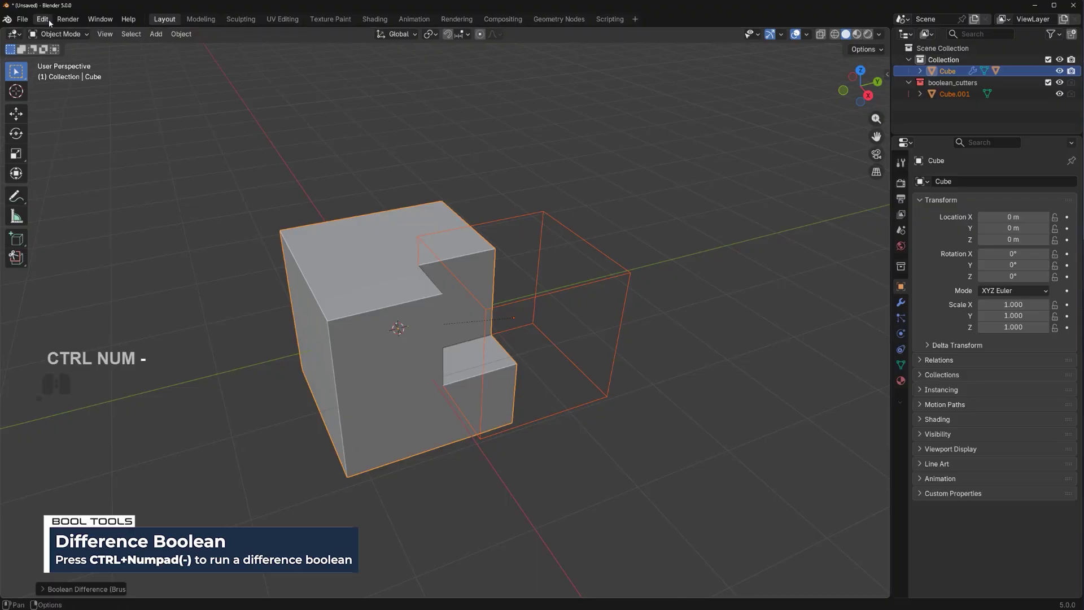
click(51, 22)
click(102, 165)
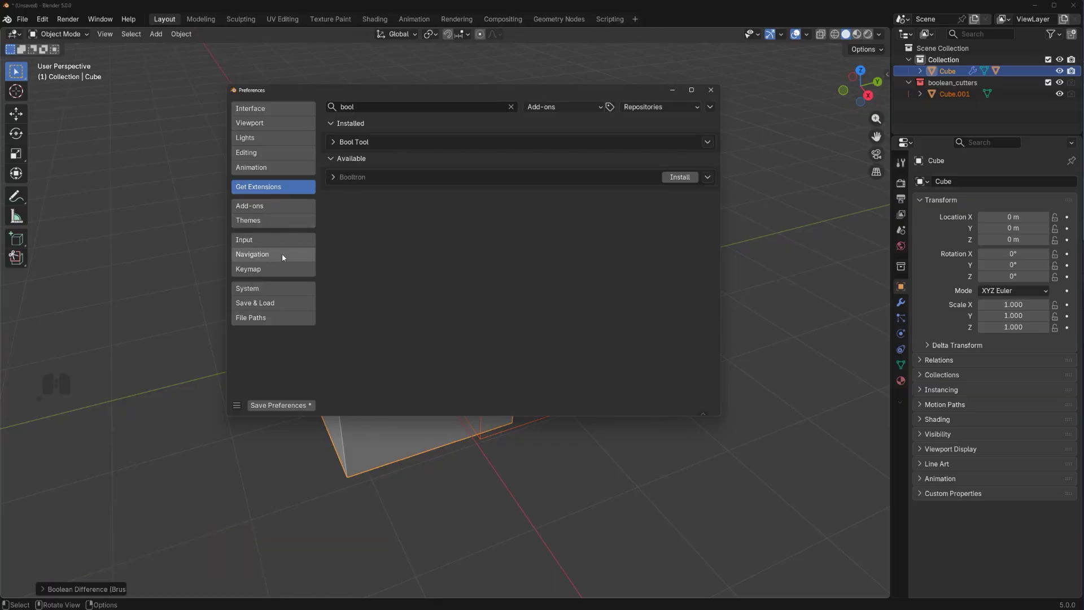
click(282, 247)
click(507, 125)
click(506, 125)
click(709, 94)
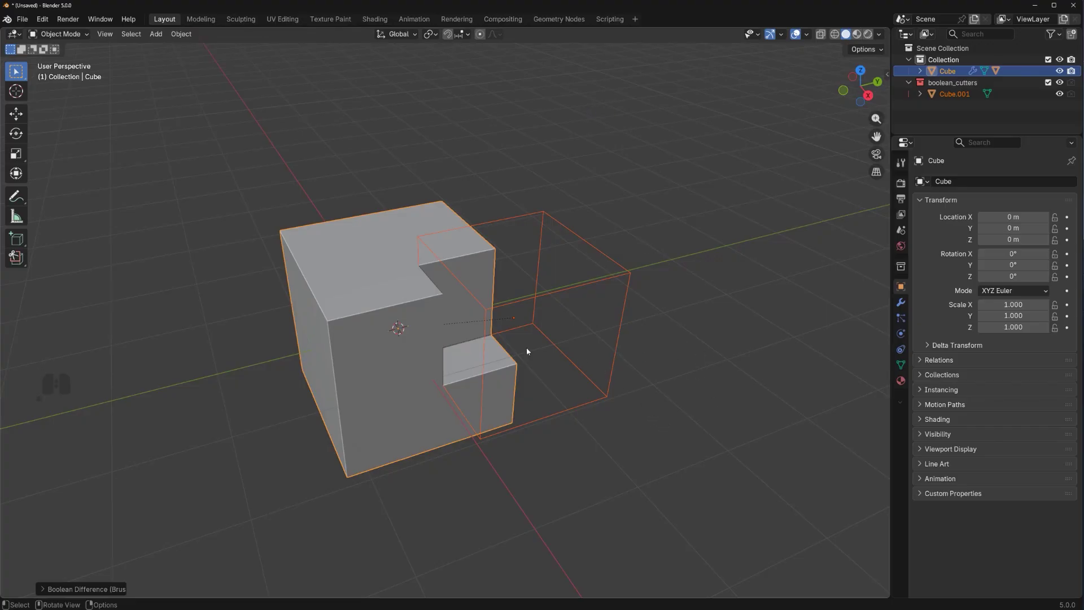
Step: Show the notched cube's Difference boolean modifier with Cube.001 as cutter in a widened properties panel
click(390, 292)
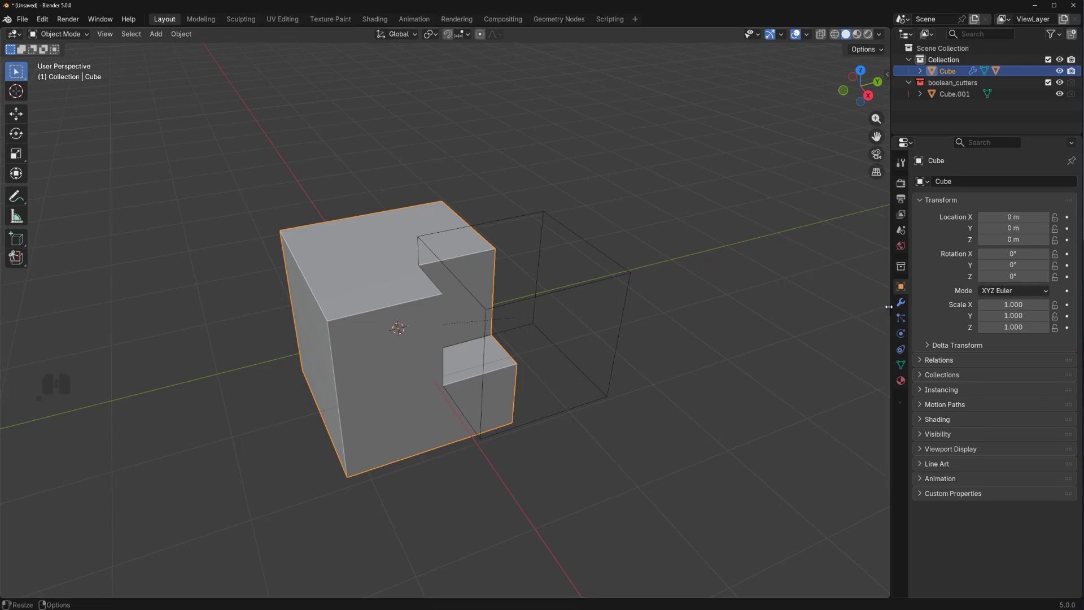
click(905, 309)
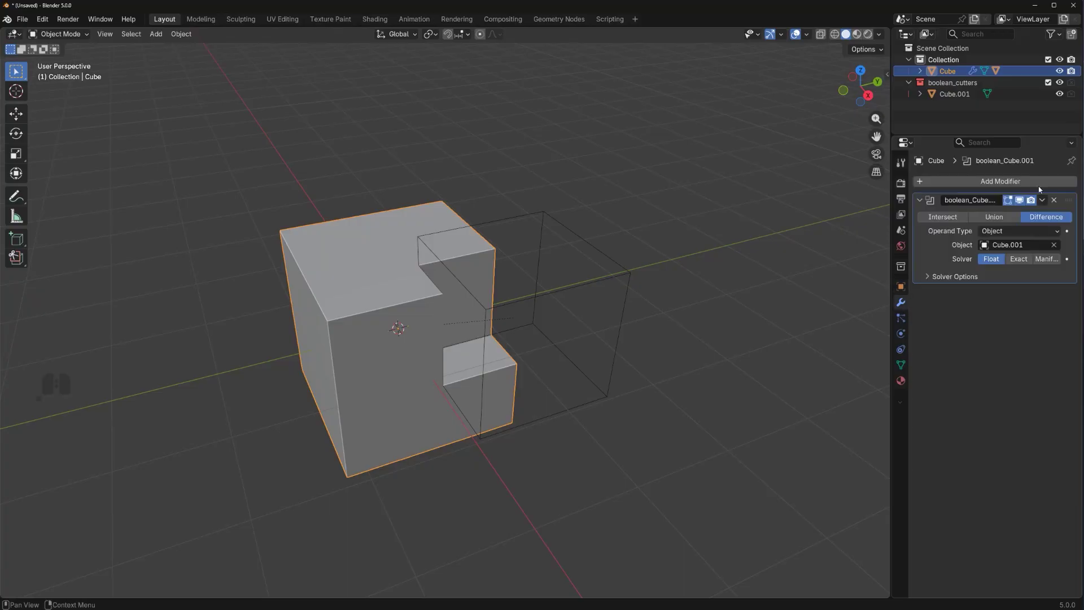
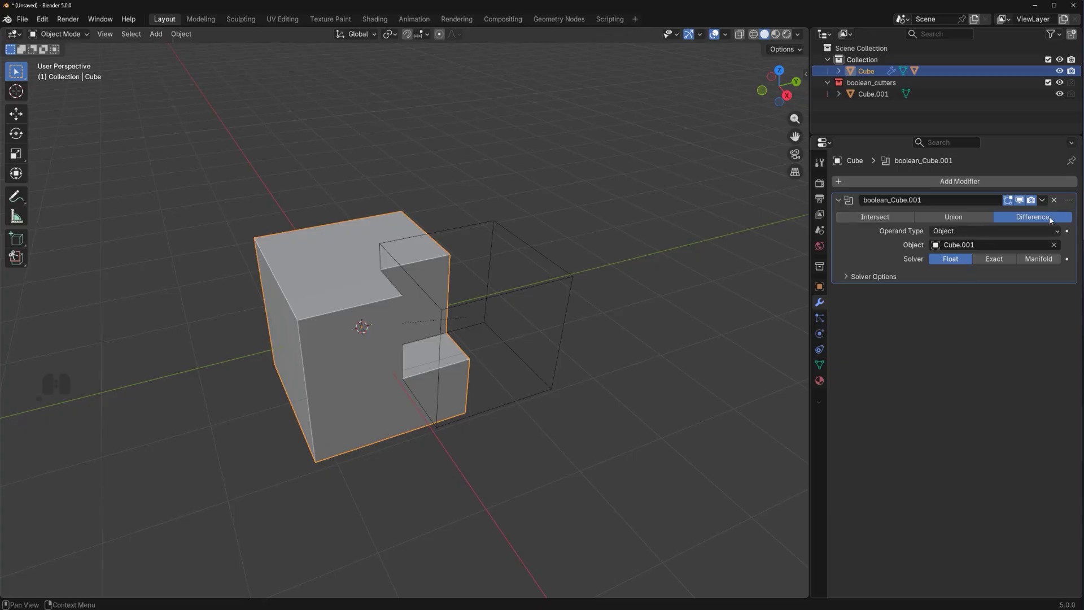
drag(476, 318, 403, 279)
drag(457, 293, 504, 305)
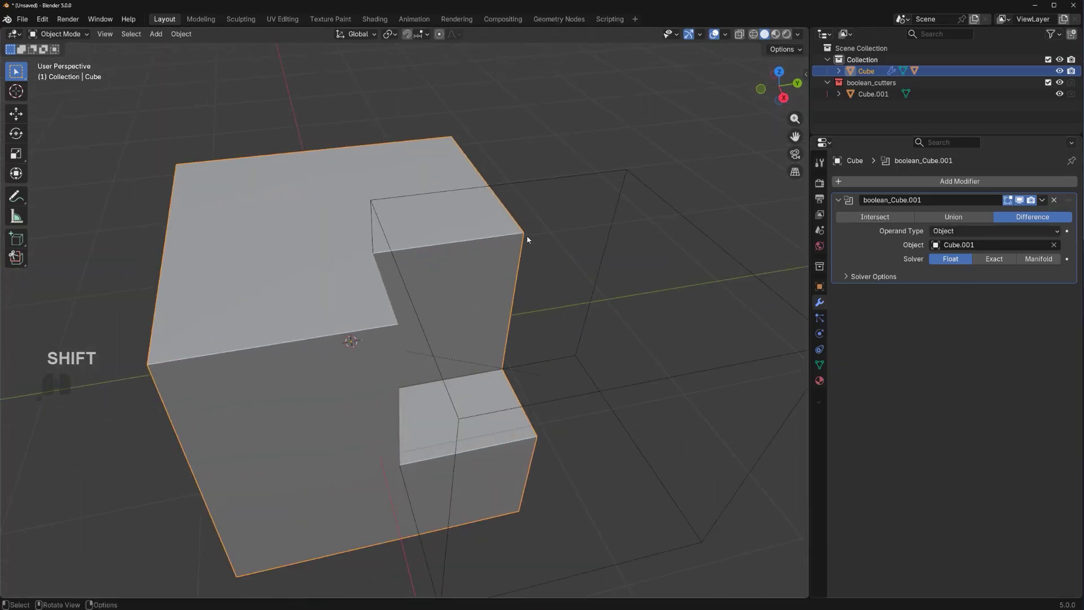
Step: Inspect the cut from several angles and select the cutter Cube.001 ready to move it
click(608, 172)
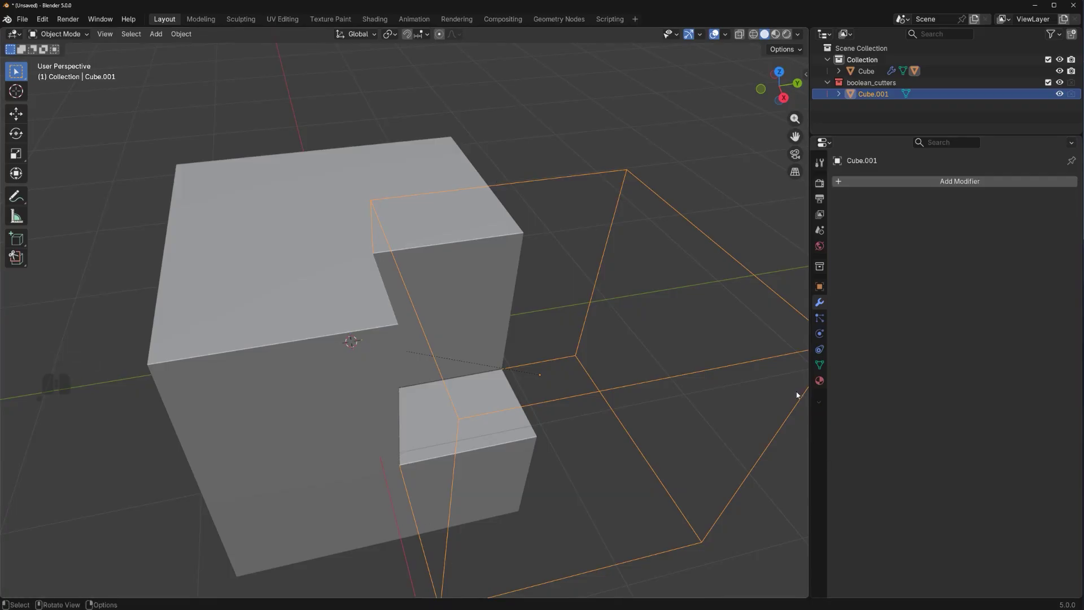
middle_click(744, 344)
click(353, 282)
drag(373, 293, 316, 275)
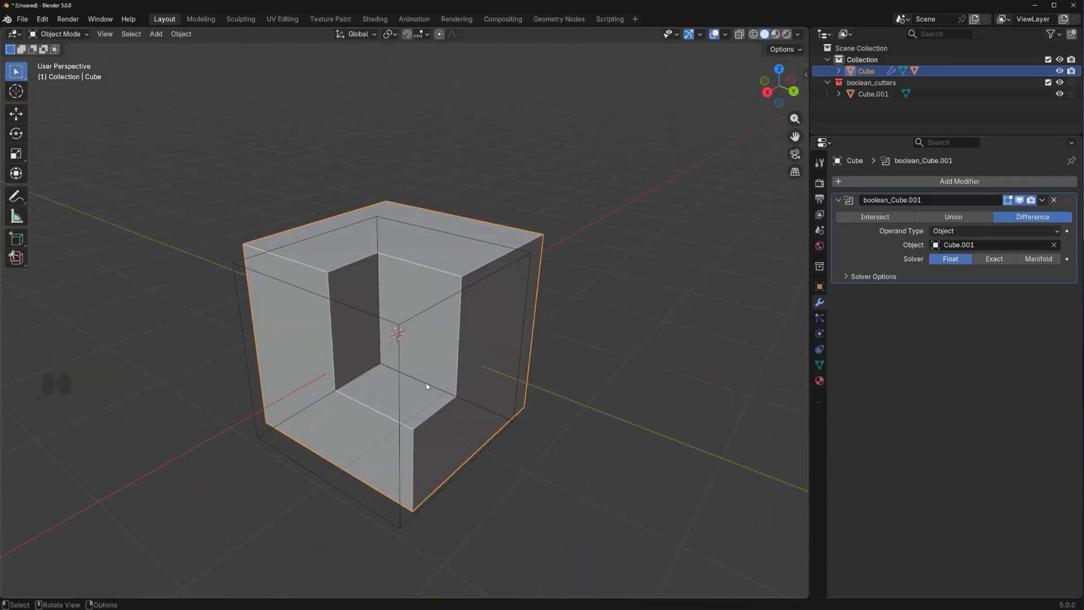
drag(443, 307, 553, 312)
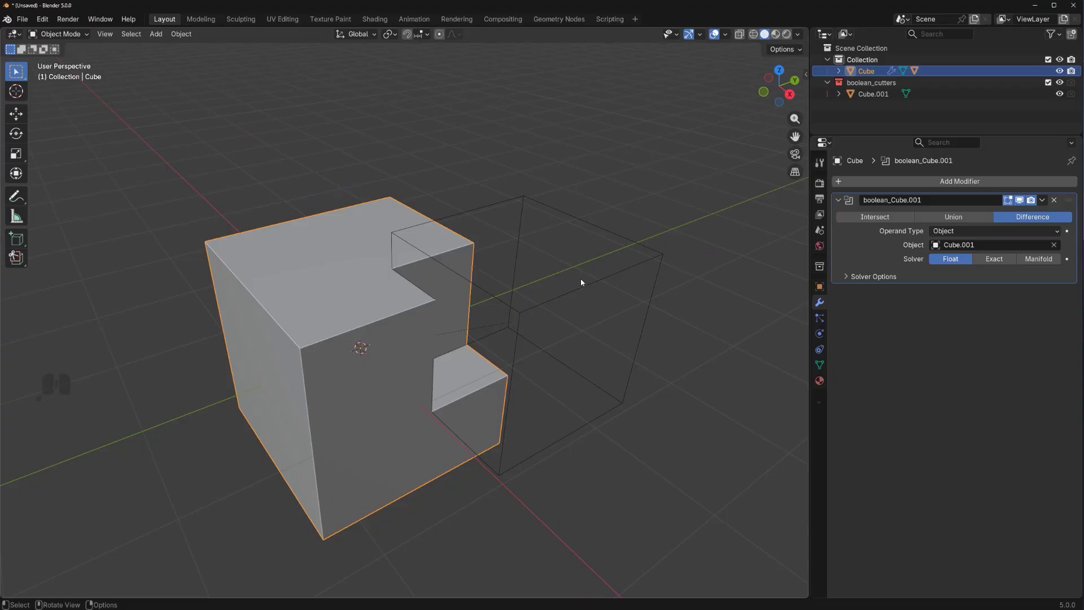
click(589, 287)
drag(488, 312, 468, 363)
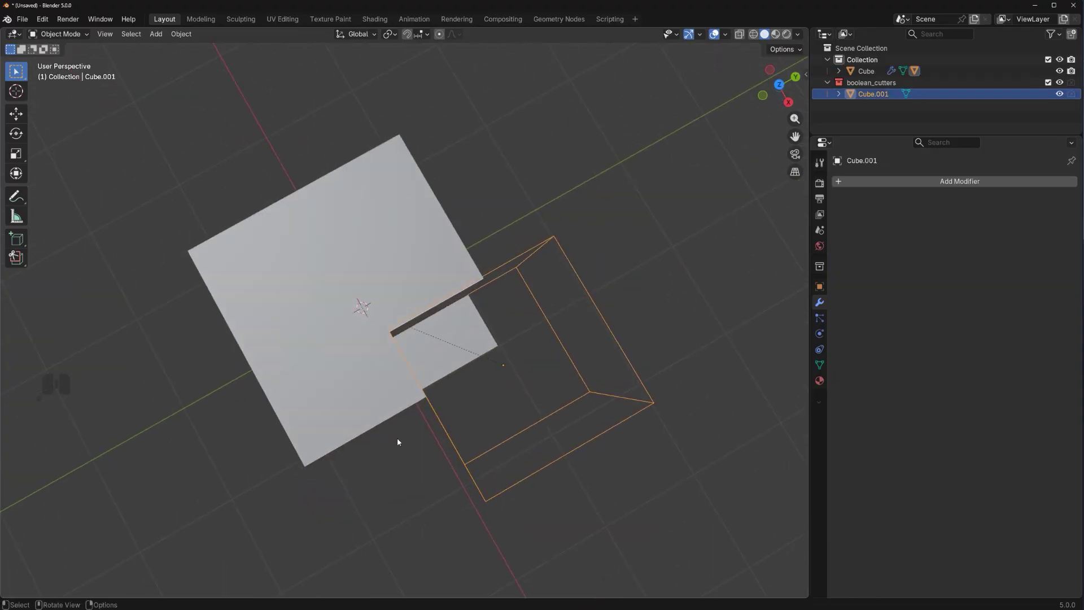
drag(515, 337, 437, 278)
click(557, 314)
key(g)
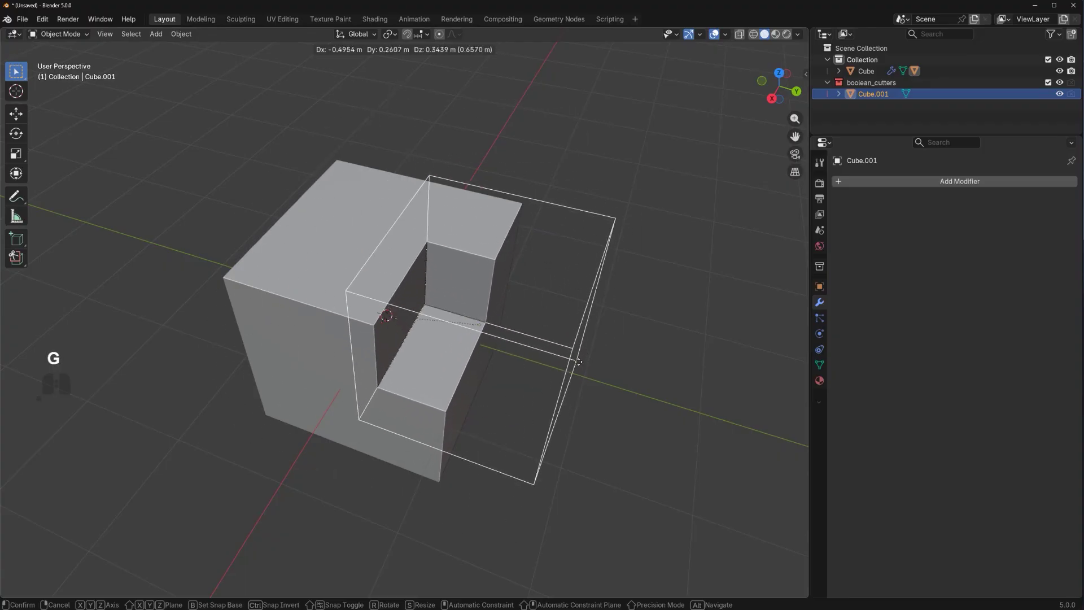
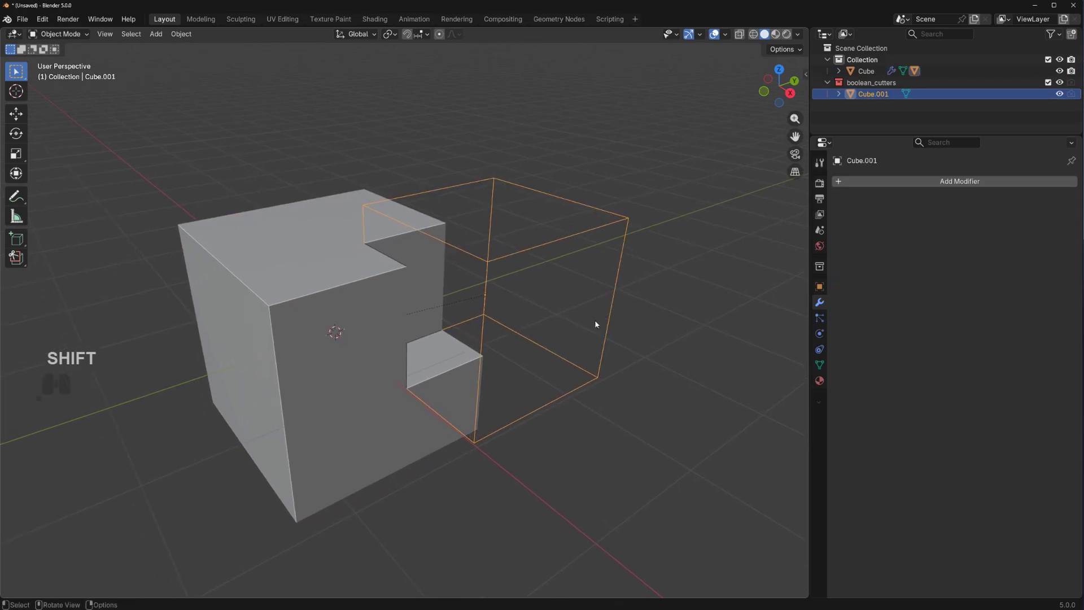
drag(537, 315, 567, 243)
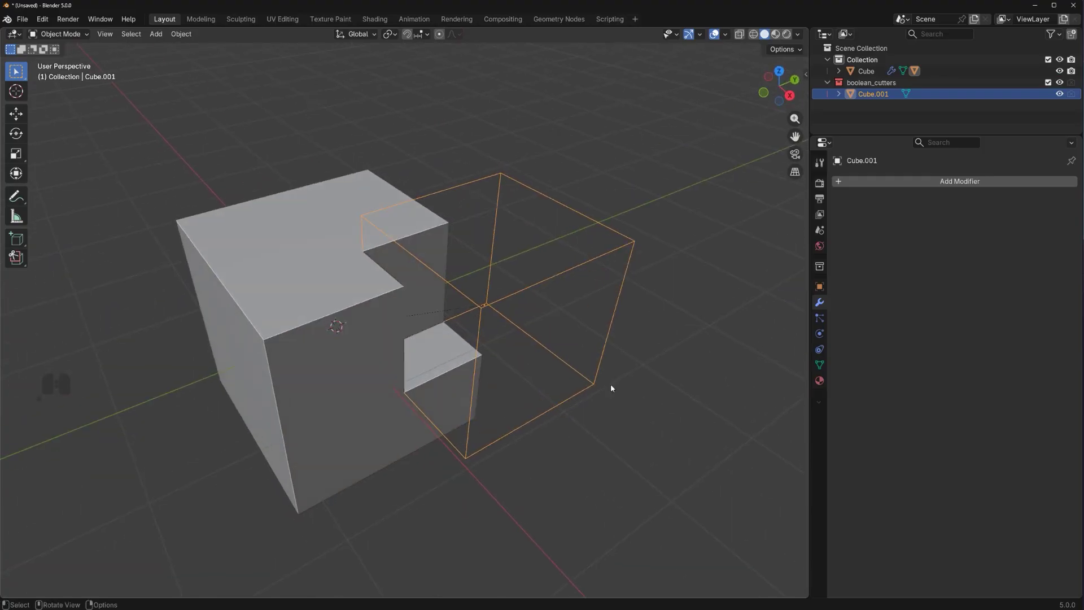
middle_click(580, 347)
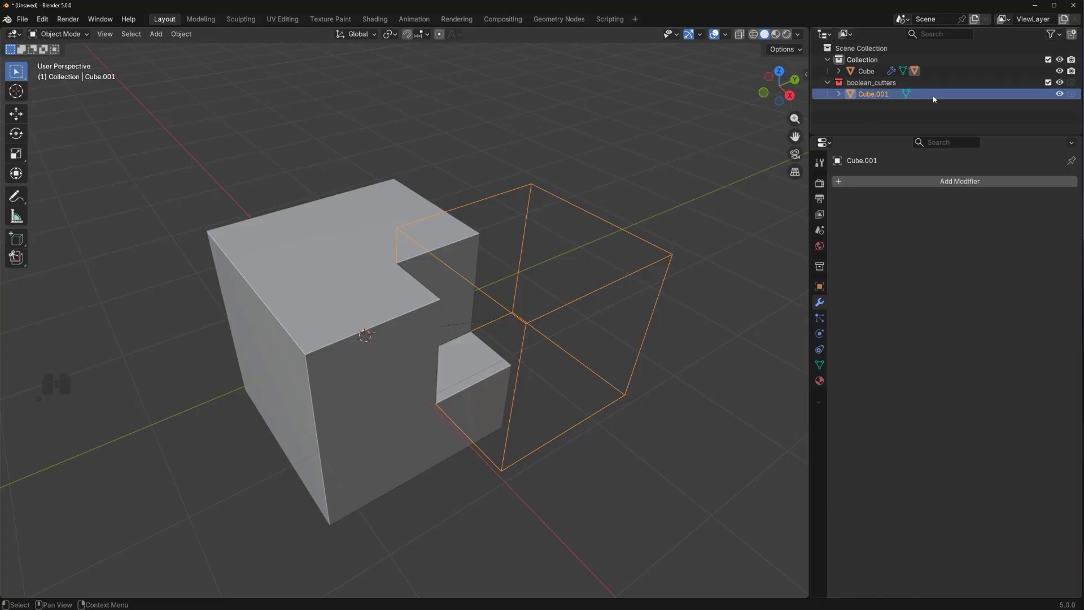
click(1062, 83)
click(1062, 84)
click(1062, 84)
click(1062, 83)
drag(481, 354, 420, 342)
middle_click(404, 334)
drag(415, 331, 380, 327)
middle_click(416, 327)
drag(431, 321, 527, 317)
middle_click(459, 309)
drag(448, 311, 432, 310)
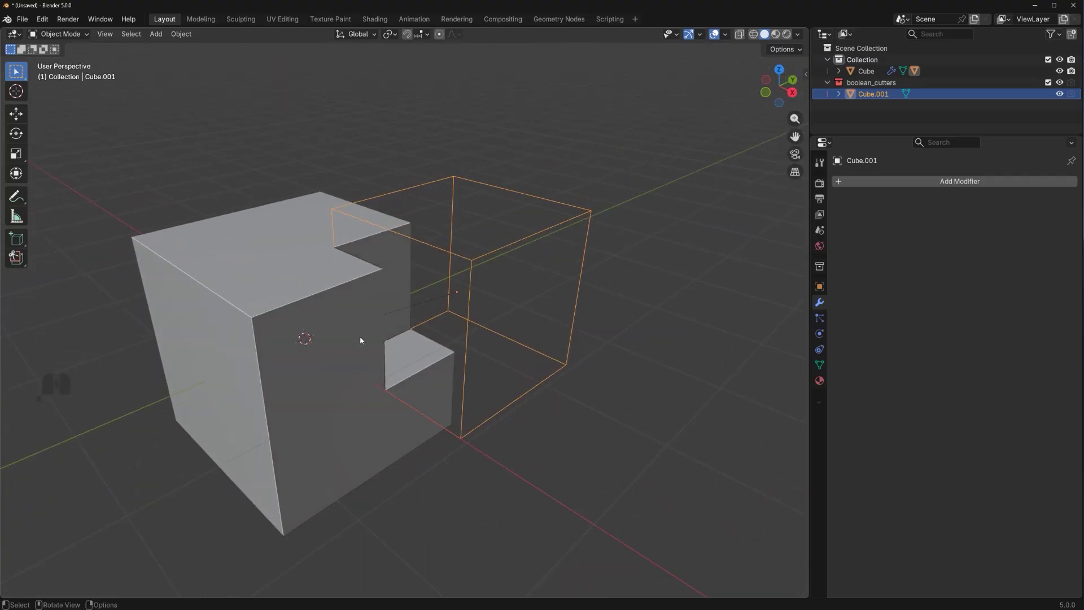
click(482, 258)
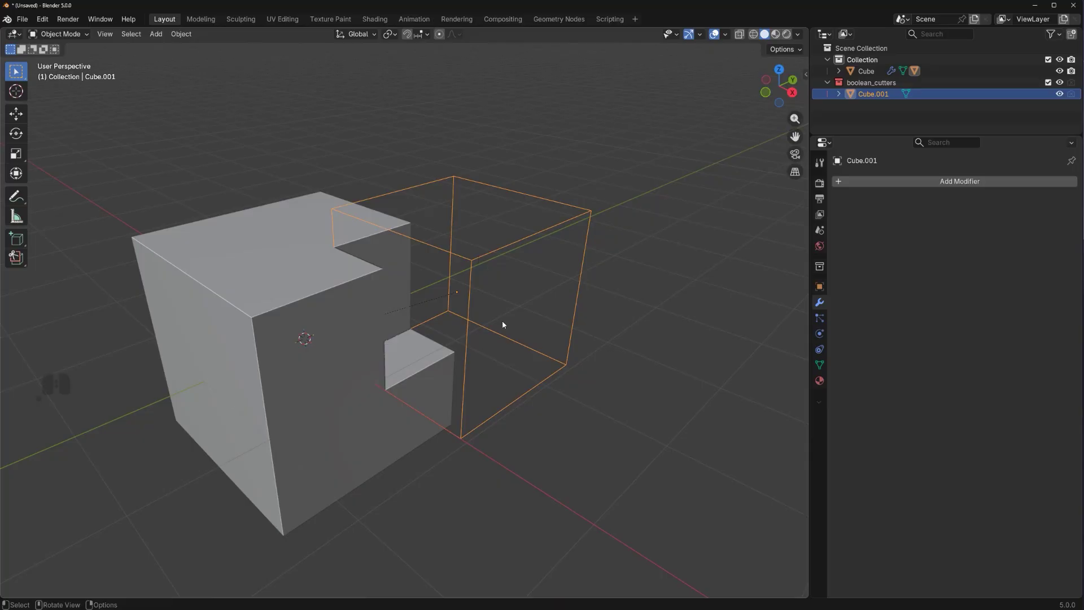
key(g)
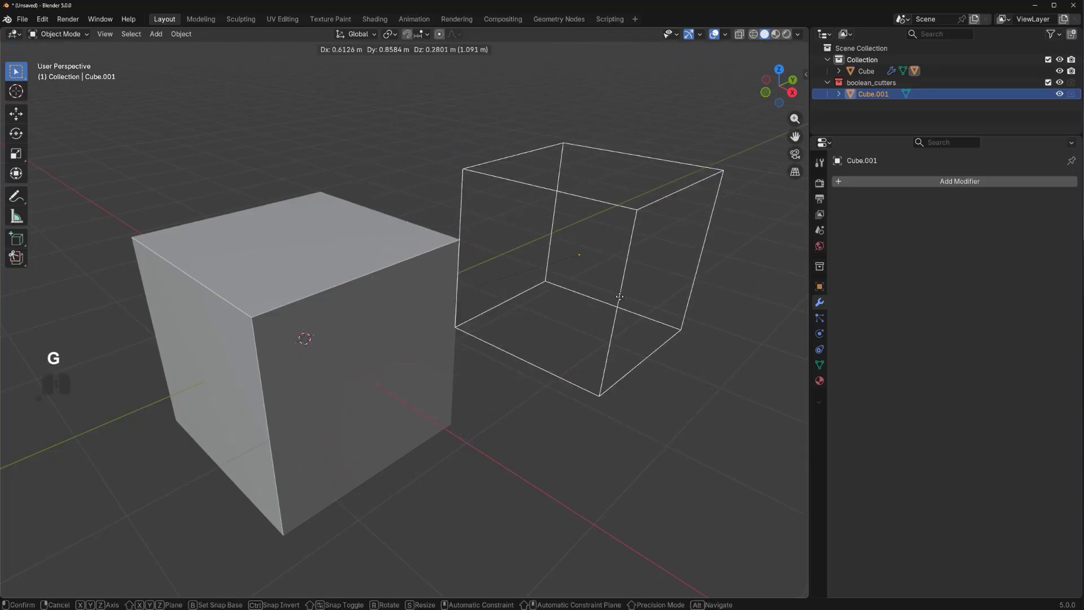
drag(509, 280, 206, 386)
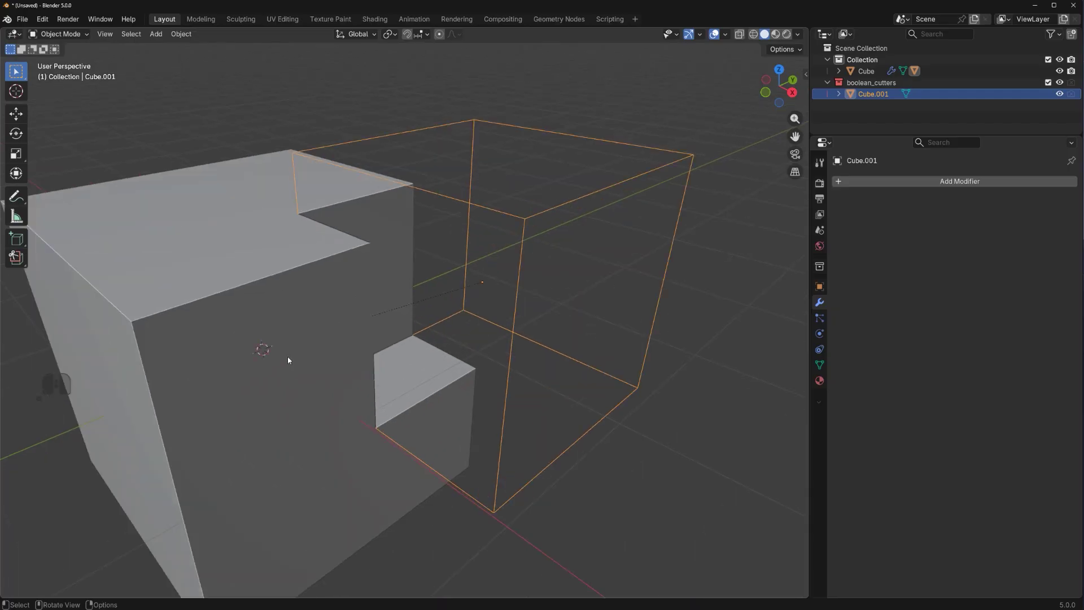
Step: Move the cutter into the cube's side so the boolean carves a stepped notch, then inspect it
click(195, 342)
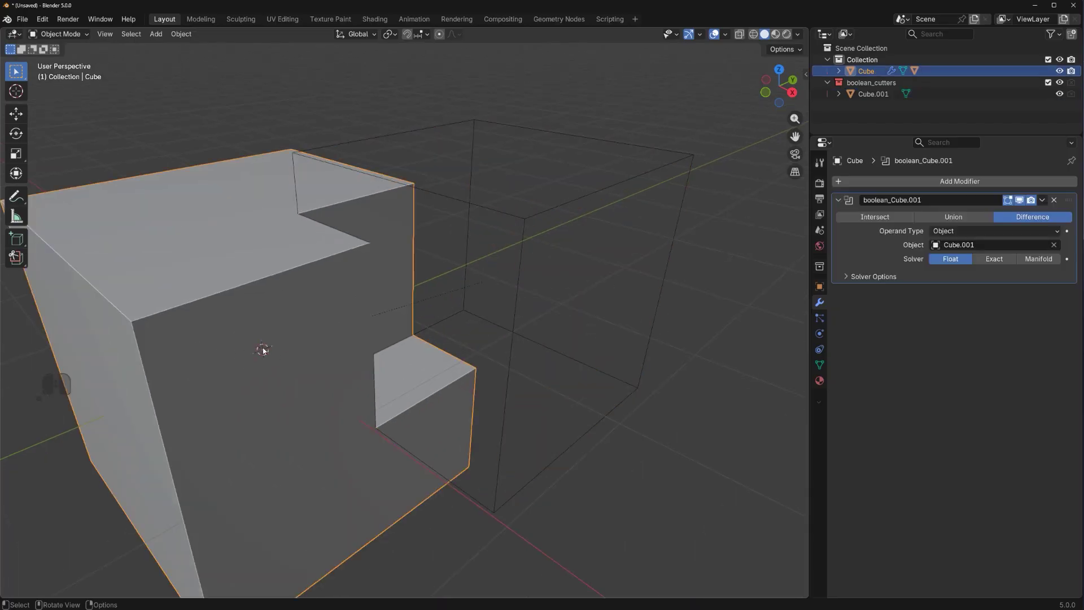
click(296, 301)
middle_click(353, 298)
key(g)
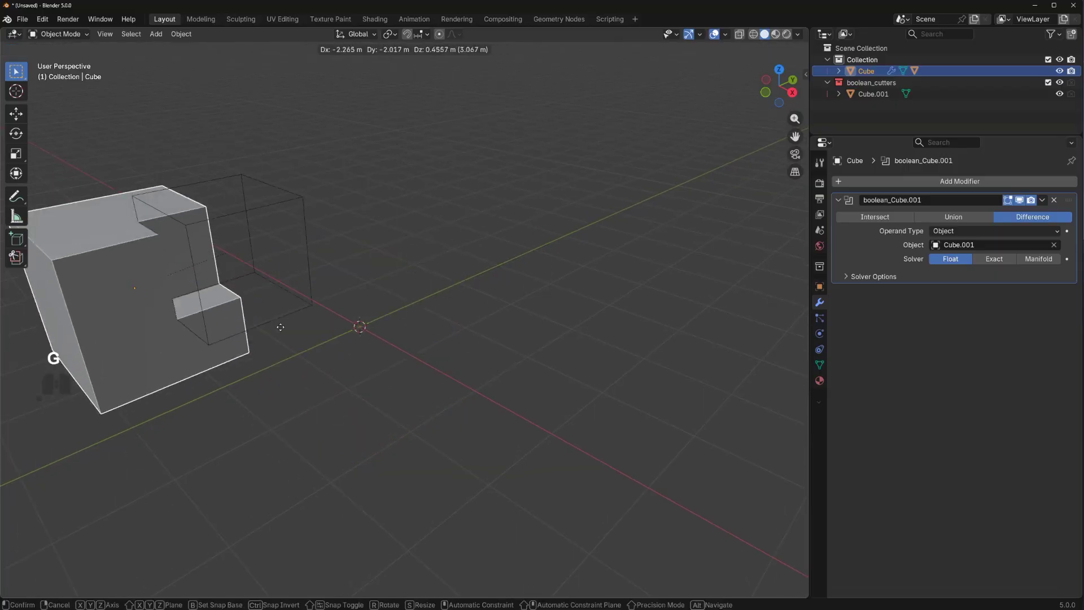
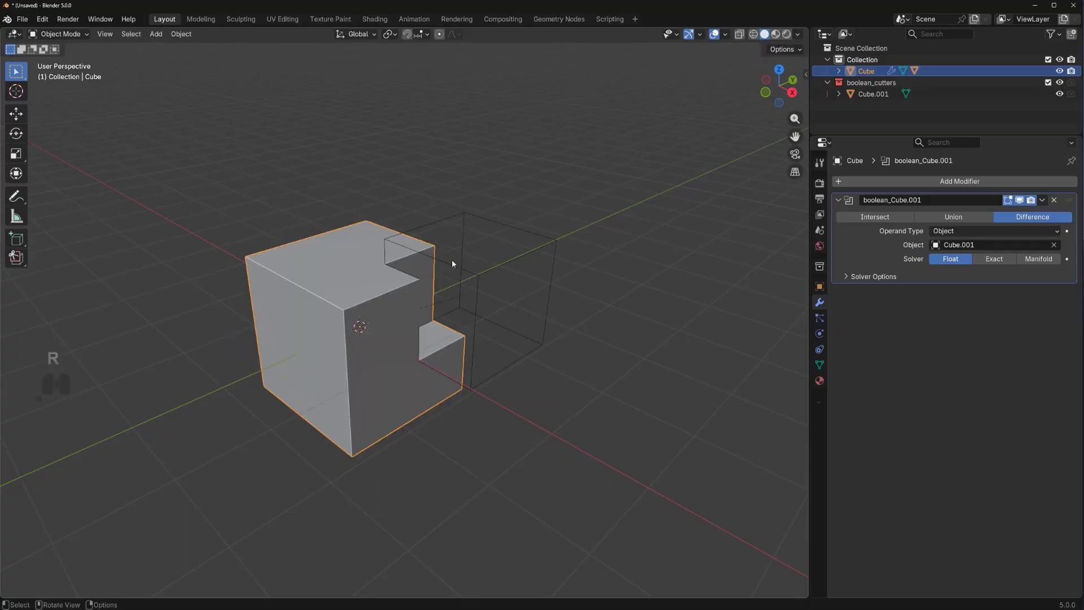
drag(418, 324, 504, 324)
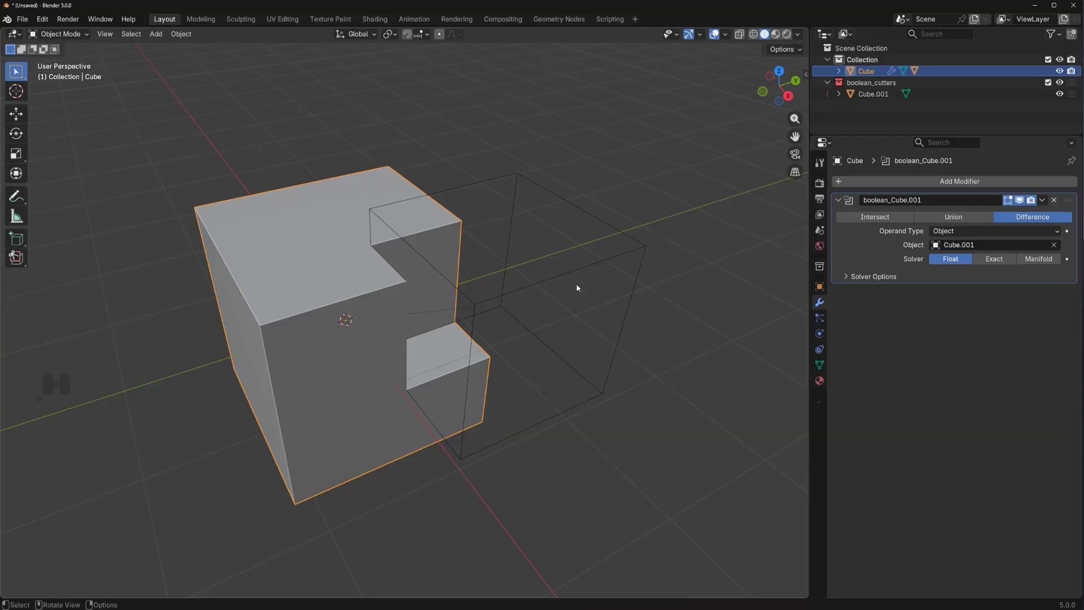
middle_click(583, 328)
middle_click(557, 320)
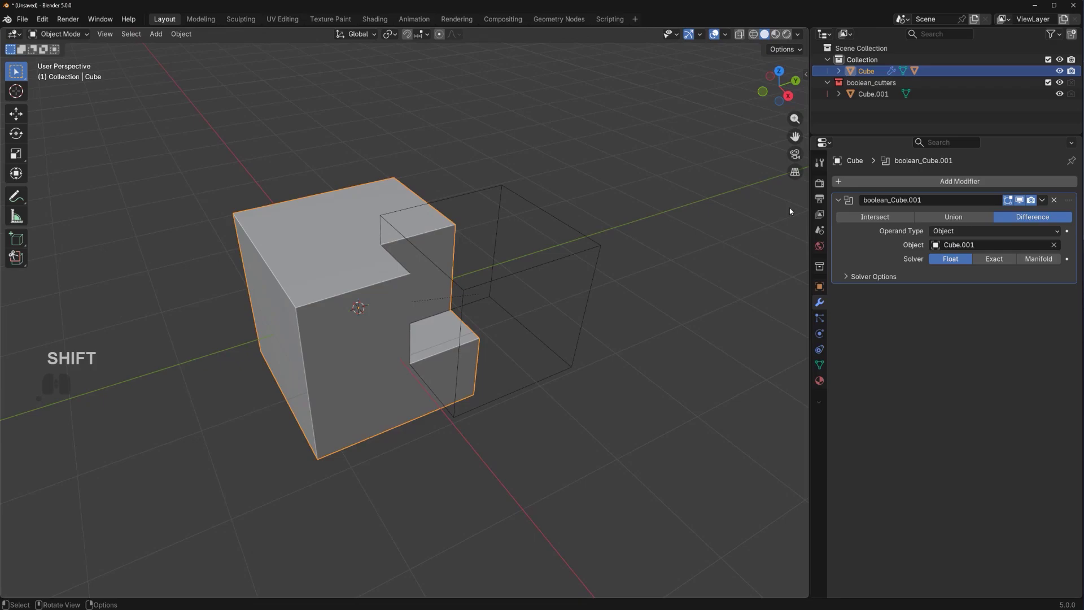
drag(410, 283, 361, 277)
middle_click(412, 275)
middle_click(402, 280)
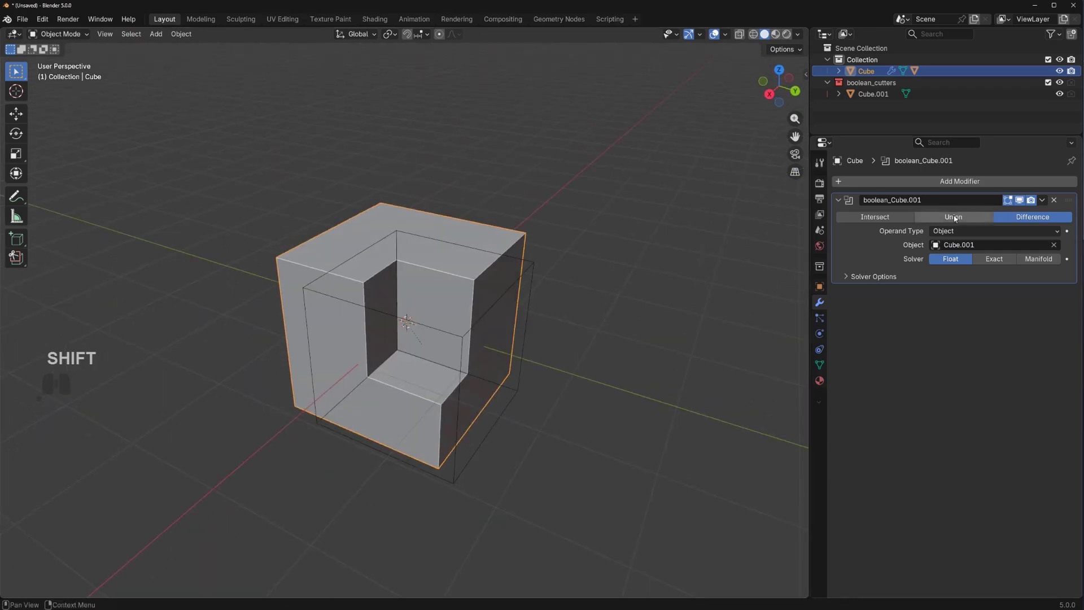
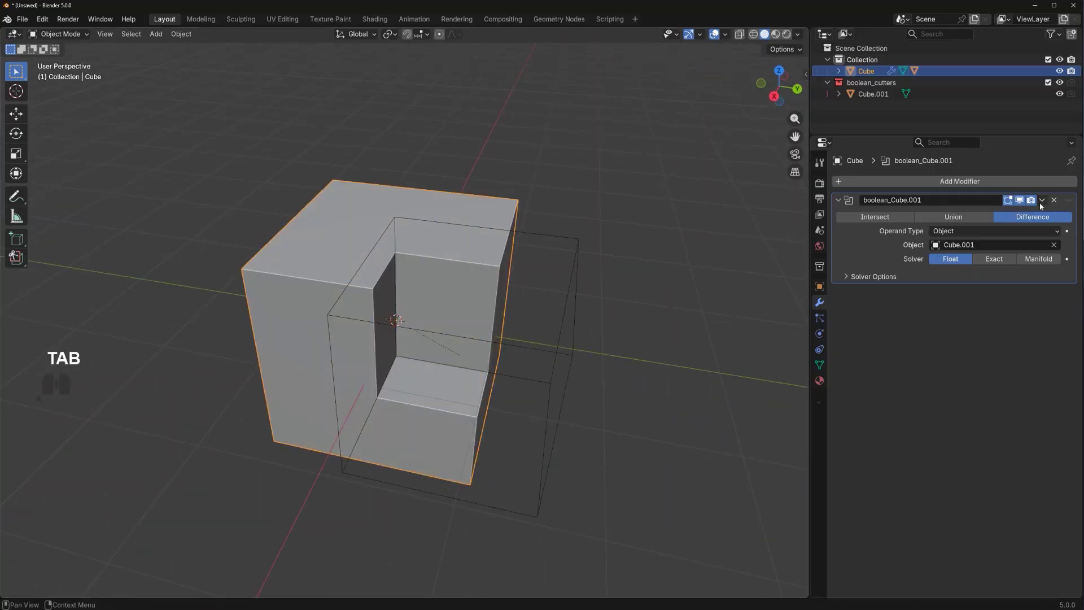
click(1044, 205)
click(1029, 215)
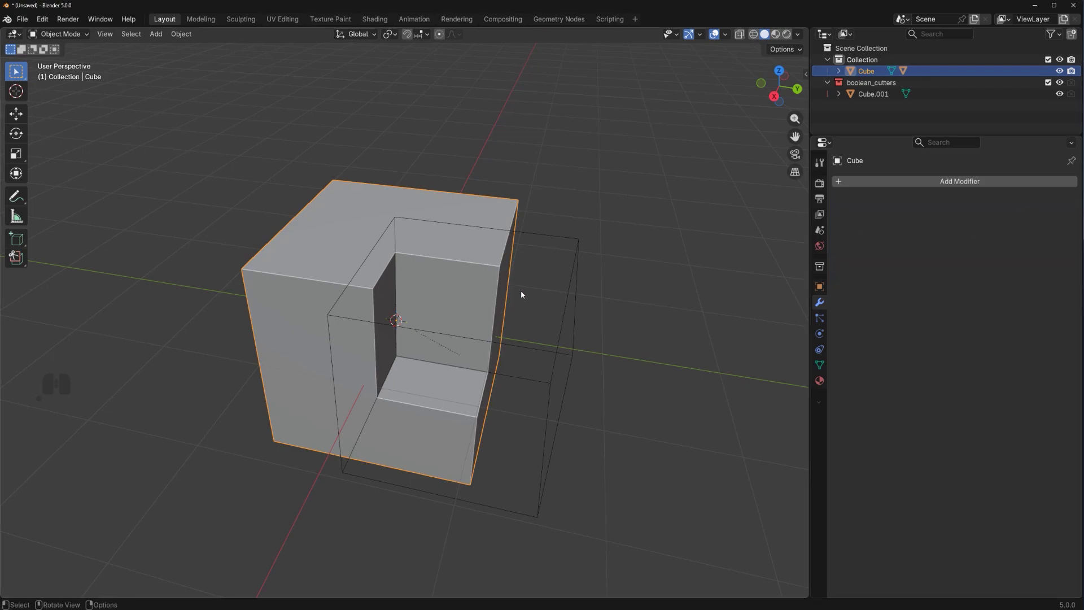
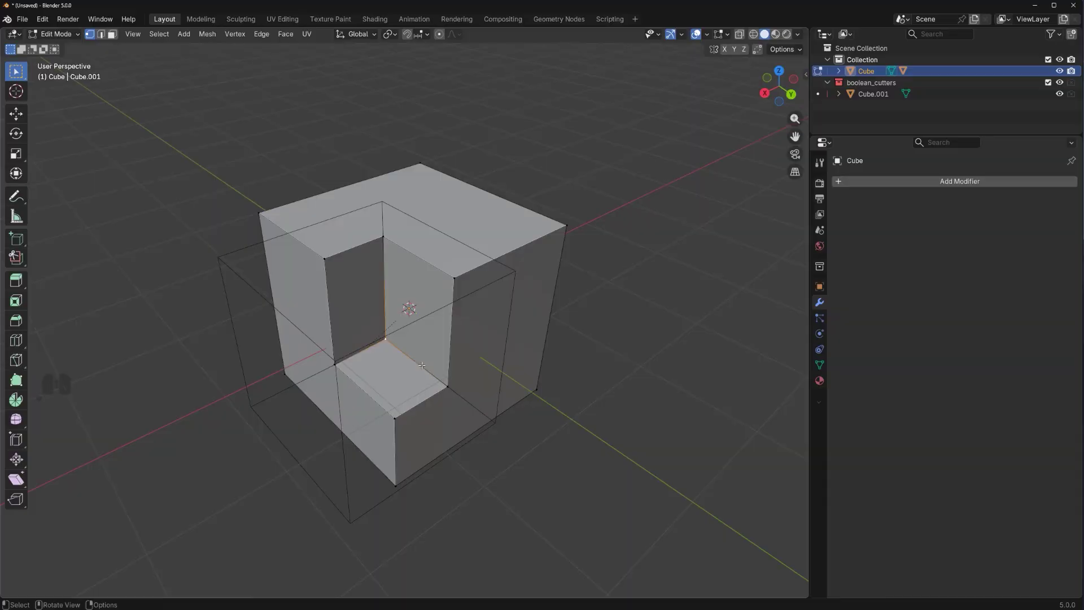
key(Tab)
click(429, 359)
click(426, 379)
key(g)
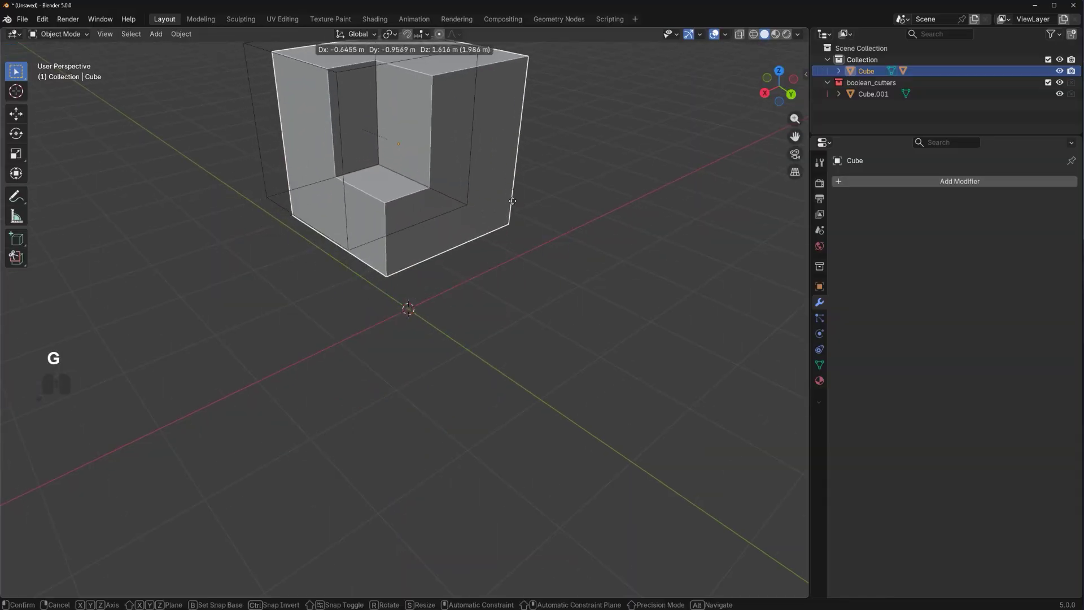
drag(503, 249, 433, 285)
middle_click(432, 285)
middle_click(452, 292)
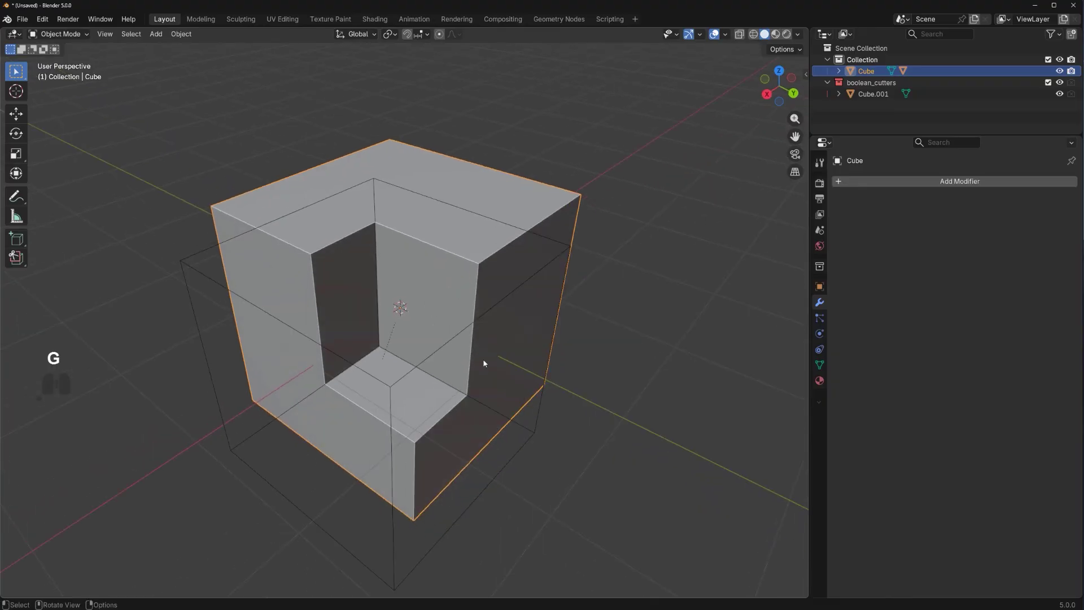
key(ctrl+z)
key(ctrl+z)
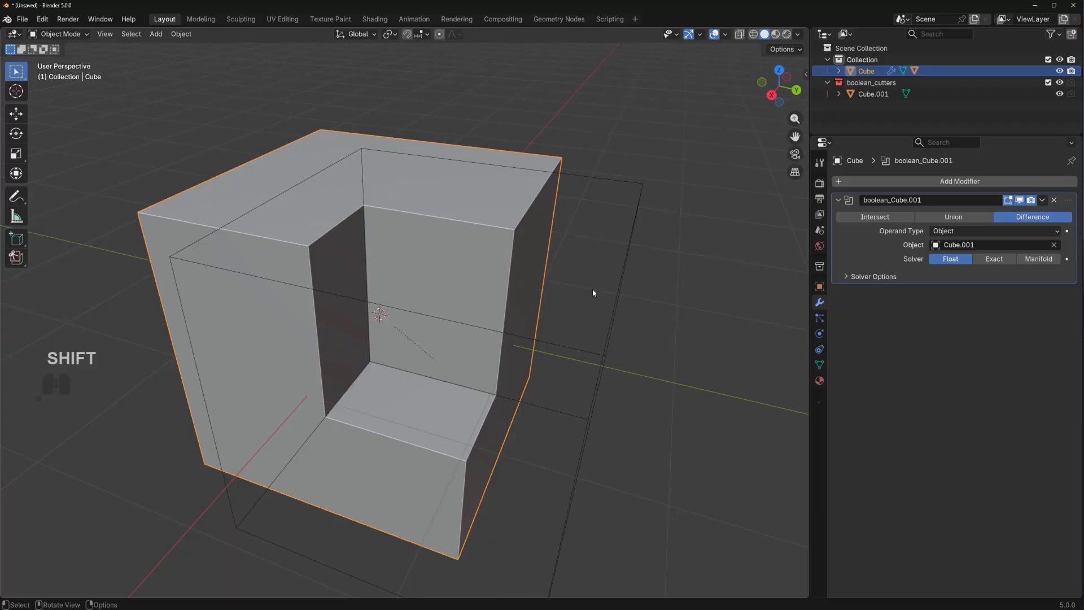
middle_click(531, 295)
drag(541, 283, 581, 275)
click(950, 219)
drag(501, 349, 562, 362)
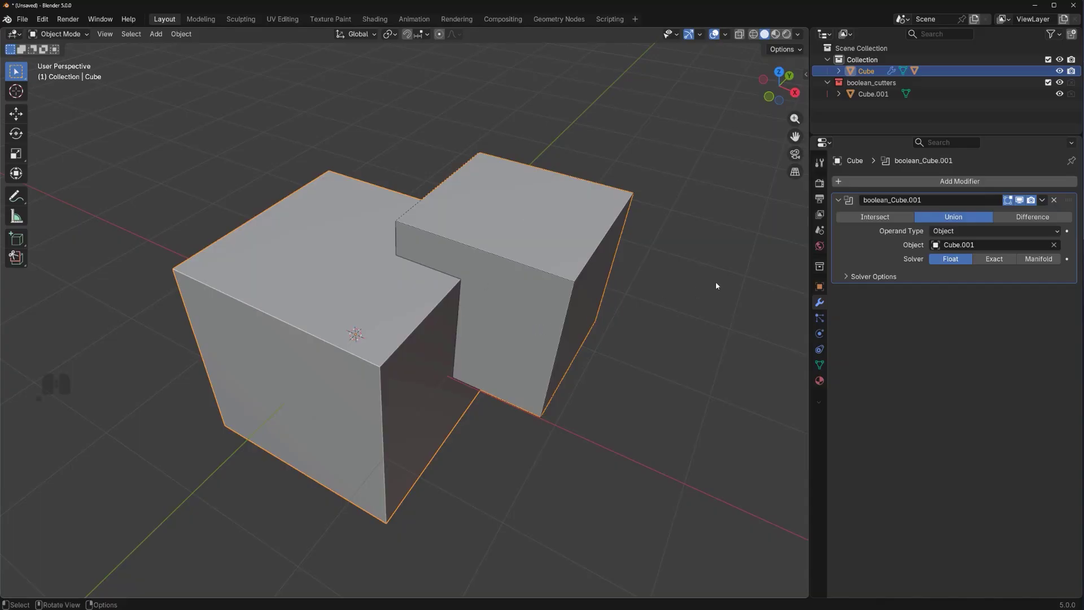
click(880, 217)
drag(530, 303, 389, 295)
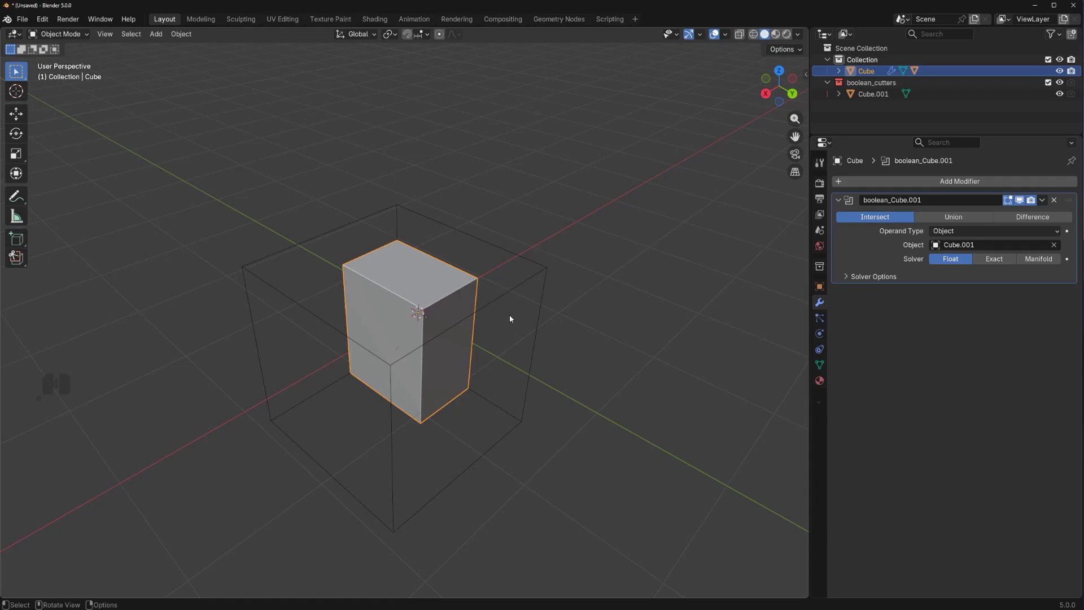
key(ctrl+z)
middle_click(575, 327)
drag(598, 325, 598, 315)
click(1061, 219)
drag(350, 364, 386, 368)
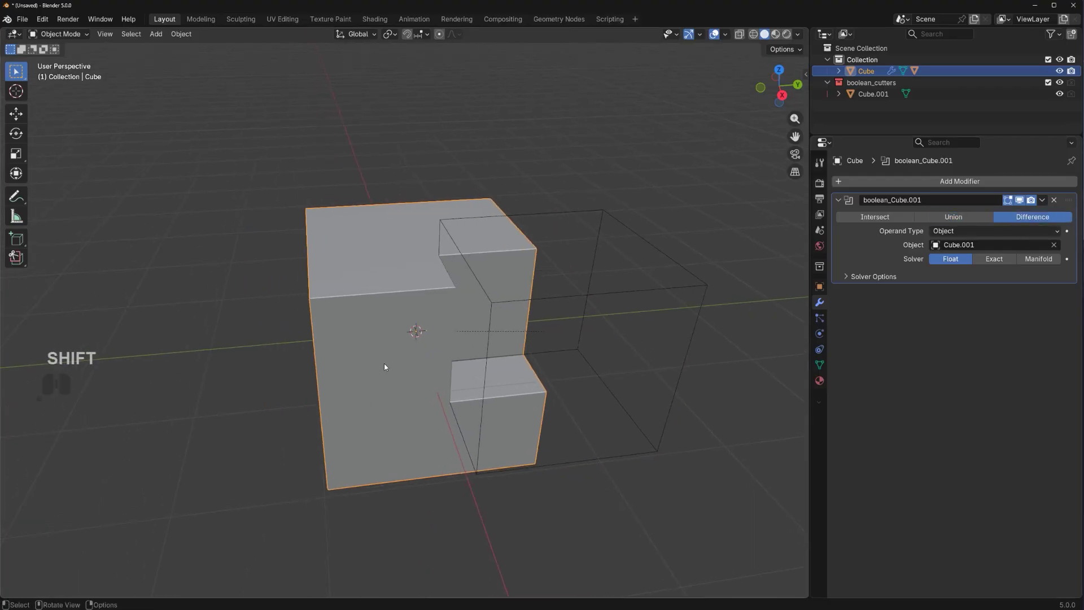
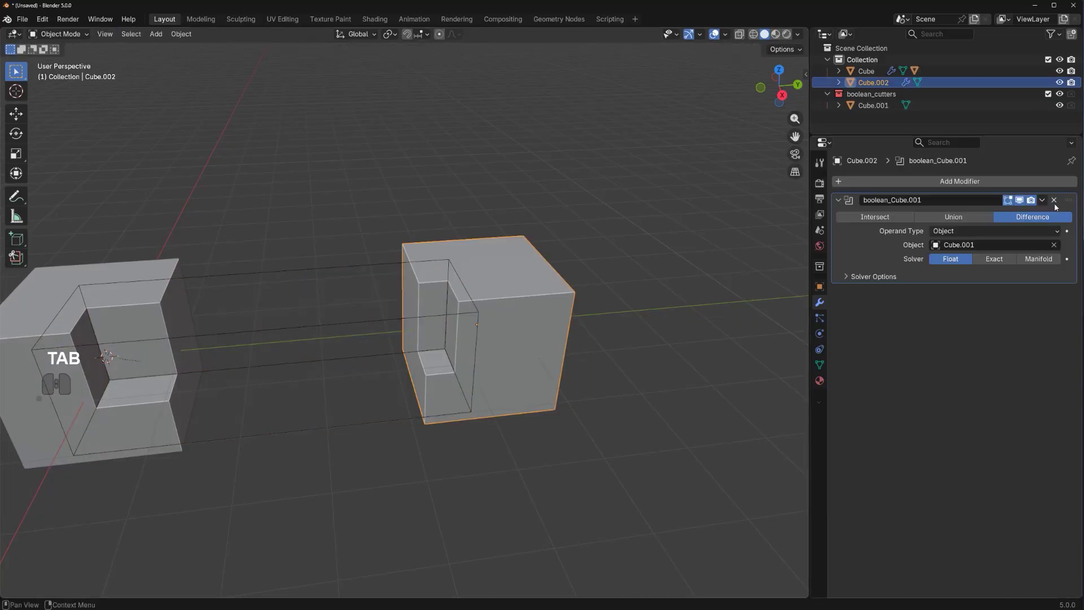
Step: Remove the copied Boolean modifier from the second cube
click(1058, 202)
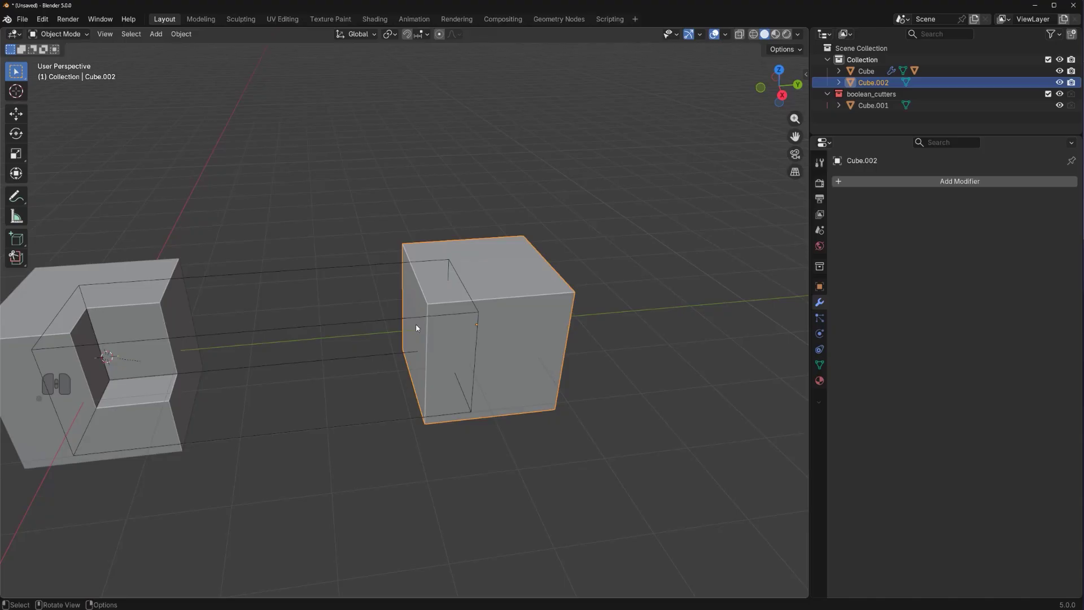
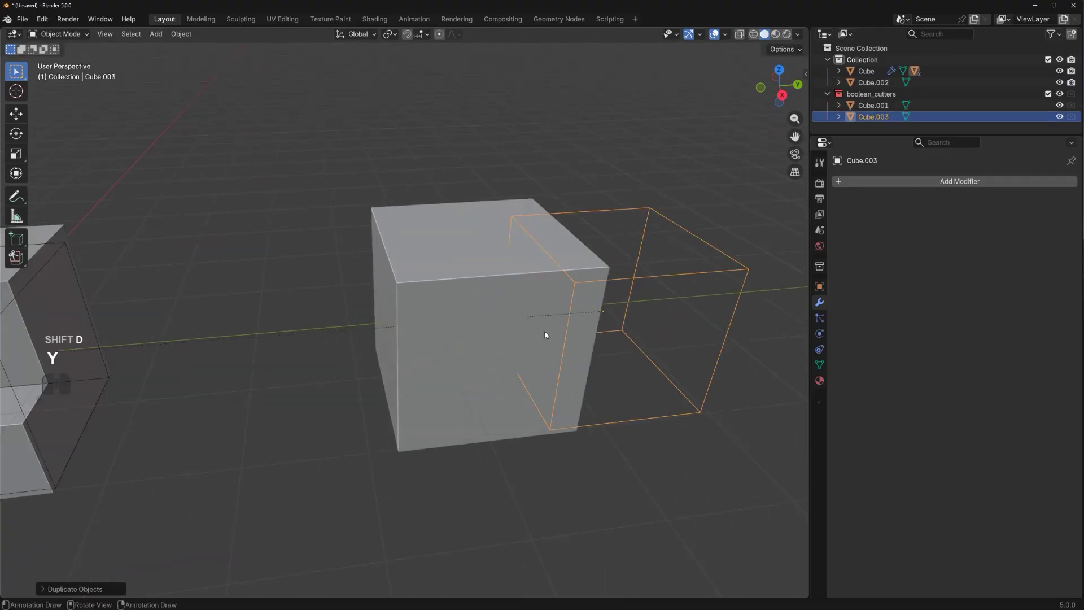
Step: Select the cutter copy with Cube.002 and run a Bool Tool slice on it
middle_click(530, 300)
drag(658, 260, 669, 276)
click(296, 268)
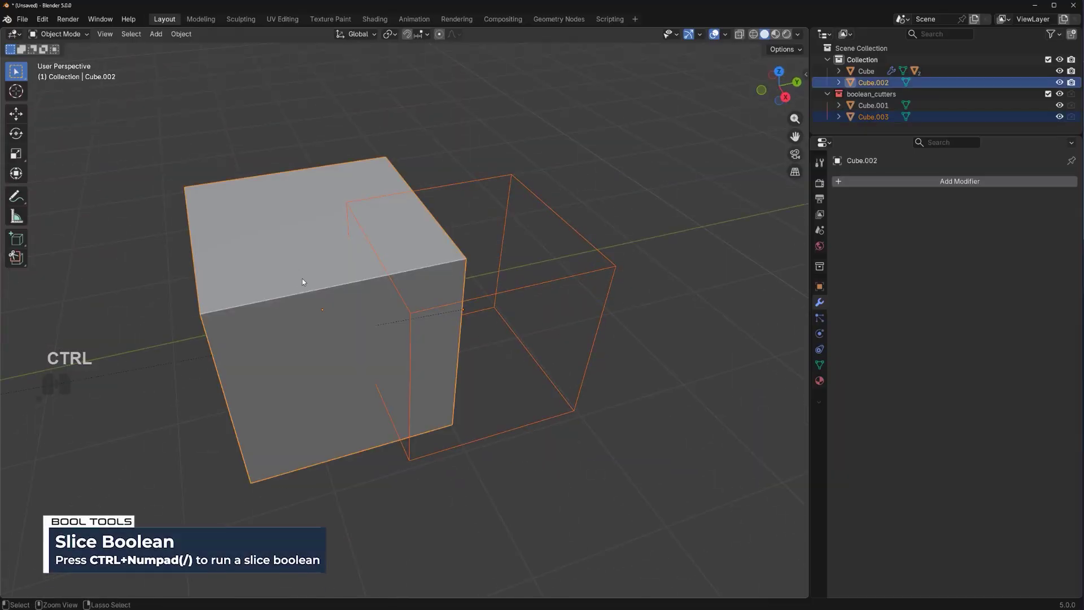
key(ctrl+KP_Divide)
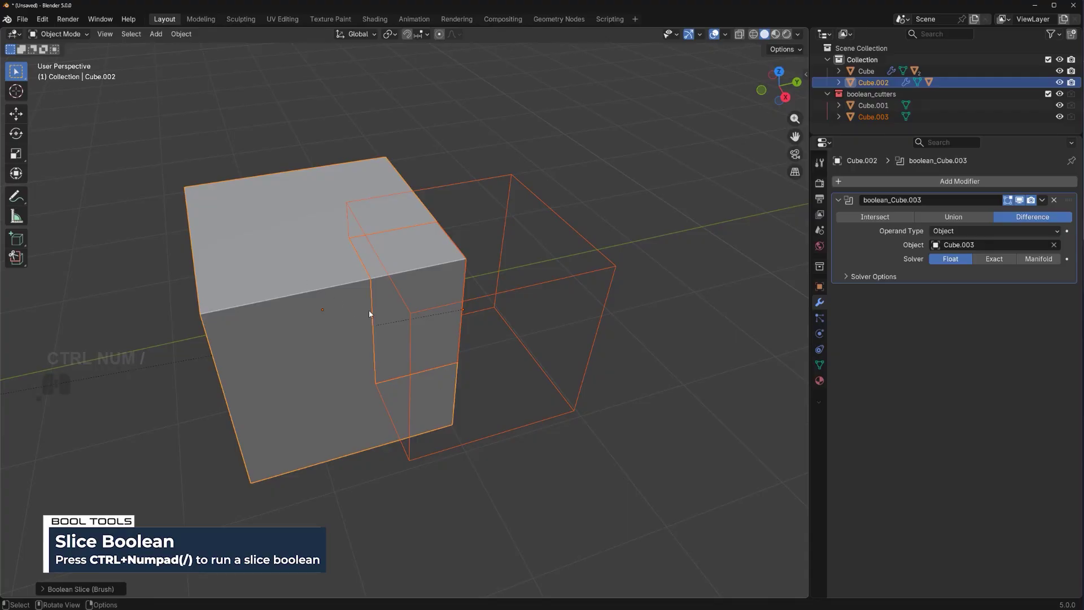
Step: Orbit around the second cube to inspect the sliced corner
drag(449, 301, 542, 278)
middle_click(552, 254)
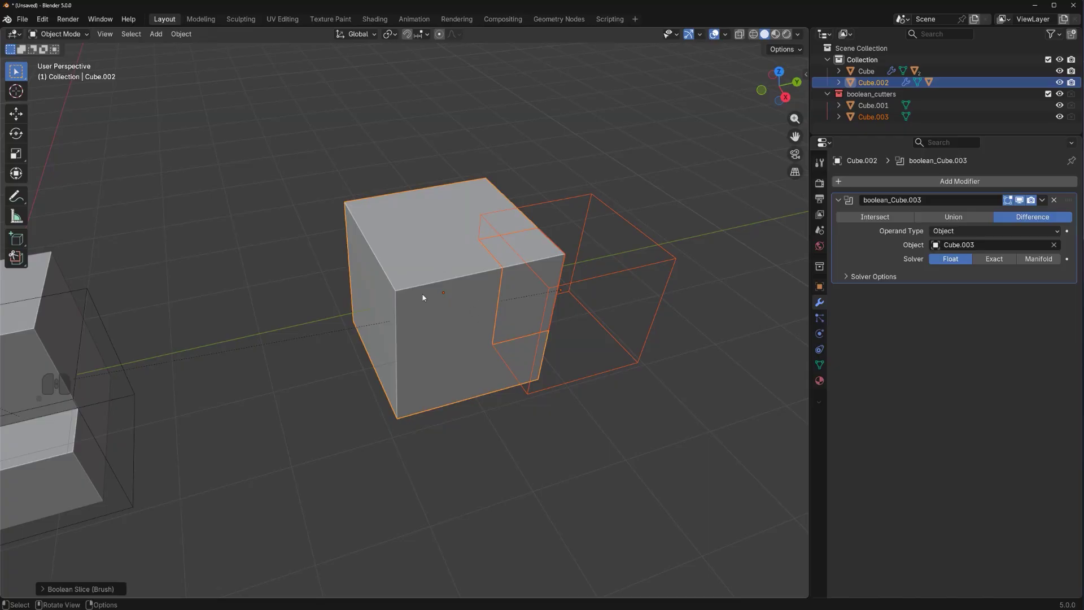
click(424, 295)
drag(424, 295, 368, 263)
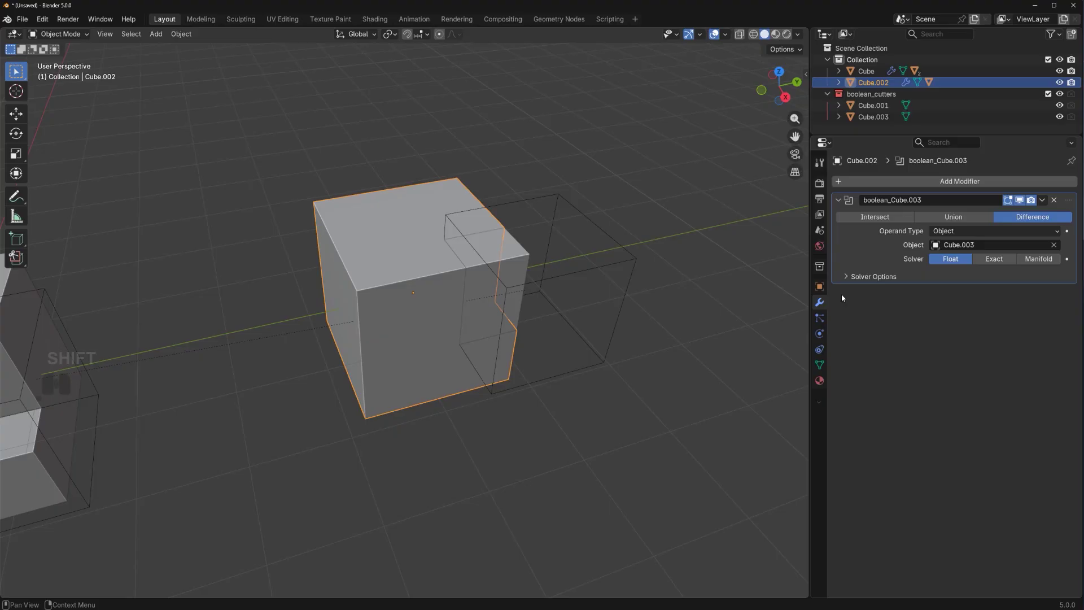
Step: Try applying the boolean and moving a piece, then undo the move
click(1049, 202)
click(1043, 216)
drag(244, 443, 80, 287)
click(79, 287)
click(369, 250)
key(g)
middle_click(372, 283)
key(ctrl+z)
Step: Examine the sliced corner piece and the notched cube, applying Cube.002's slice boolean
click(479, 272)
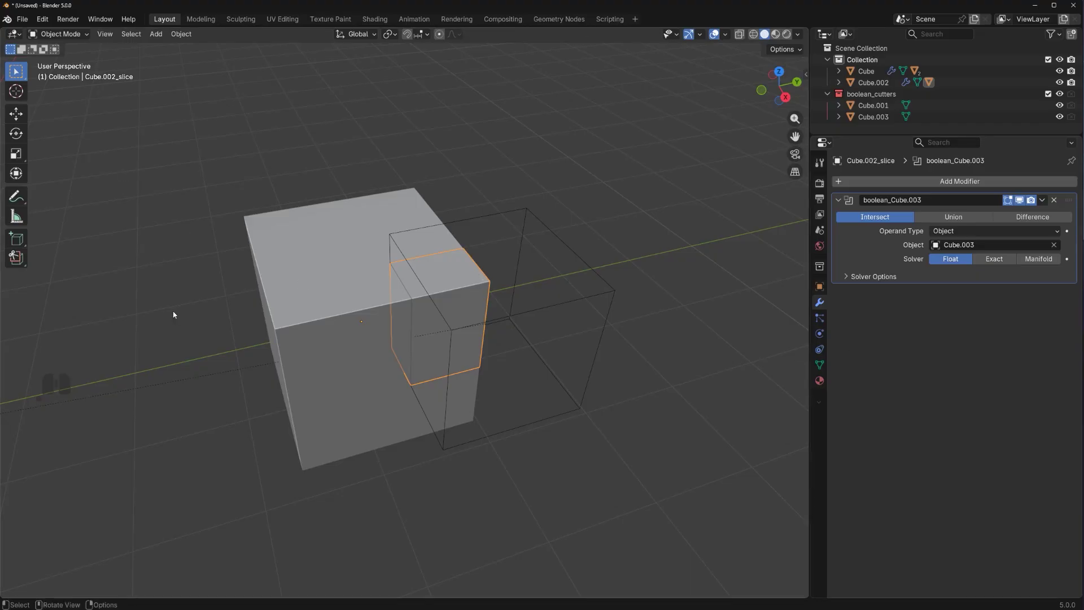
drag(211, 343, 414, 326)
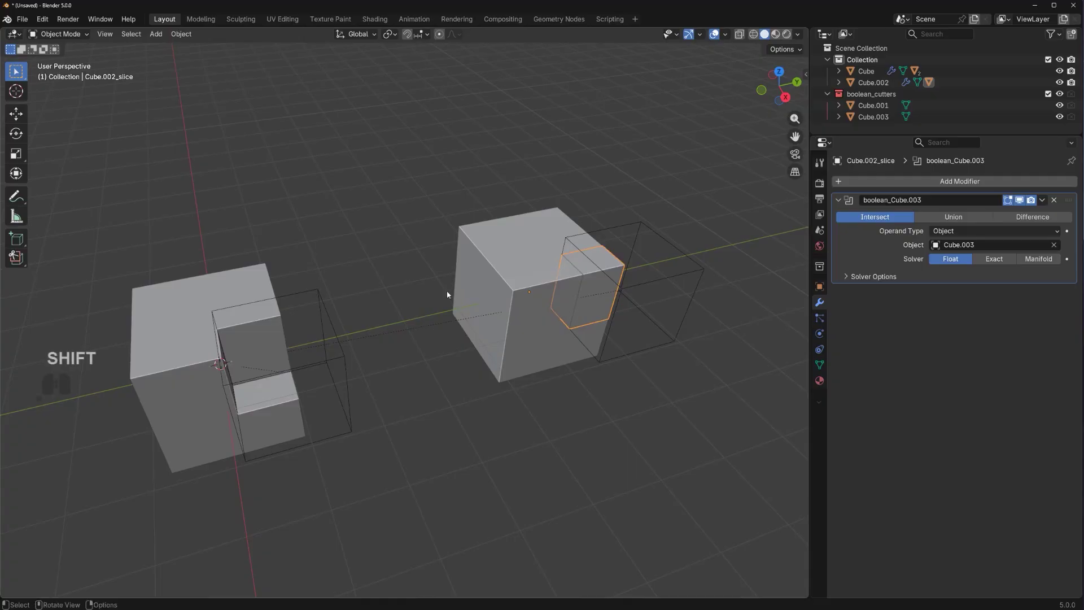
click(242, 310)
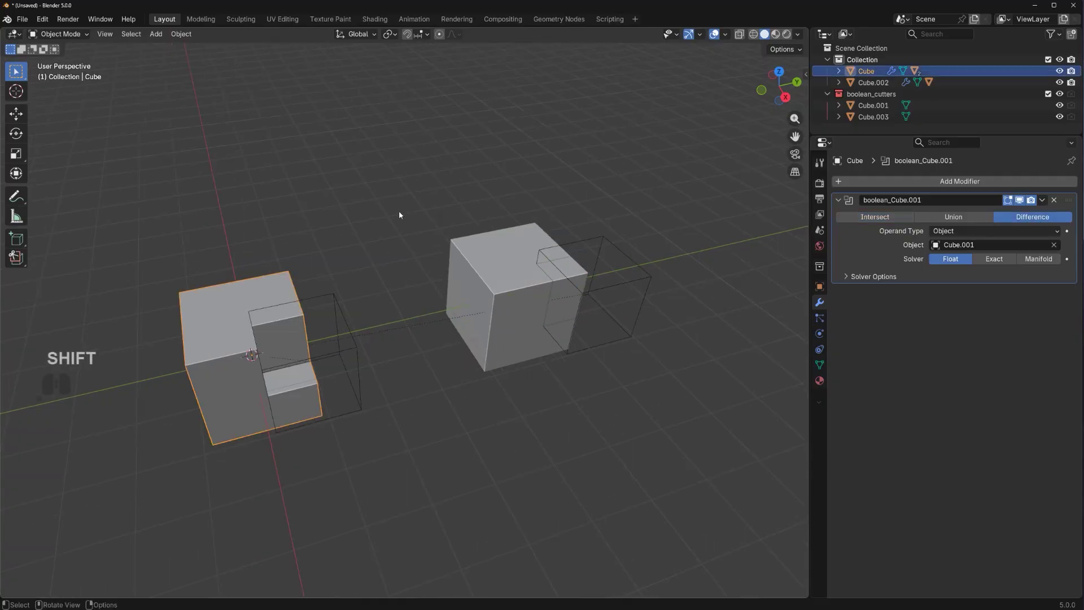
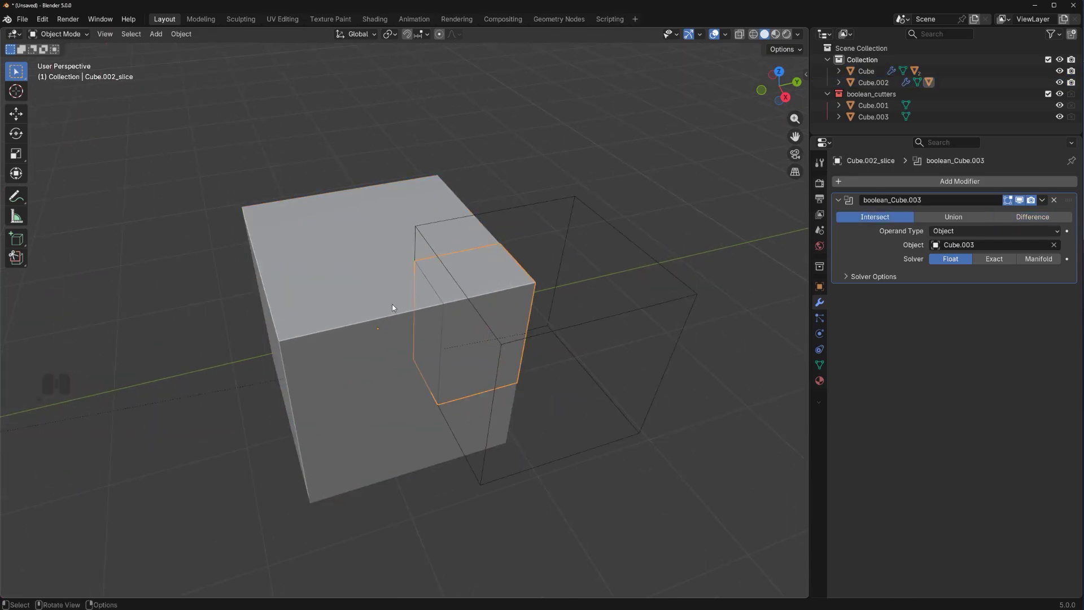
middle_click(432, 315)
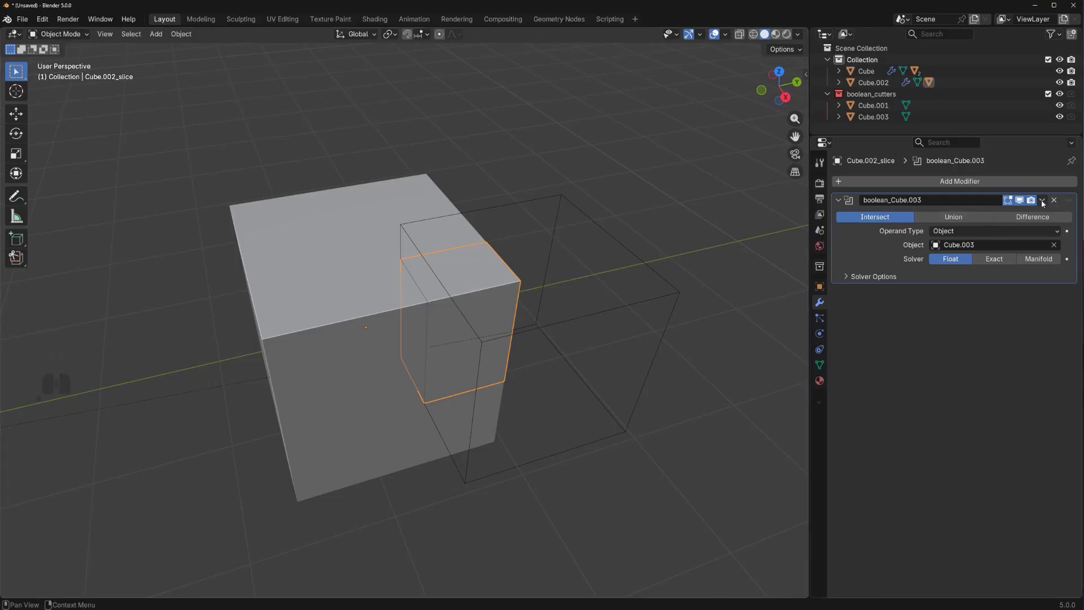
click(1043, 201)
click(1042, 217)
click(297, 292)
Step: Apply the boolean on Cube.002_slice and move the separated corner piece away
click(1045, 204)
click(1045, 216)
click(495, 290)
key(g)
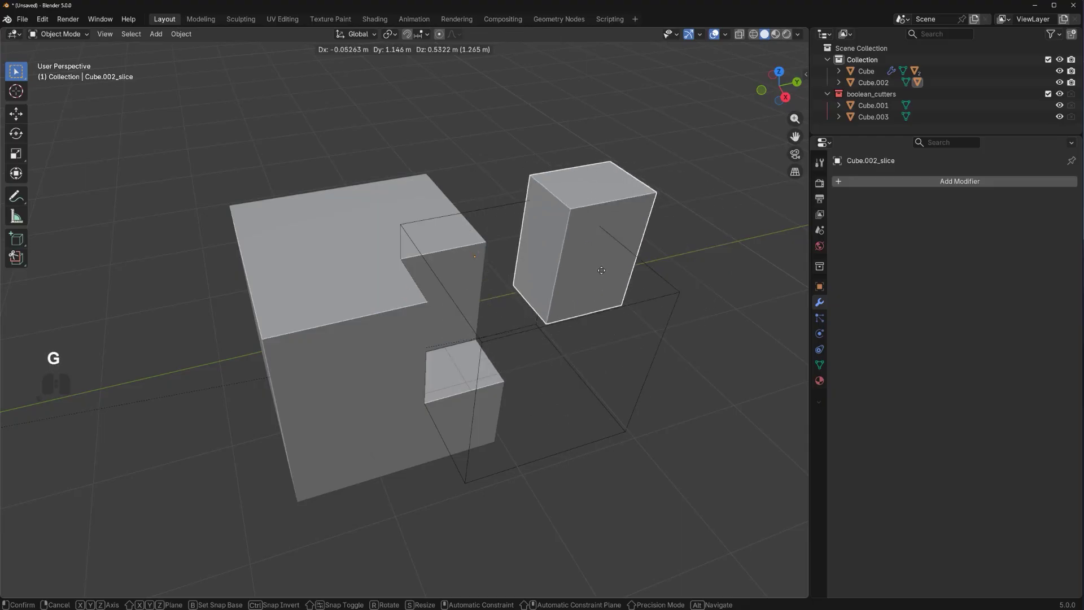
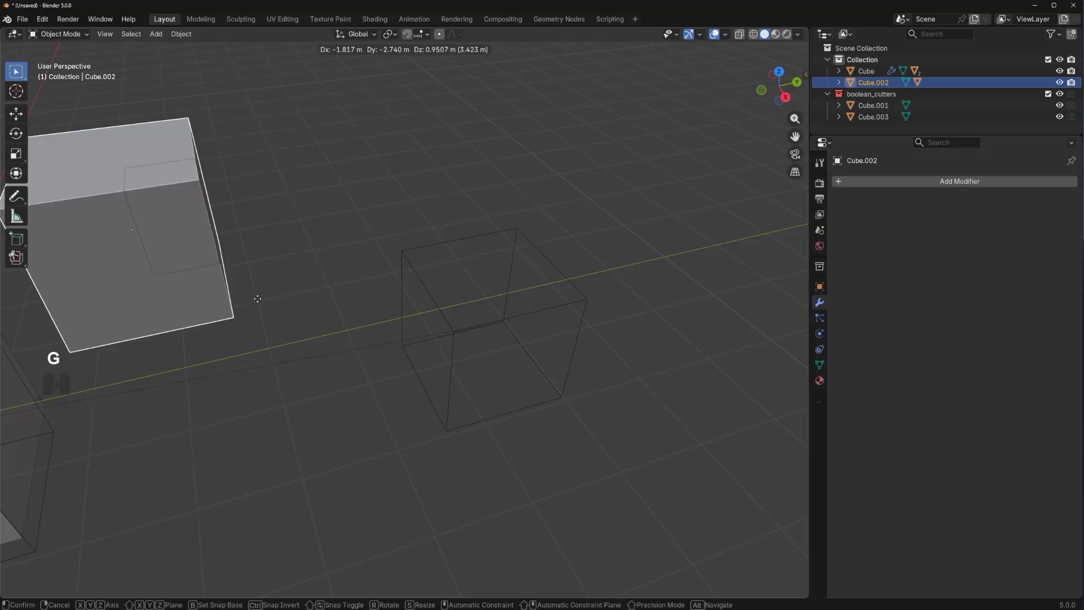
middle_click(268, 296)
Step: Duplicate a cutter along Y beside Cube.002 and union it into that cube
drag(272, 315, 408, 264)
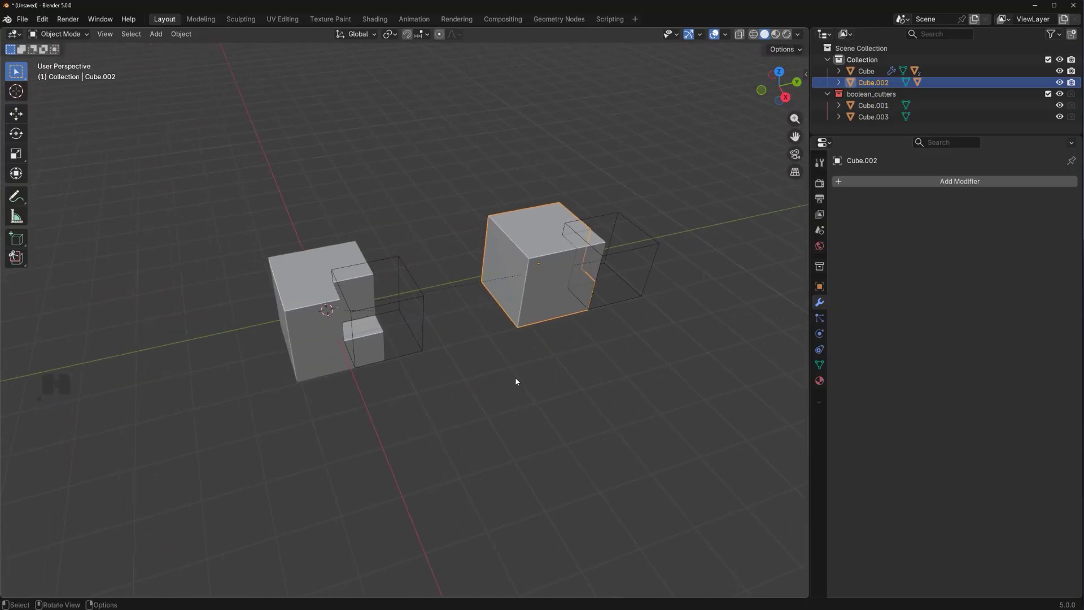
click(644, 250)
drag(477, 307, 437, 323)
middle_click(492, 307)
key(shift+d)
key(y)
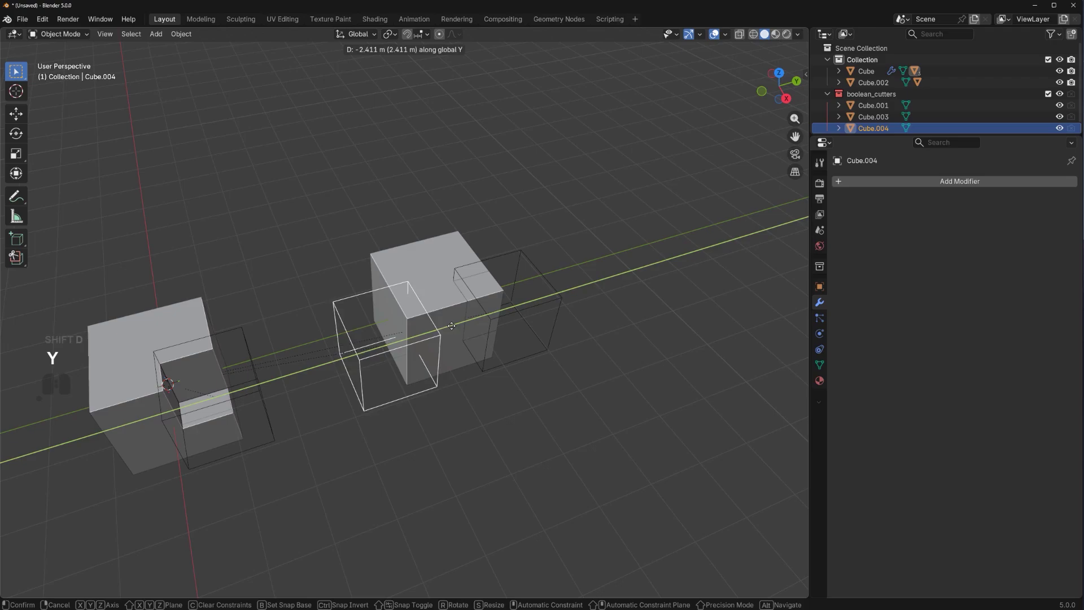
click(469, 327)
middle_click(457, 355)
click(440, 244)
key(ctrl+KP_Add)
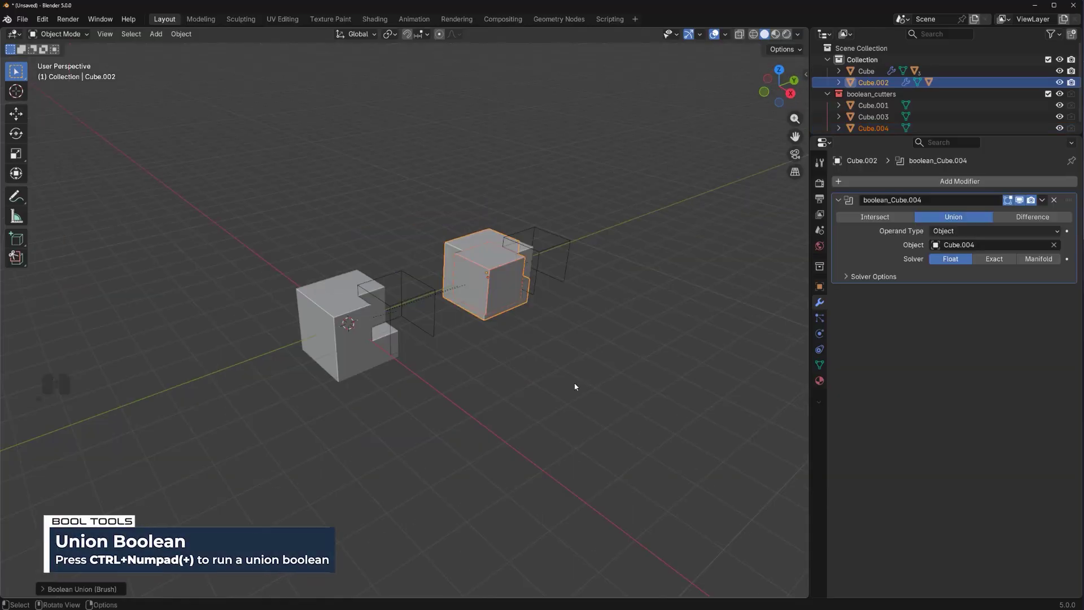
Step: Delete every object in the scene and bring up the Add menu
middle_click(540, 370)
key(a)
key(x)
key(c)
key(x)
click(542, 370)
key(shift+a)
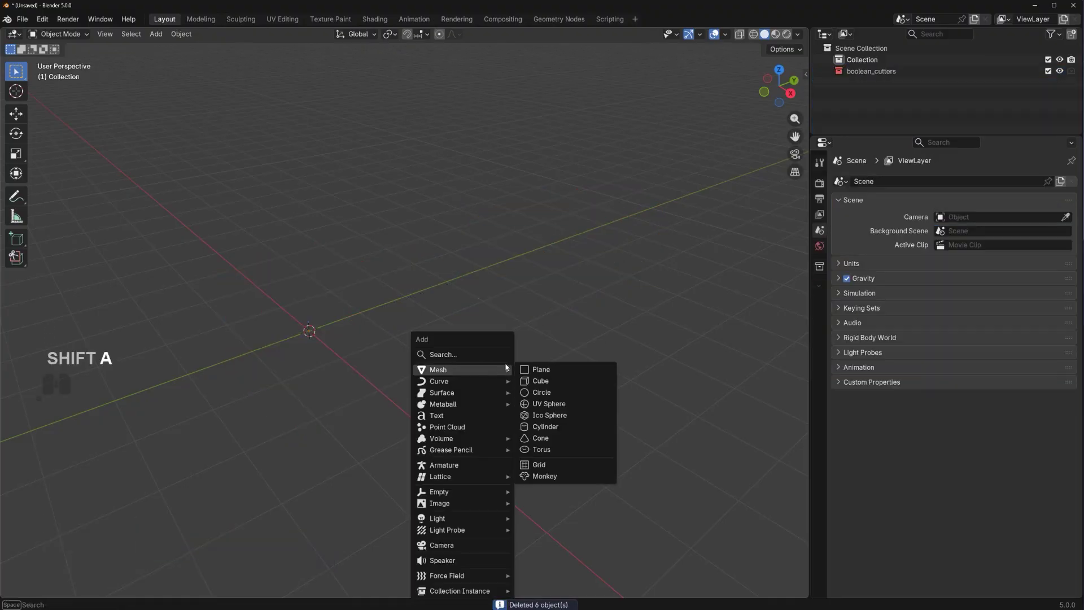
Step: Add a fresh cube to the emptied scene
click(549, 385)
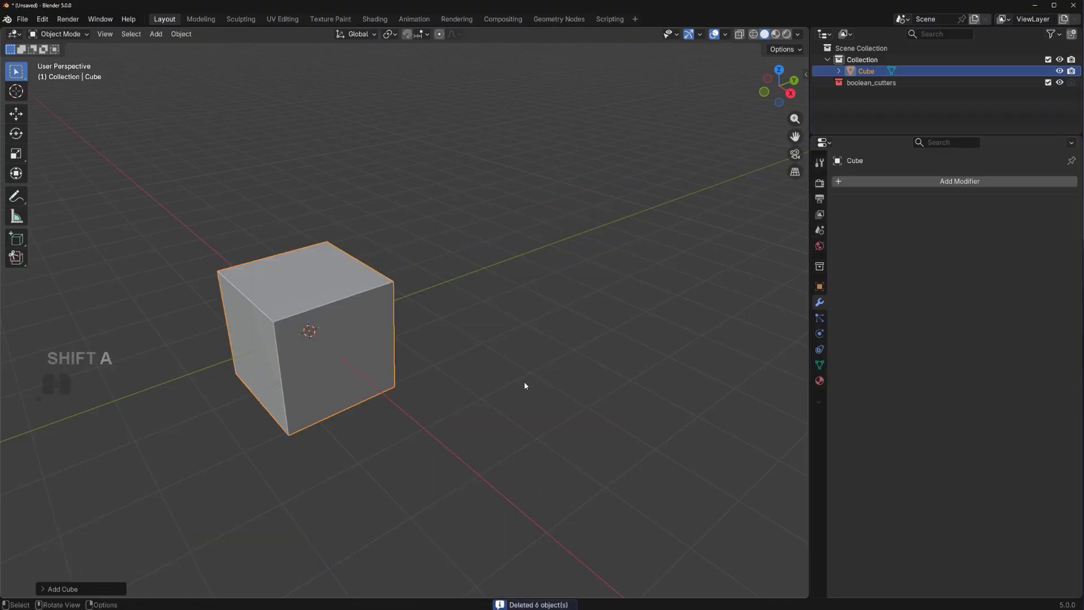
middle_click(475, 355)
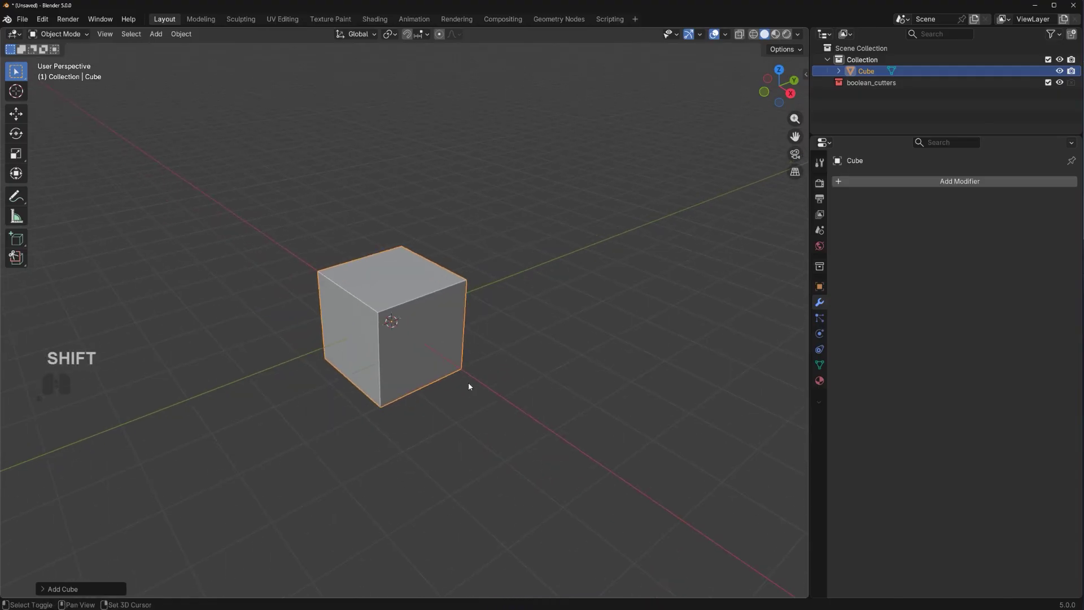
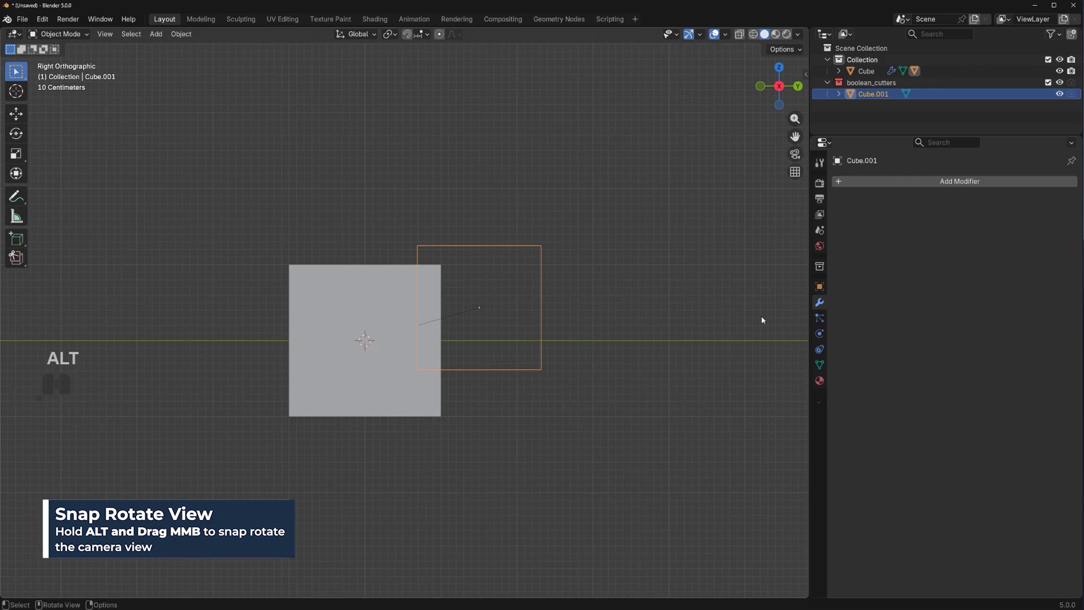
Step: Scale the cutter cube down and slide it along Y into the base cube's side
key(s)
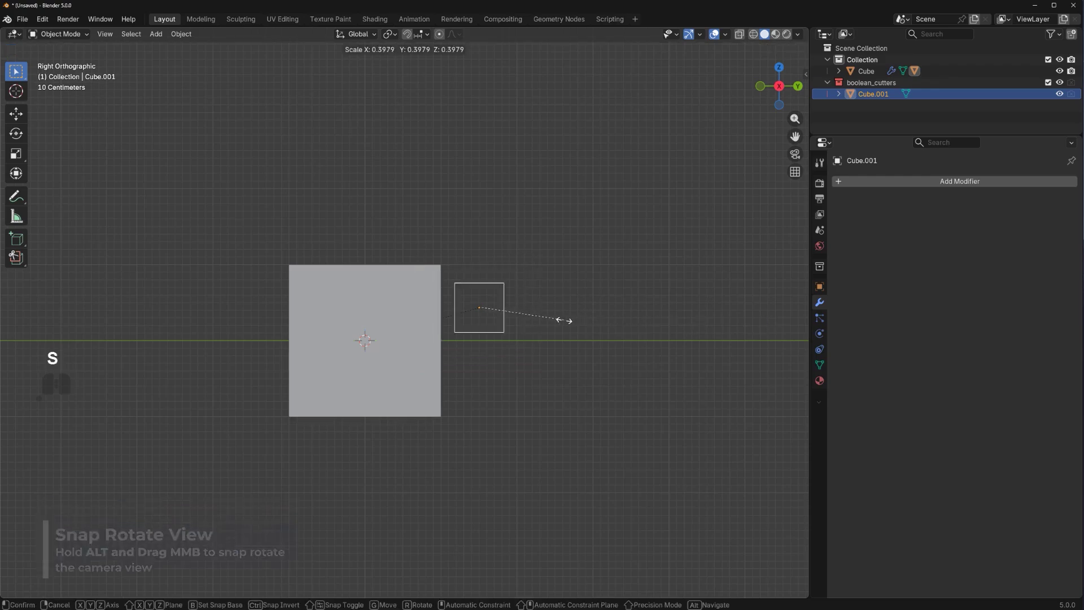
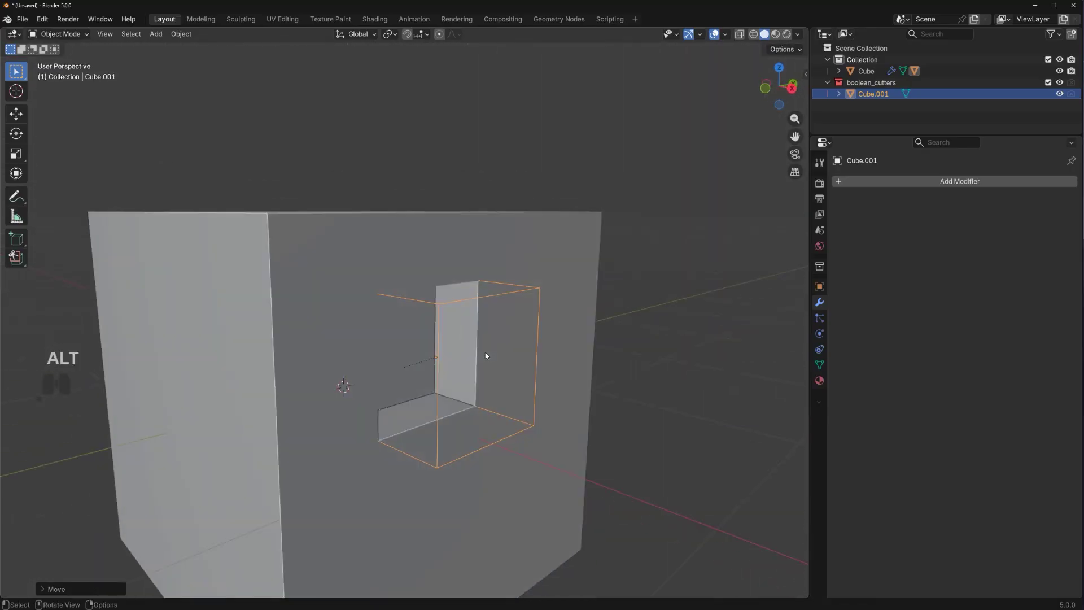
middle_click(482, 313)
drag(484, 303, 433, 327)
middle_click(458, 308)
key(g)
key(x)
key(g)
key(y)
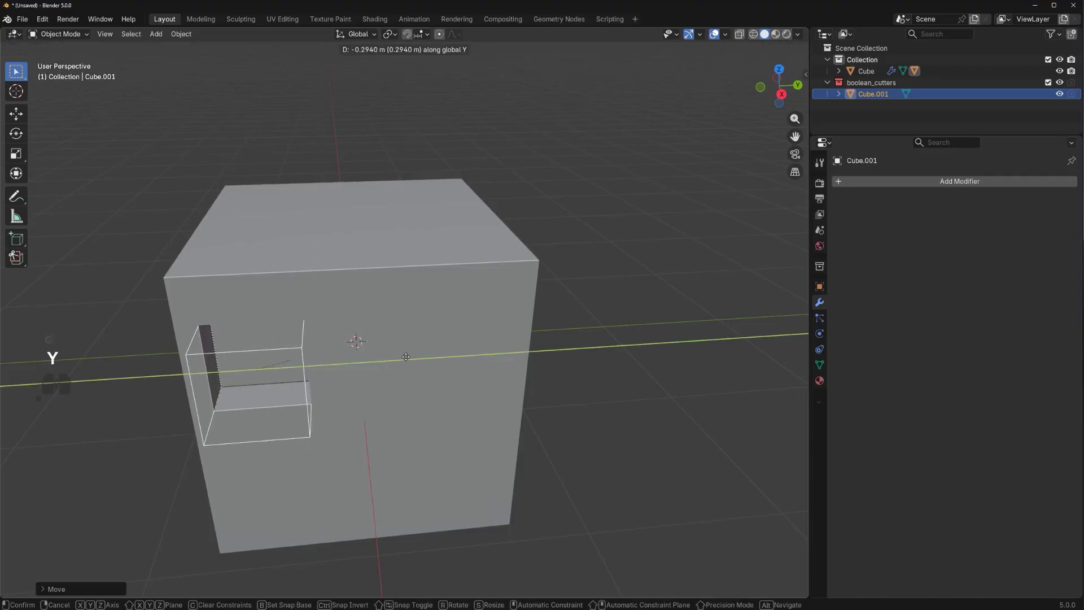
click(417, 359)
Step: Orbit around the cube to check the cutter against its face
middle_click(414, 365)
drag(388, 362, 412, 361)
middle_click(398, 359)
drag(391, 350, 366, 359)
drag(468, 357, 438, 334)
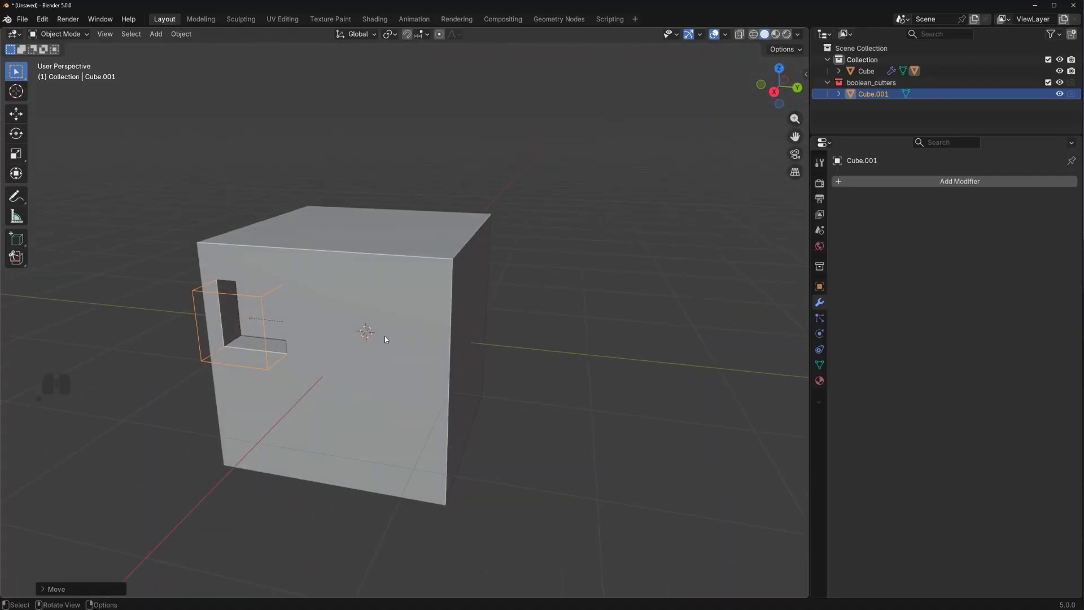
middle_click(400, 335)
drag(406, 331, 369, 331)
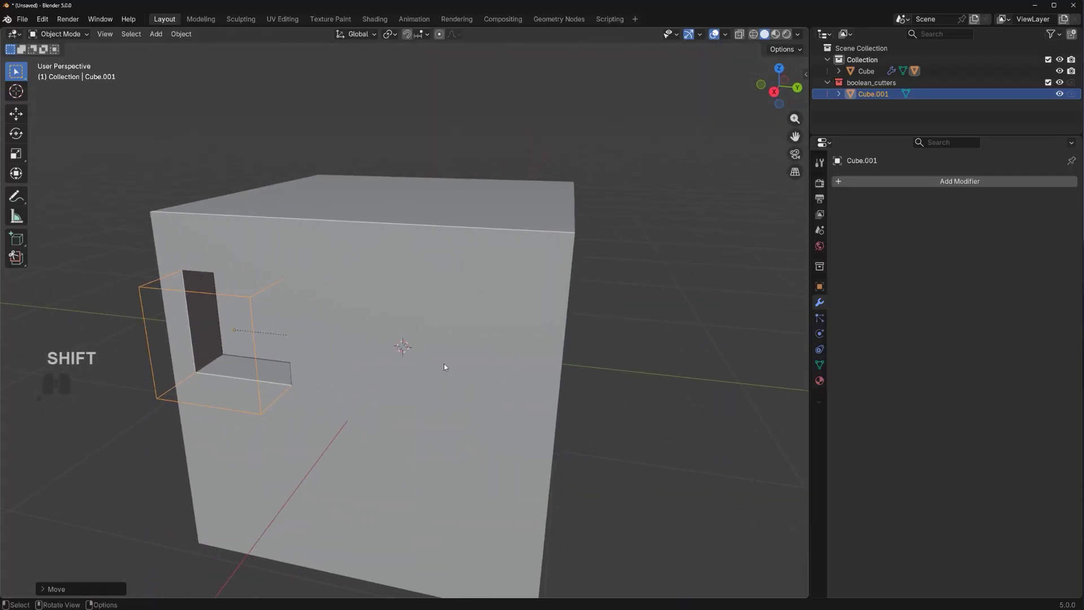
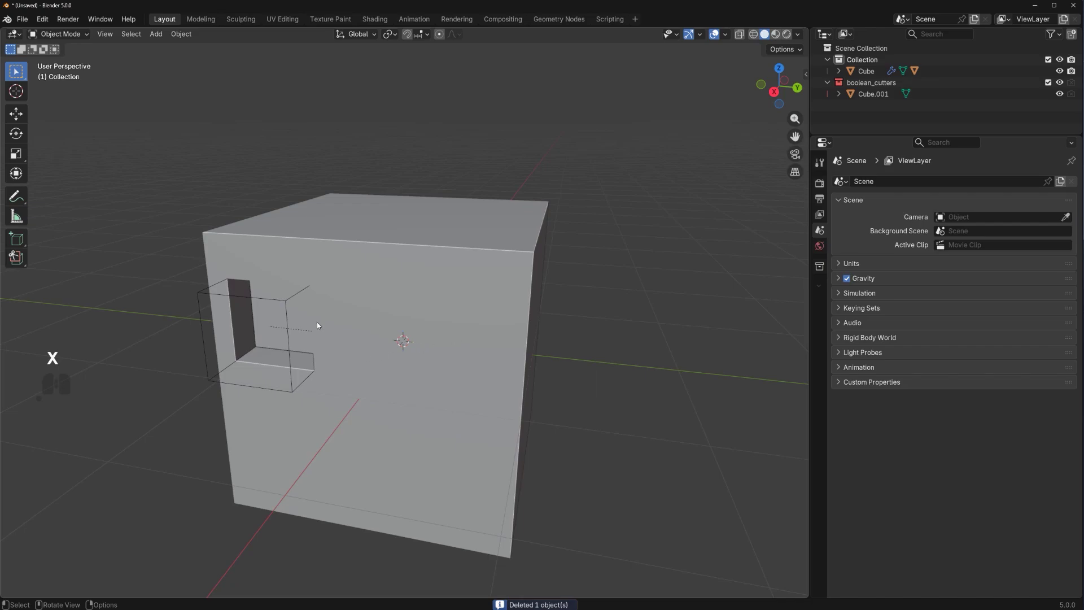
Step: In Edit Mode on Cube.001, duplicate a face along Y and extrude it into a second notch box
click(292, 302)
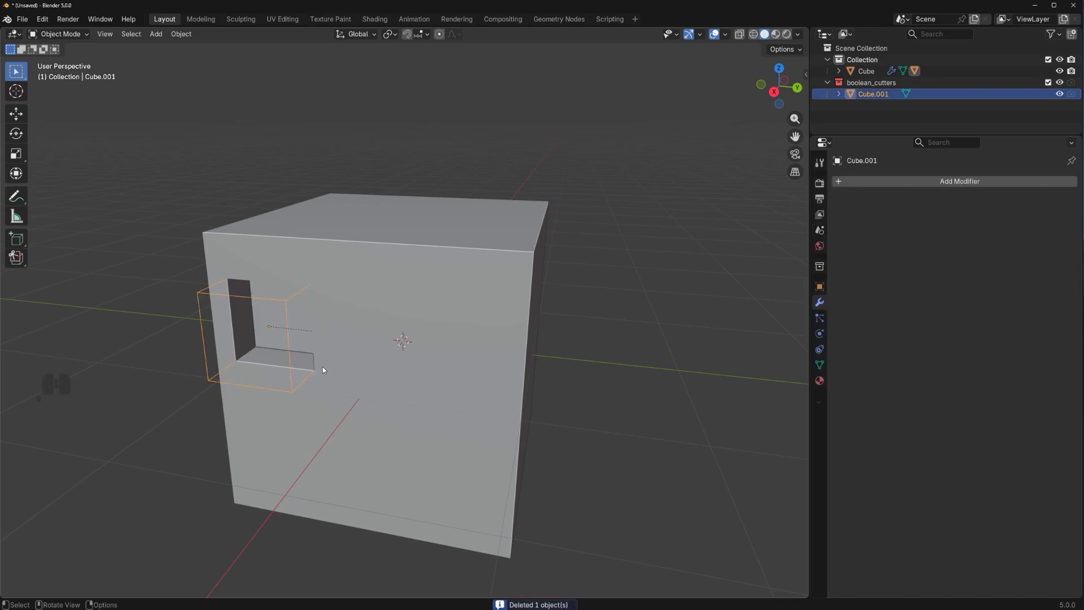
key(Tab)
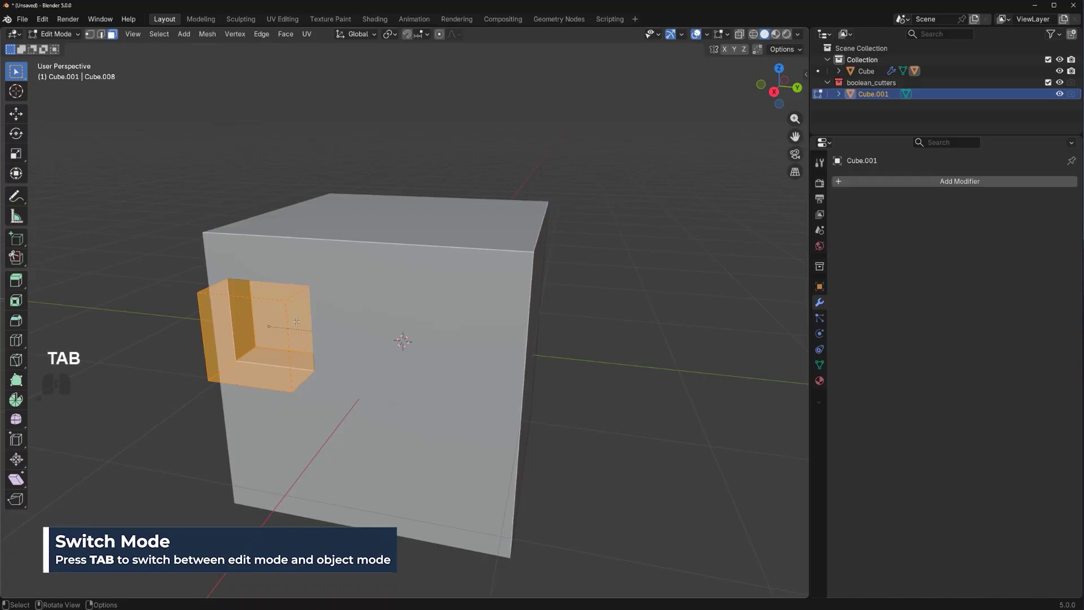
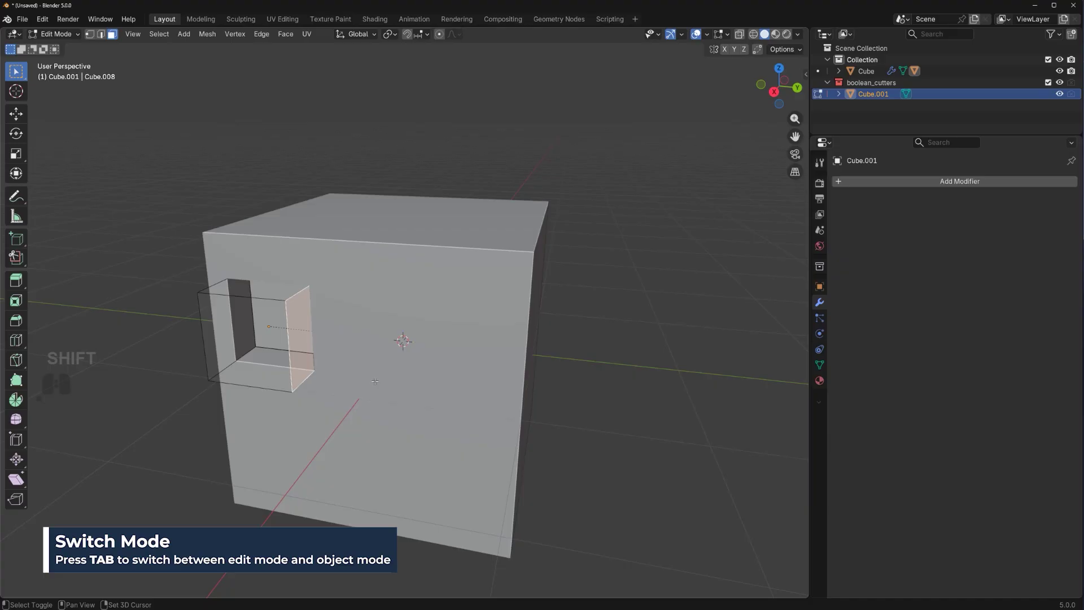
key(shift+d)
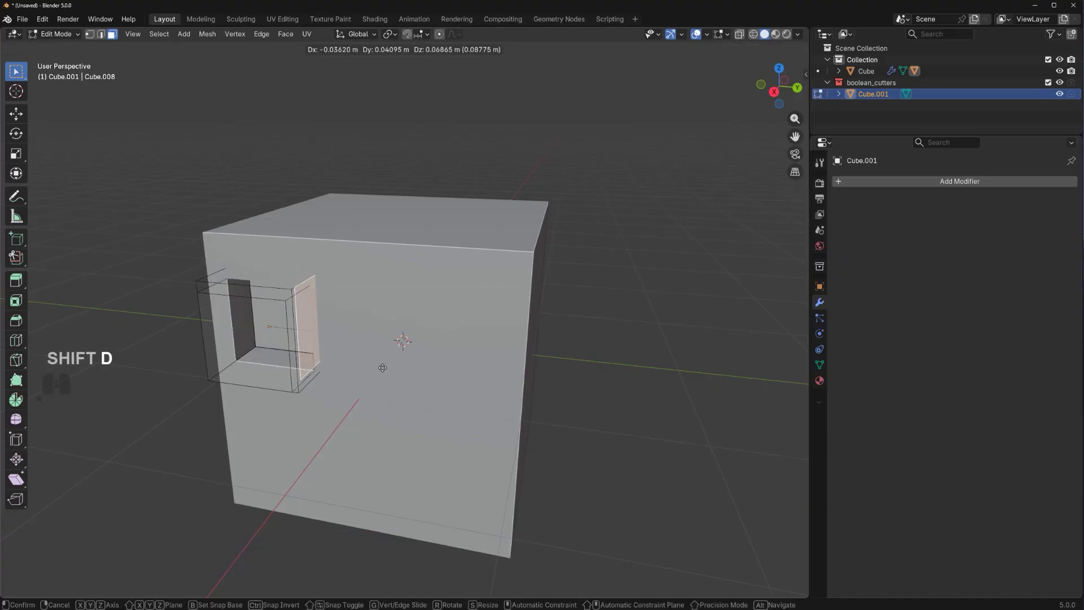
key(y)
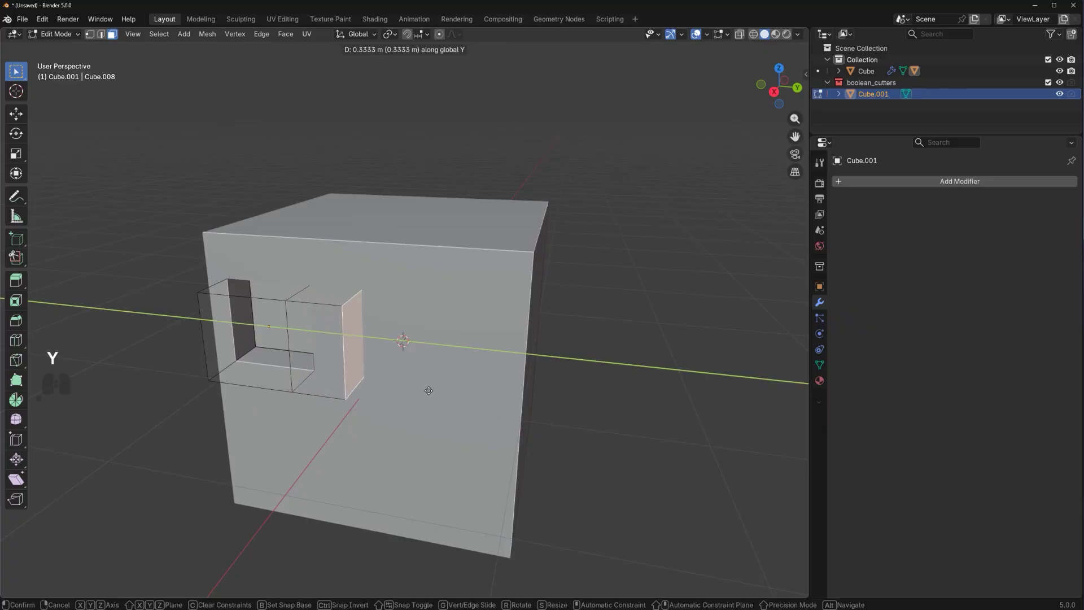
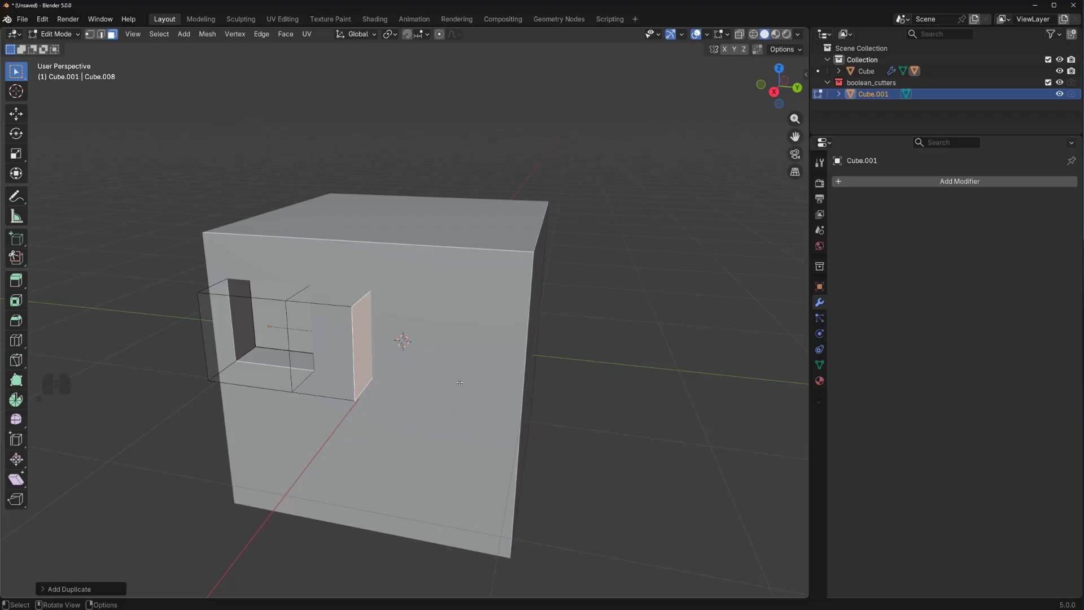
key(e)
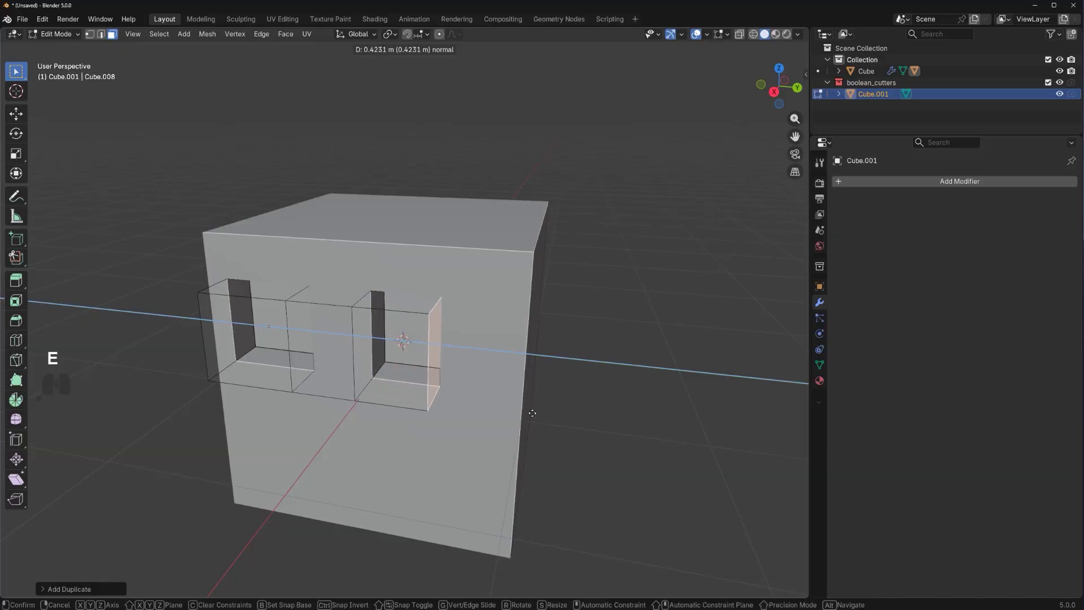
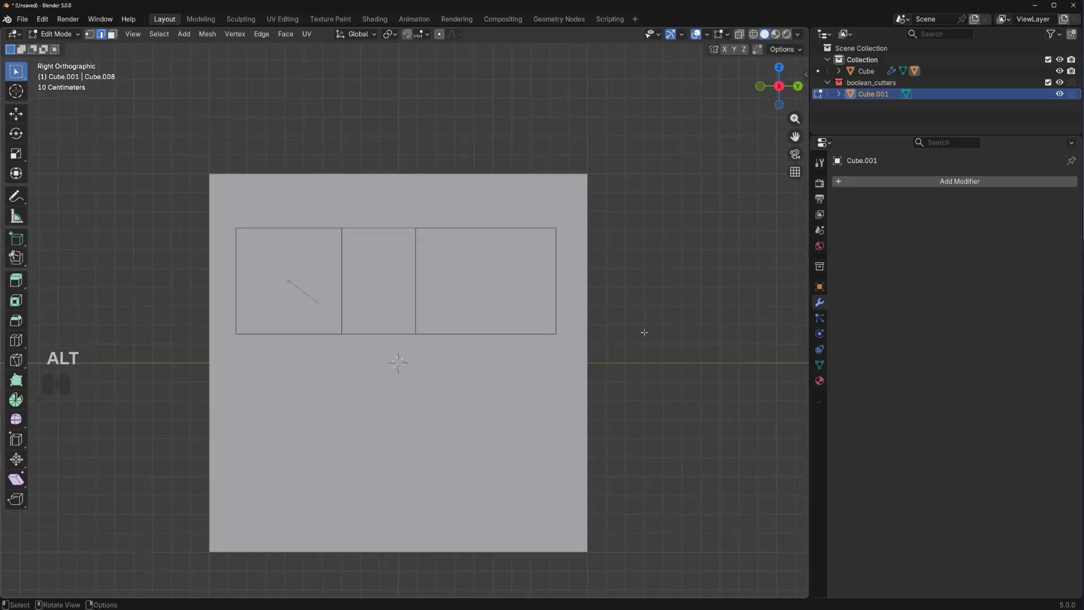
Step: Move cutter geometry along Y so one notch gets a slanted side, then review both notches
key(y)
key(g)
key(y)
key(g)
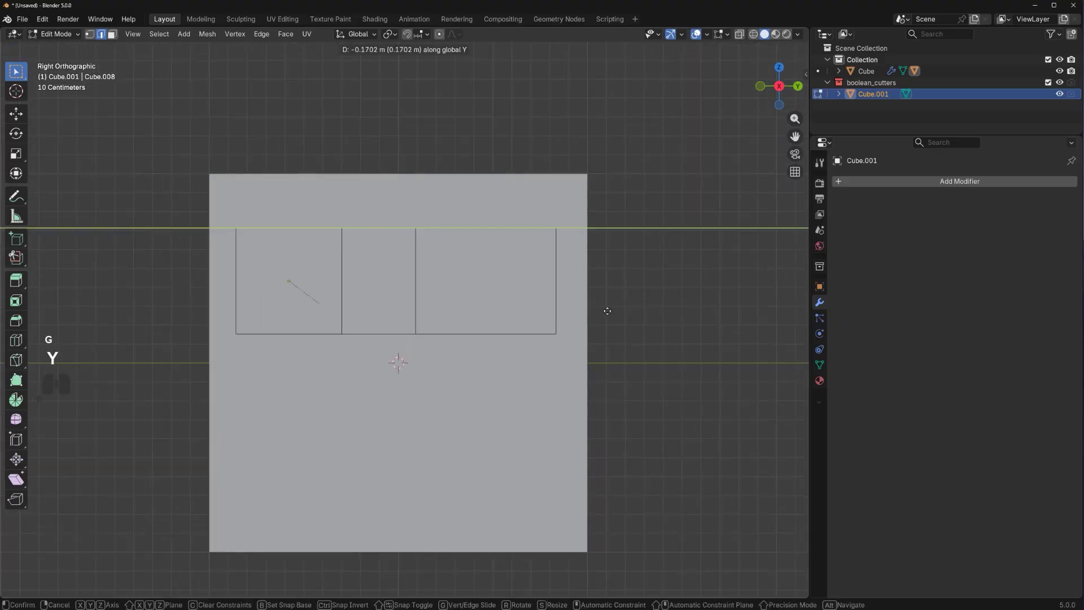
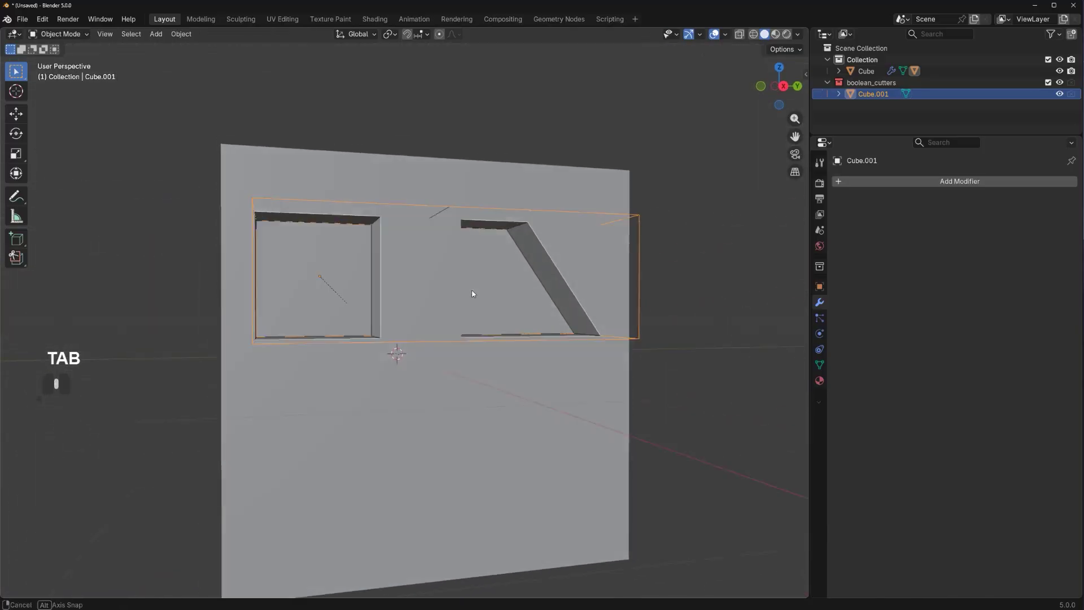
drag(522, 321, 532, 321)
click(524, 262)
drag(435, 432, 417, 376)
click(441, 289)
middle_click(429, 295)
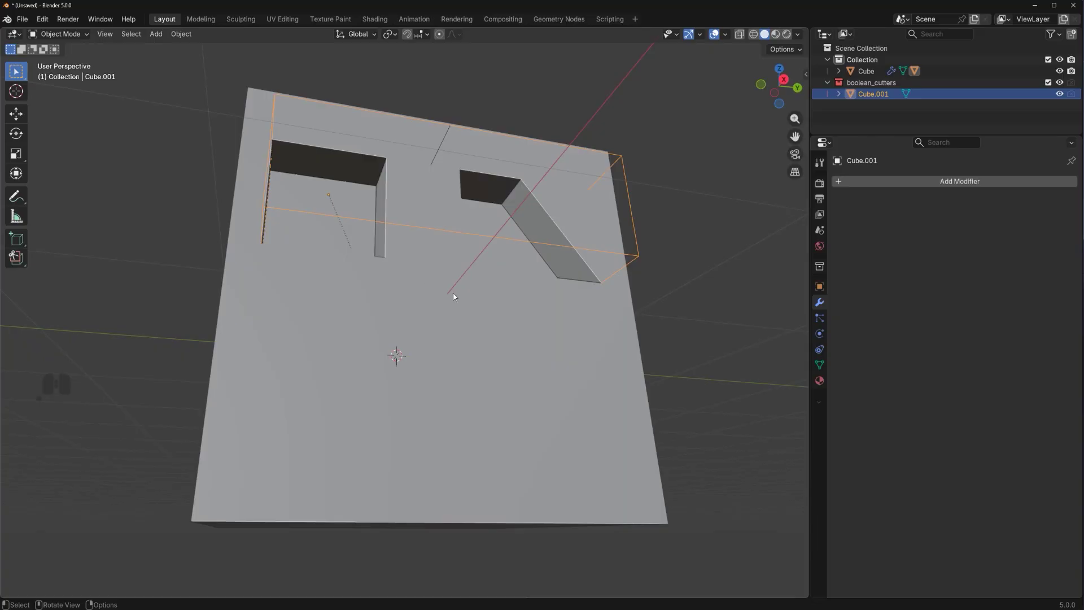
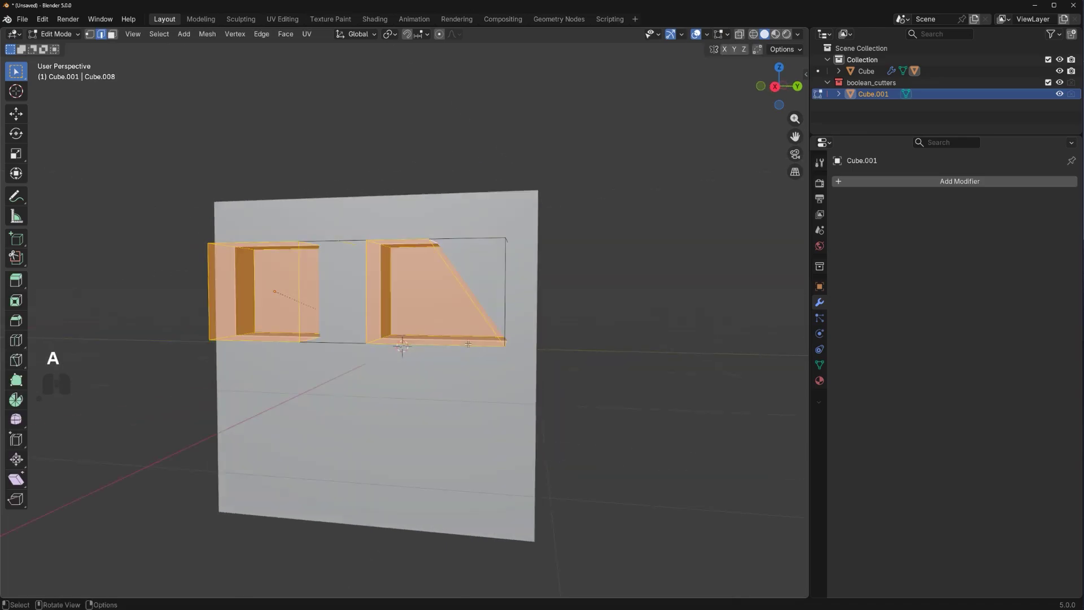
Step: Duplicate the two notch boxes downward along Z so the cube face carries four notches
key(shift+d)
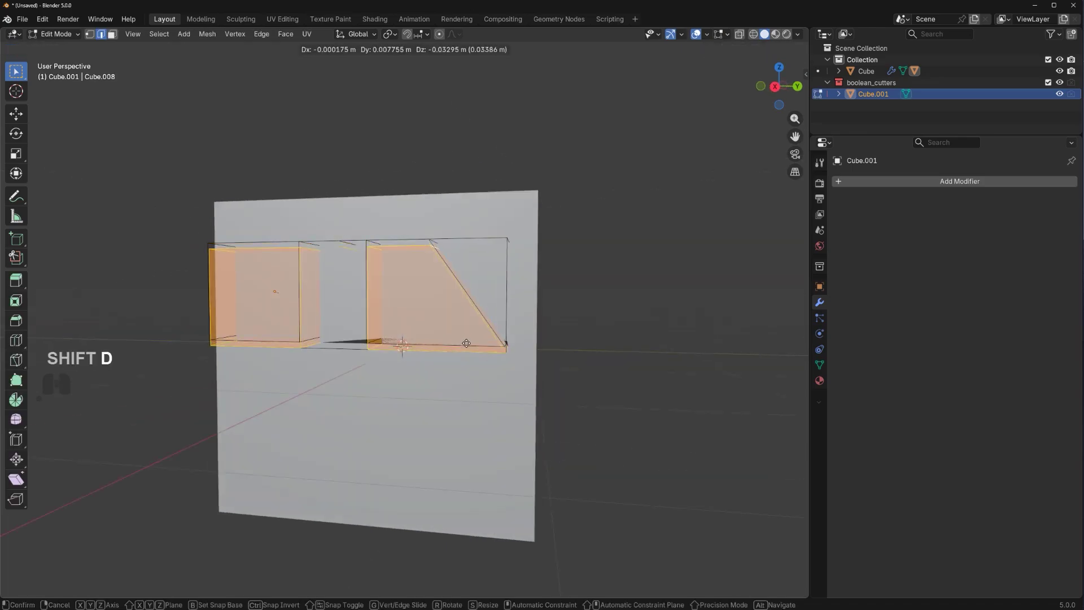
key(shift+z)
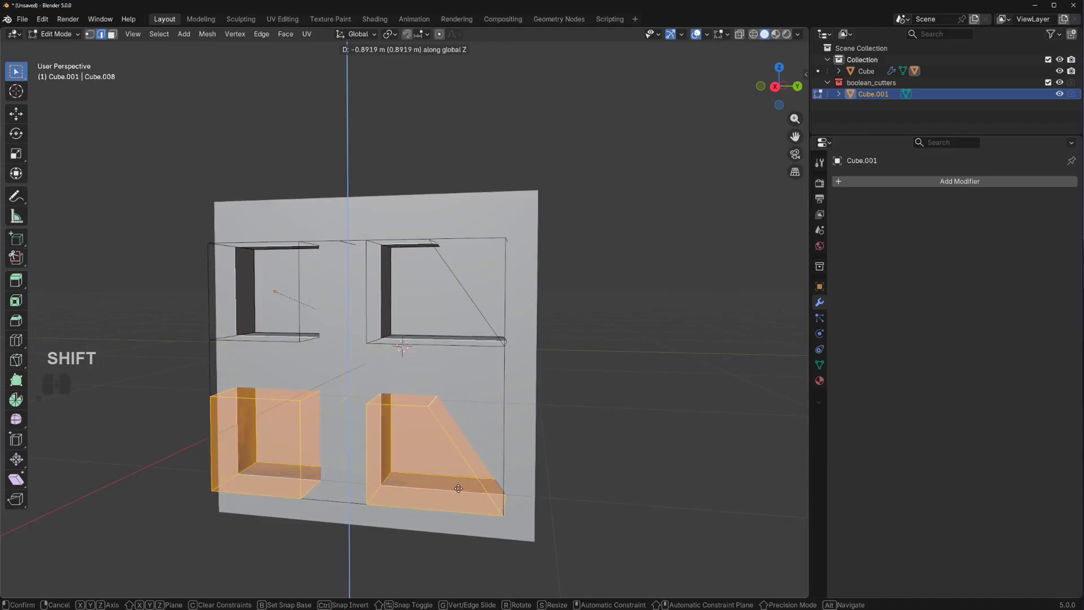
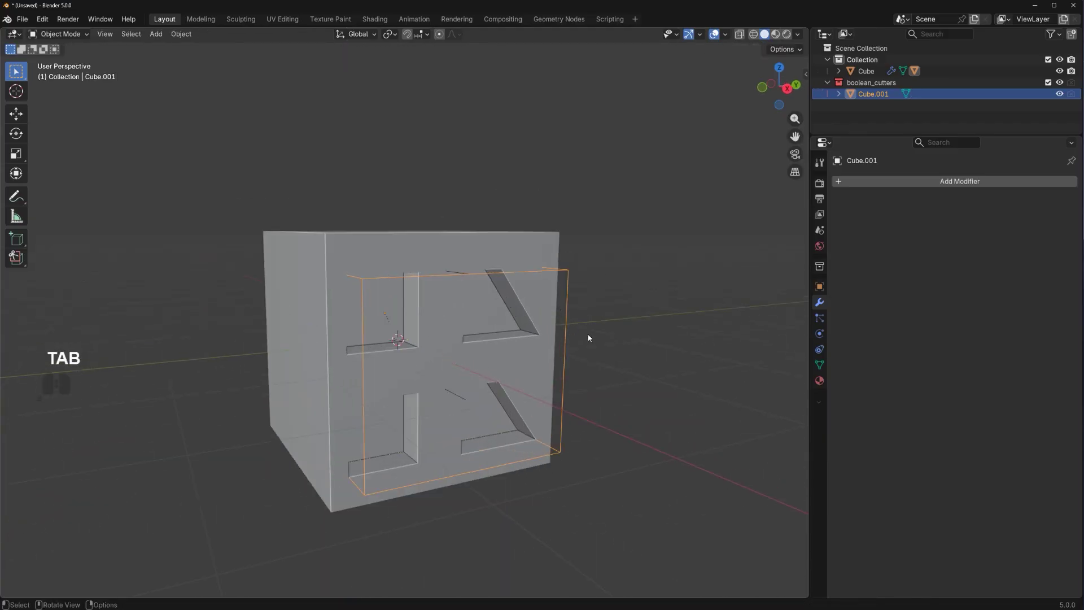
drag(596, 337, 497, 345)
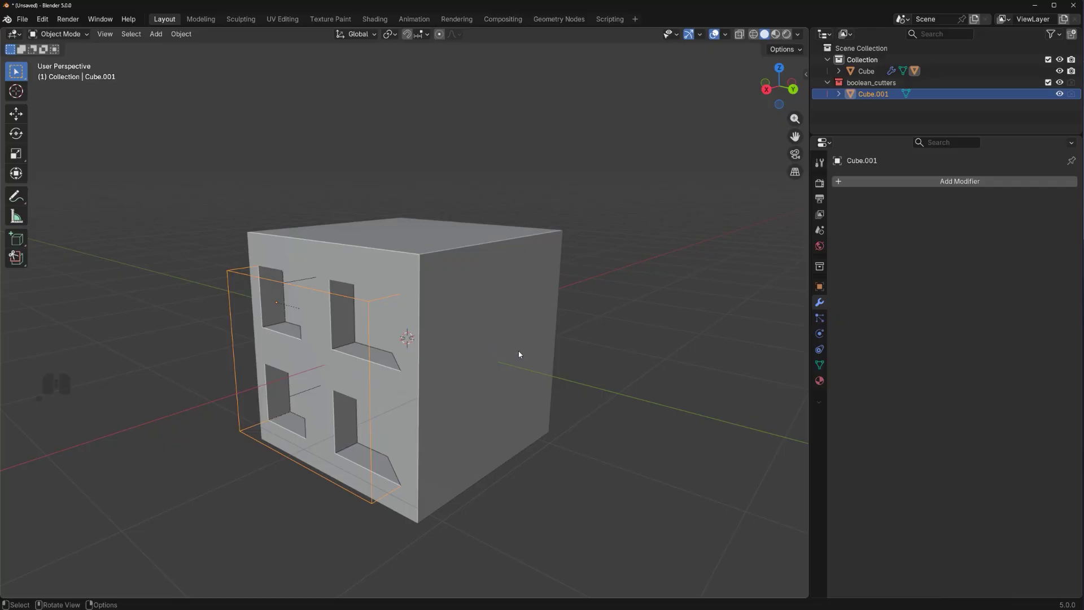
drag(461, 352, 493, 336)
middle_click(456, 350)
middle_click(366, 347)
click(367, 379)
click(391, 352)
drag(397, 354, 402, 334)
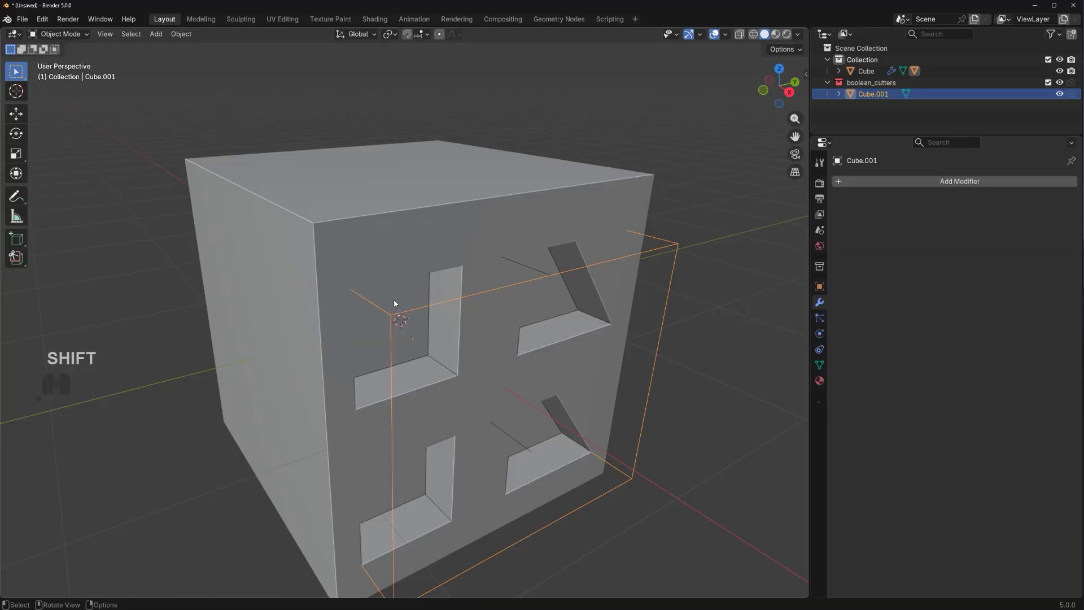
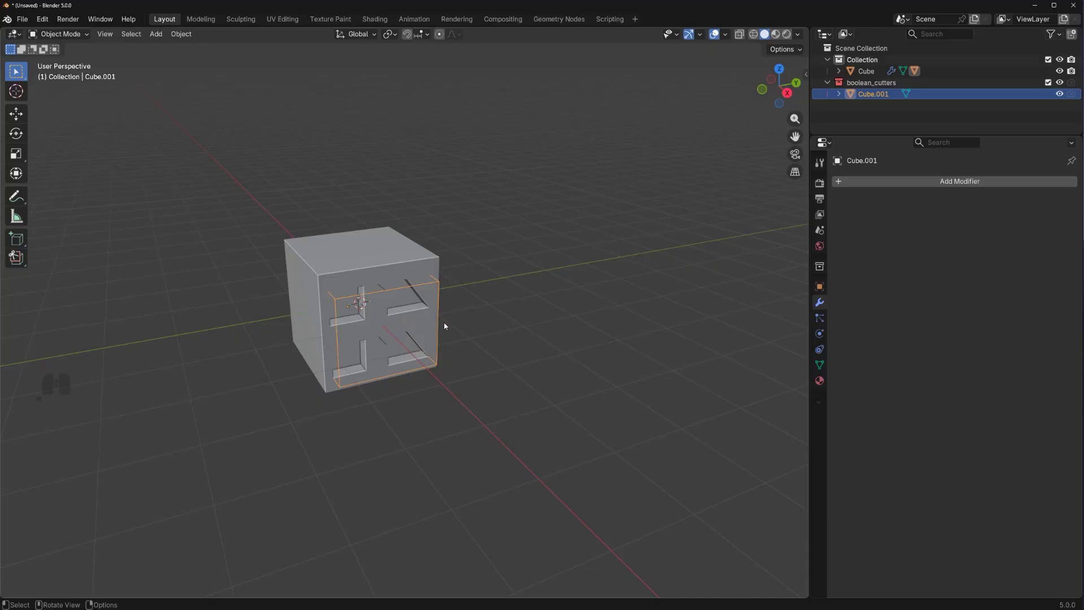
Step: Add a wide cylinder and a narrower one, then boolean-subtract the narrow from the wide (Ctrl+Numpad-)
drag(362, 322, 324, 344)
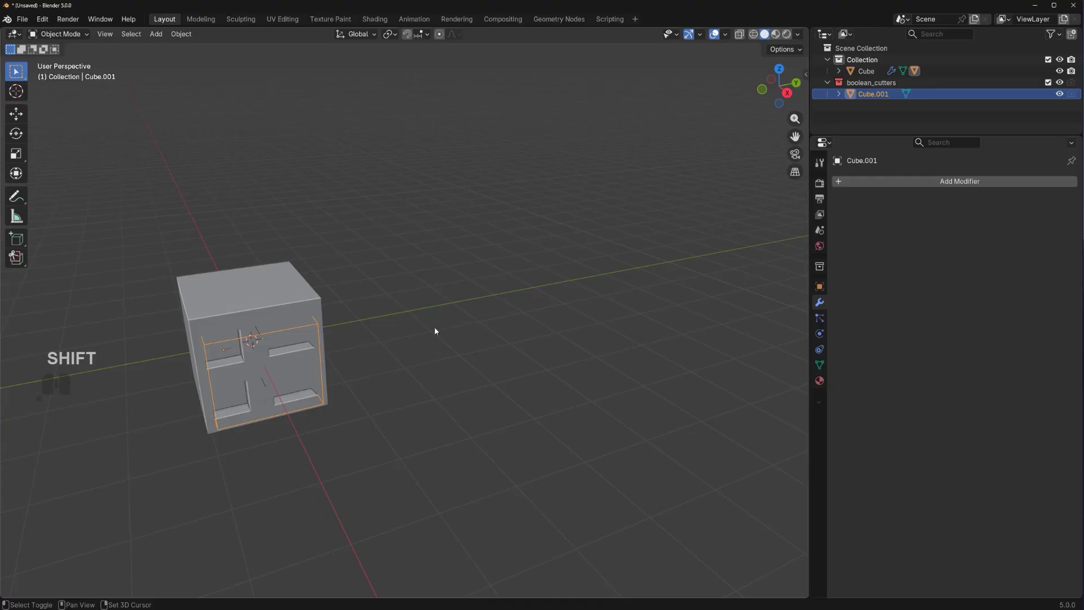
key(shift+a)
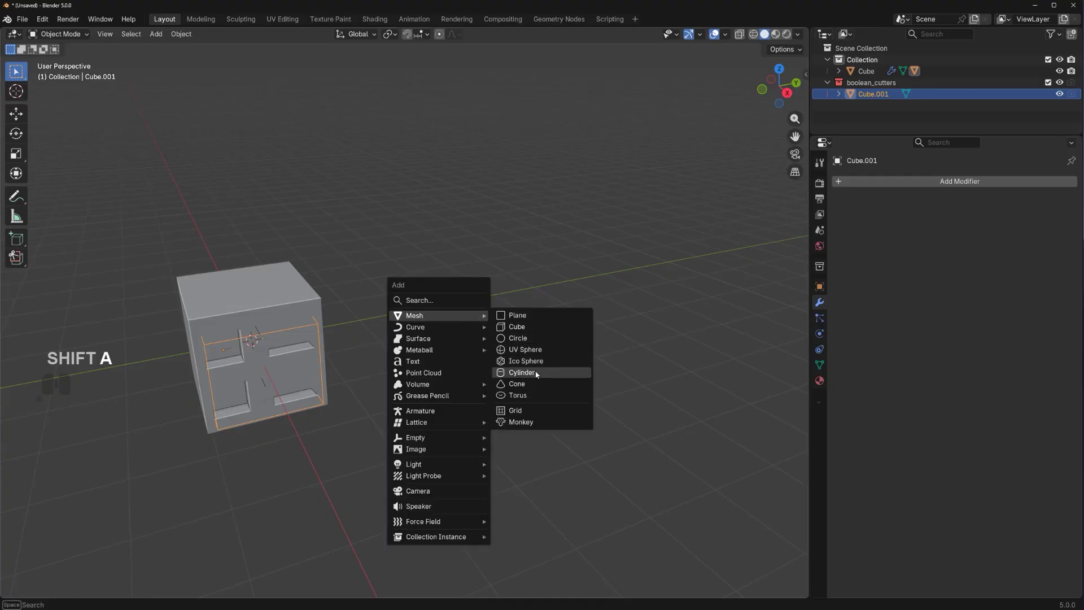
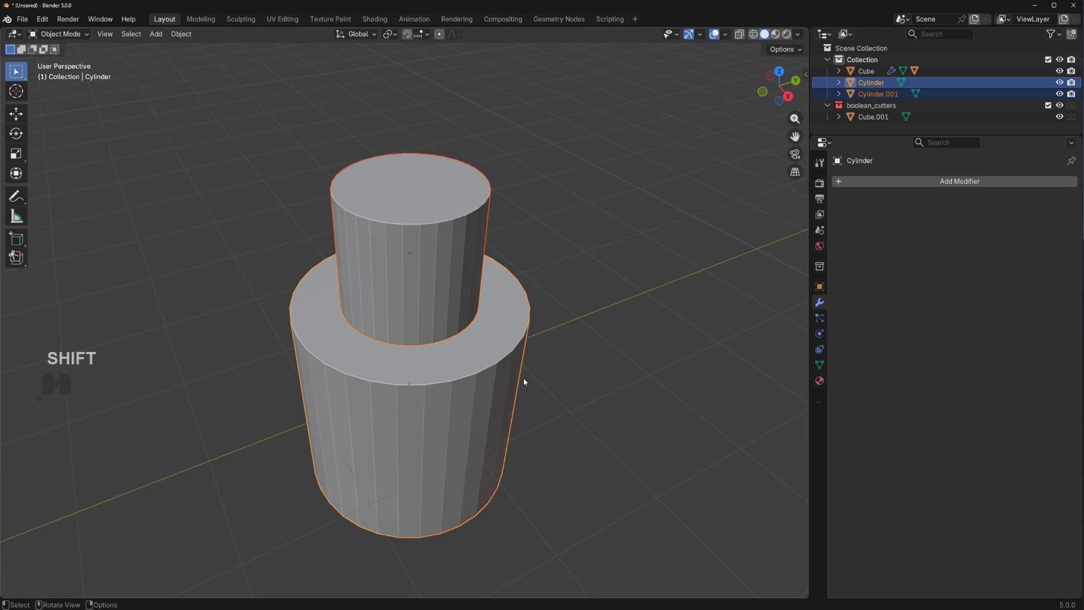
key(ctrl+KP_Subtract)
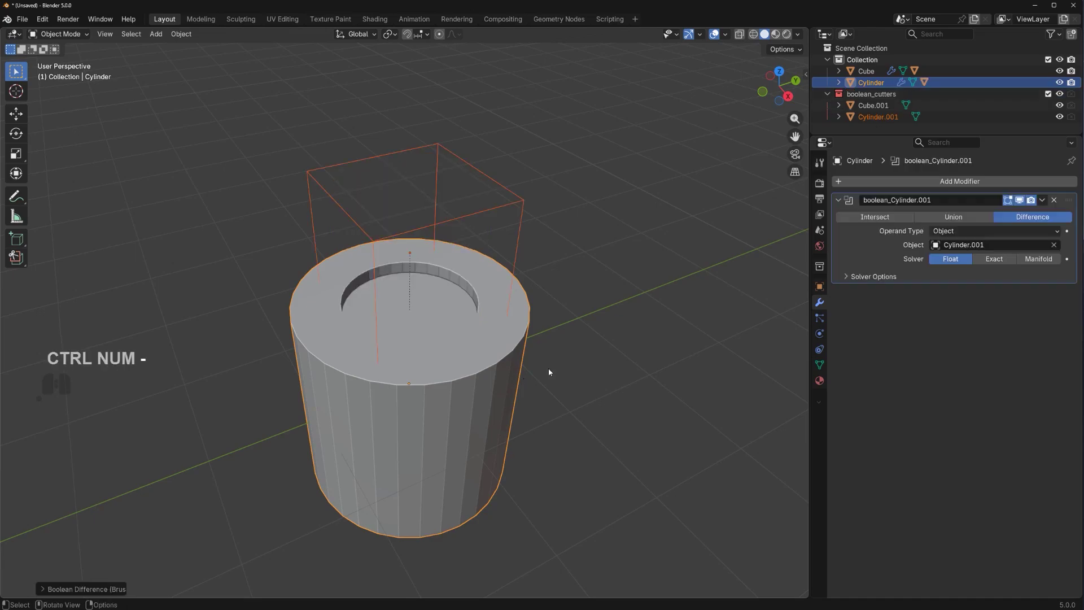
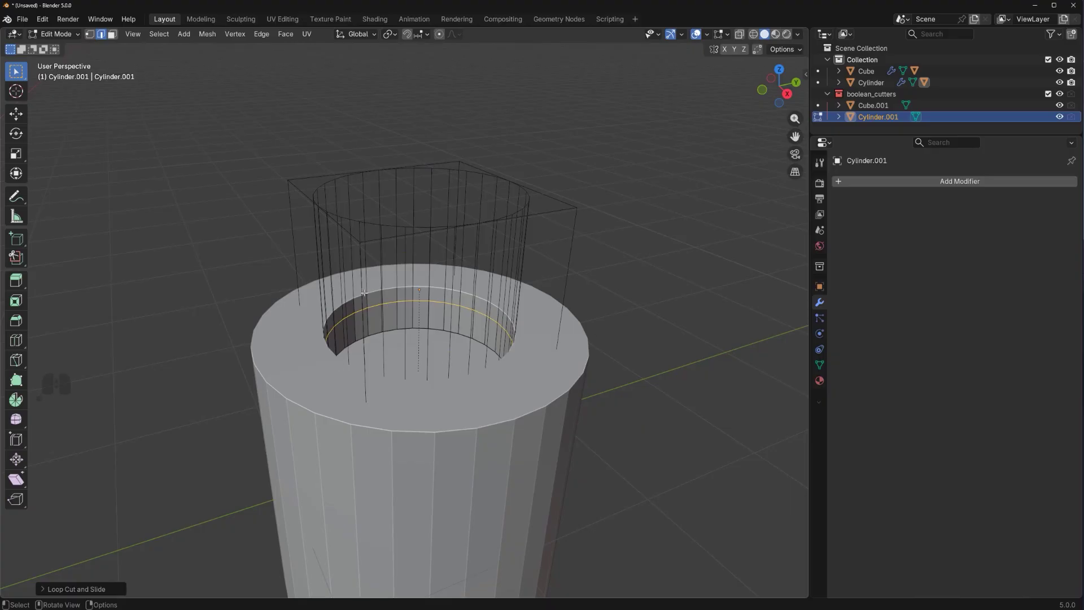
Step: Leave and re-enter Edit Mode so the circular hole becomes editable geometry on the cylinder
key(Tab)
key(Tab)
click(554, 388)
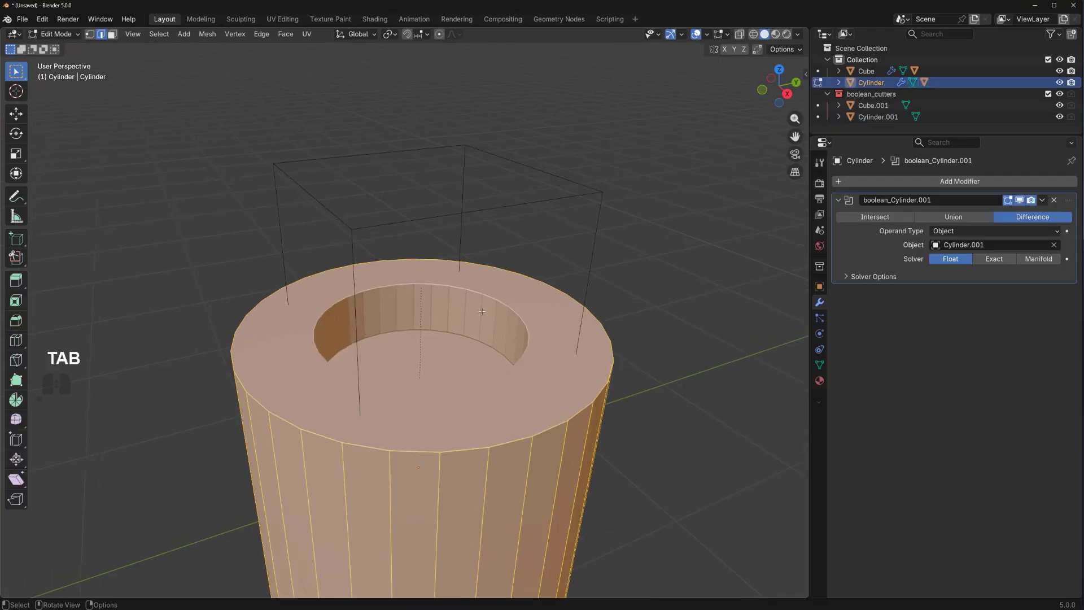
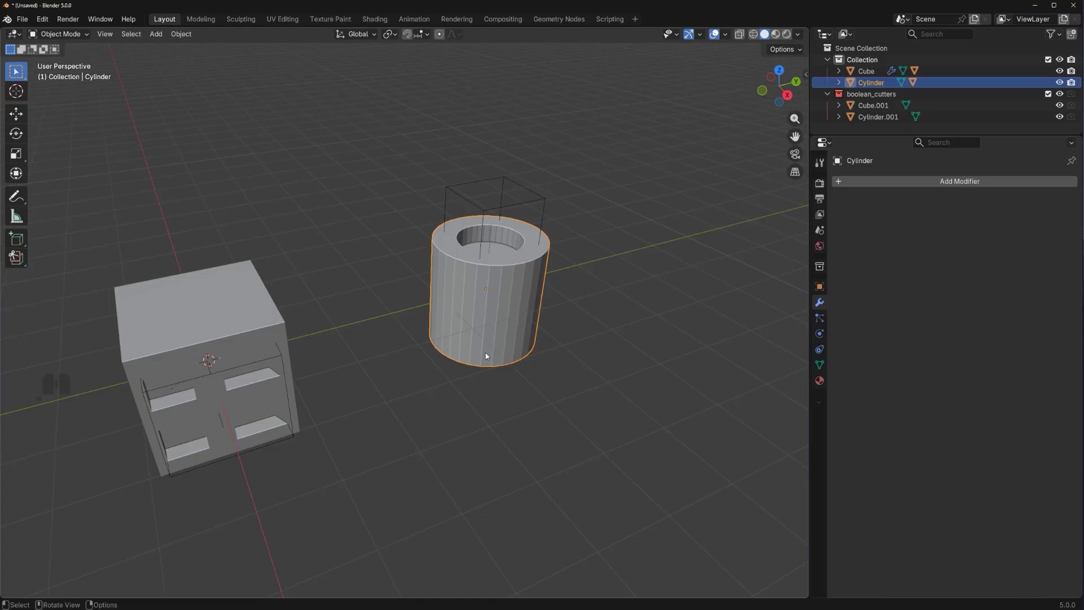
middle_click(508, 304)
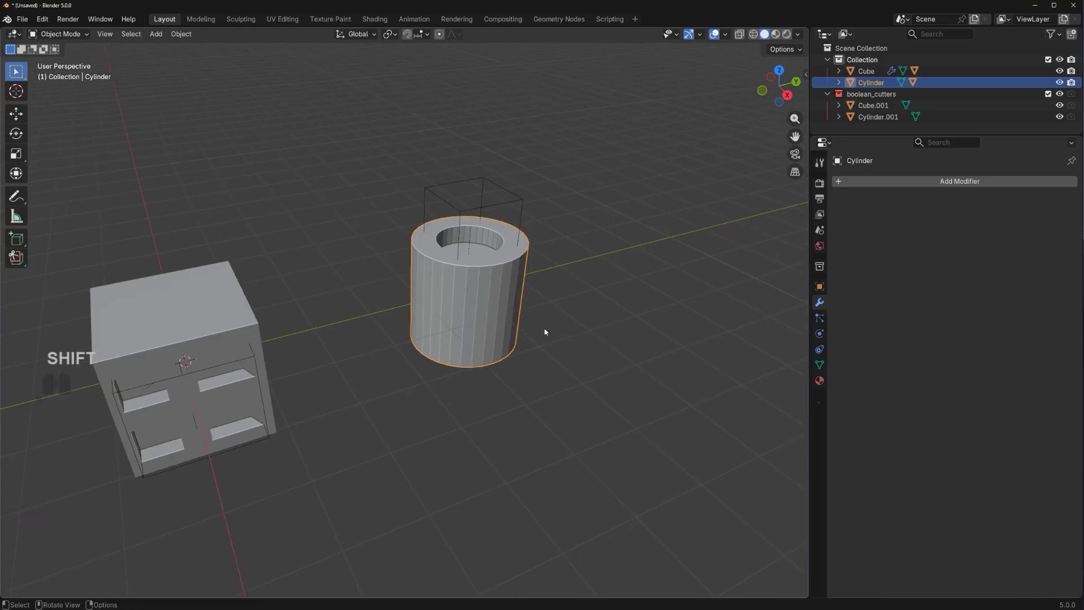
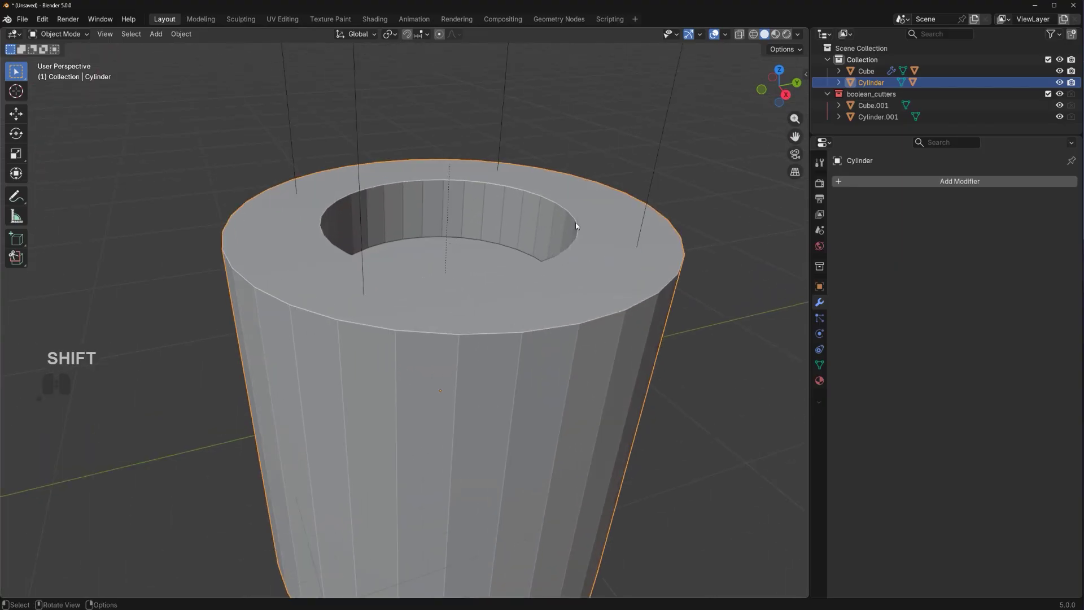
scroll(down, 3)
Step: Apply Shade Smooth to the whole holed cylinder
drag(548, 320, 612, 229)
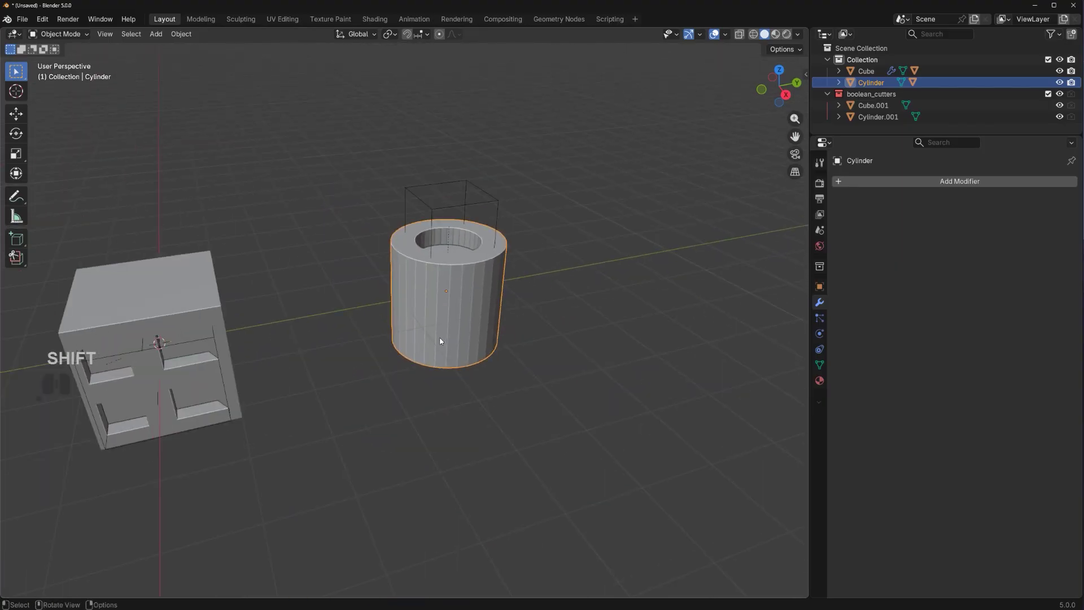
middle_click(412, 354)
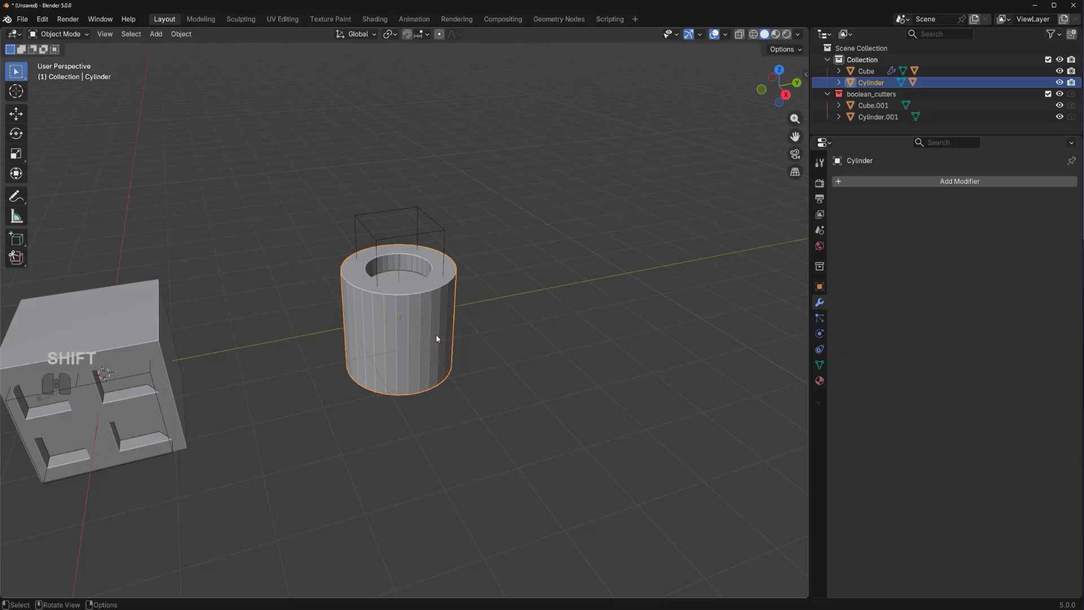
right_click(434, 308)
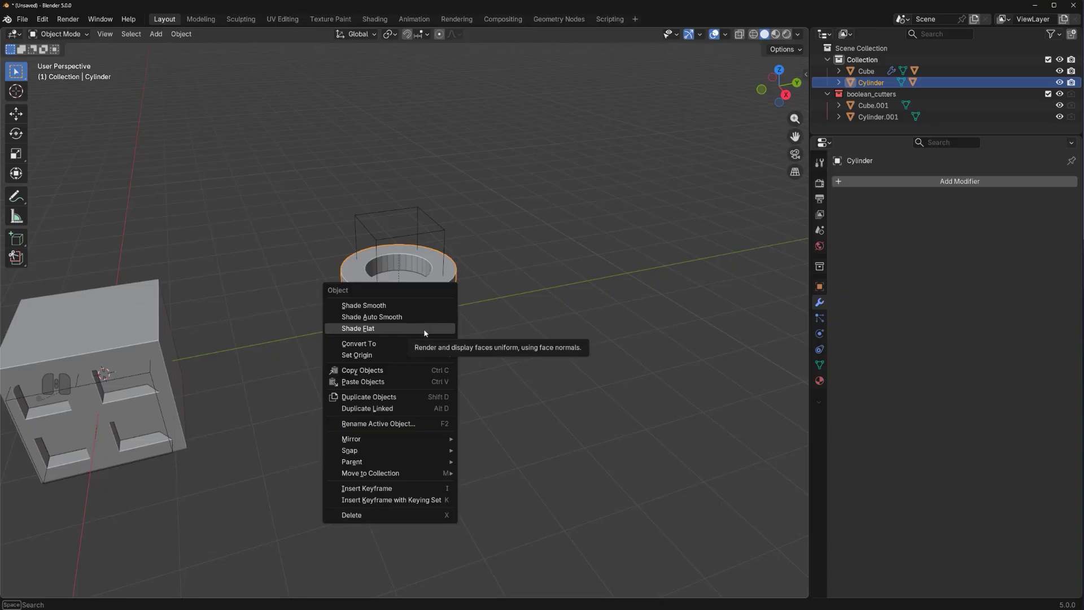
click(414, 305)
Step: Inspect the warped shading around the hole and undo the plain smooth shading
middle_click(414, 303)
drag(445, 266, 494, 283)
drag(465, 252, 468, 275)
drag(446, 258, 403, 251)
drag(412, 250, 371, 196)
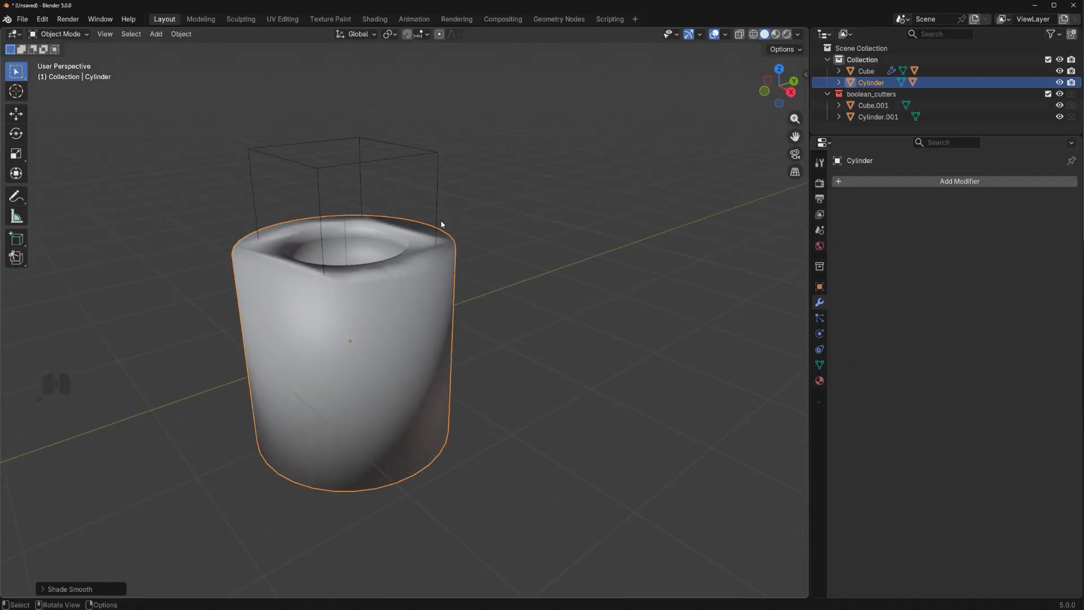
drag(384, 326, 410, 328)
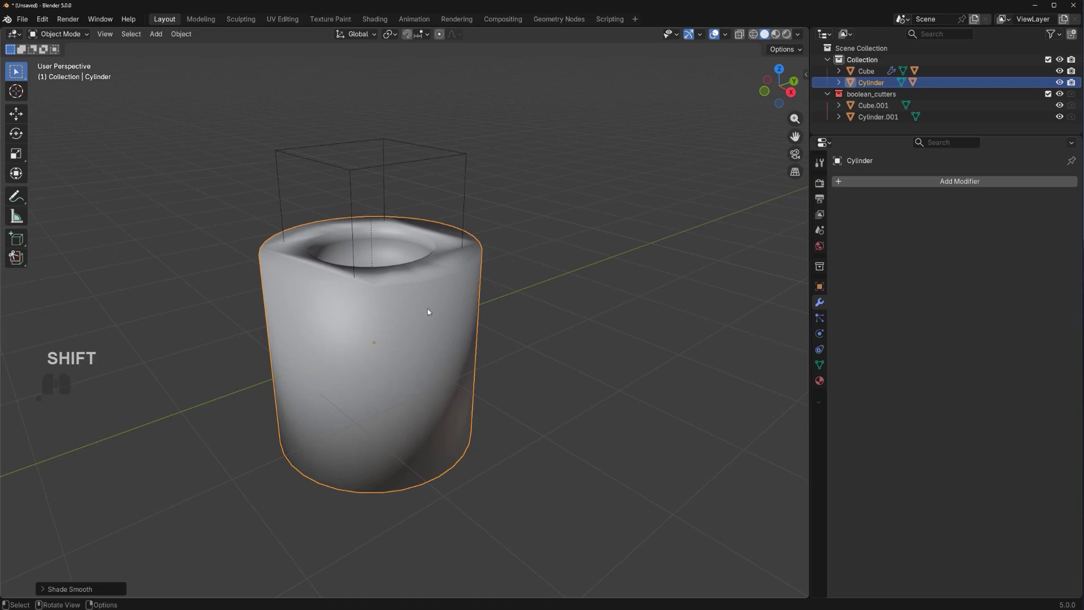
key(ctrl+z)
right_click(436, 302)
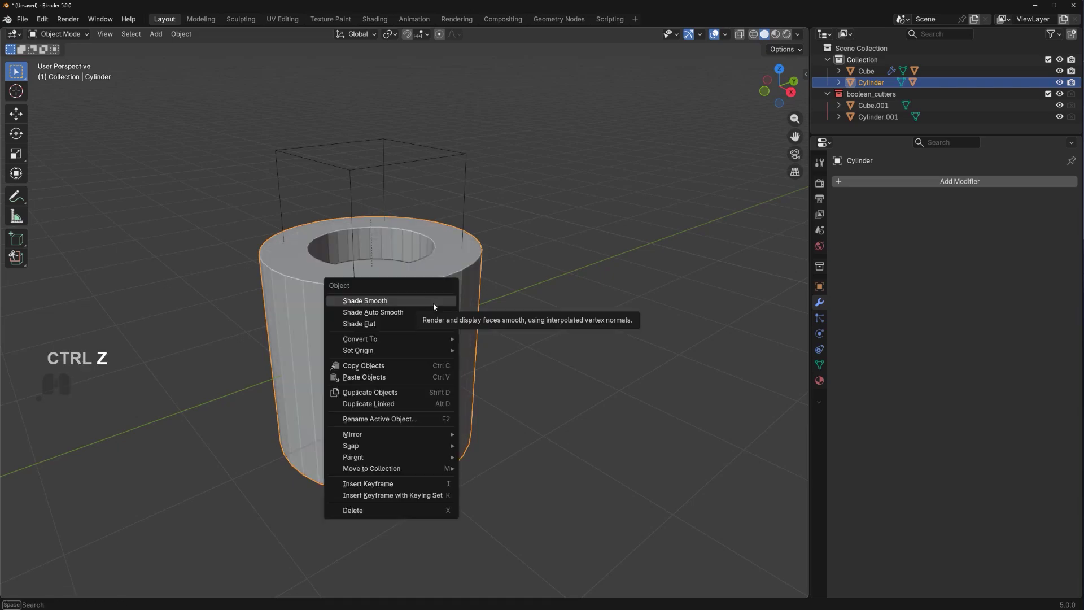
Step: Apply Shade Auto Smooth to the main cylinder so sides smooth while rims stay crisp
click(441, 315)
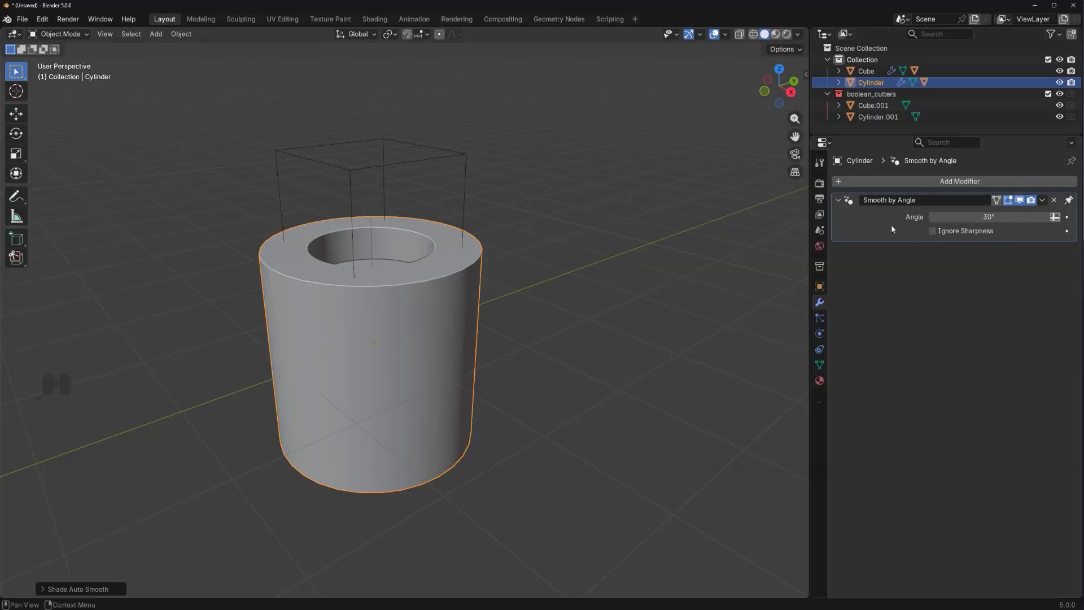
middle_click(440, 287)
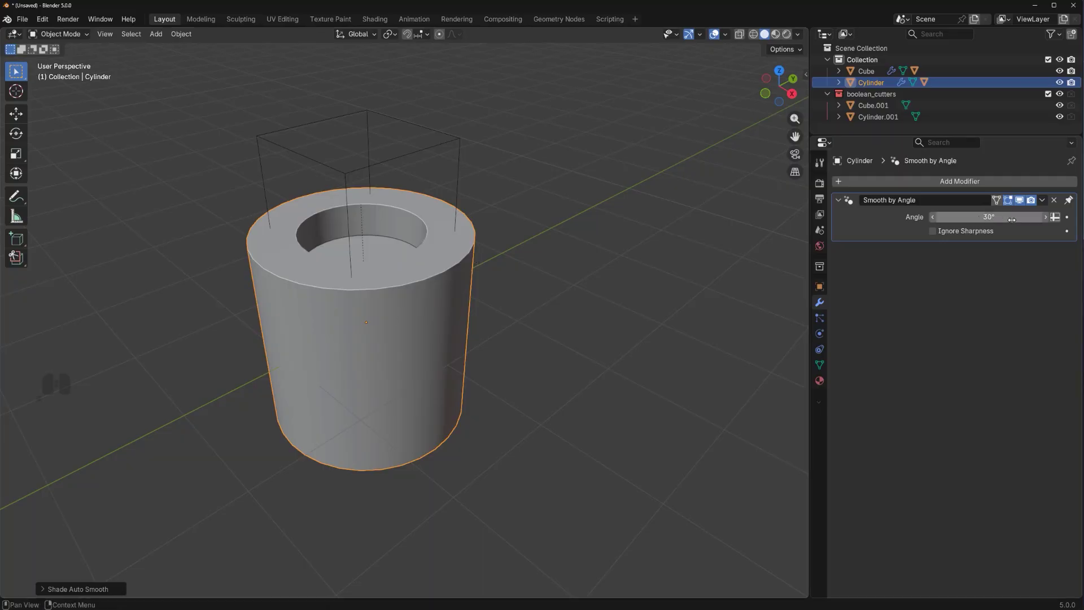
middle_click(458, 344)
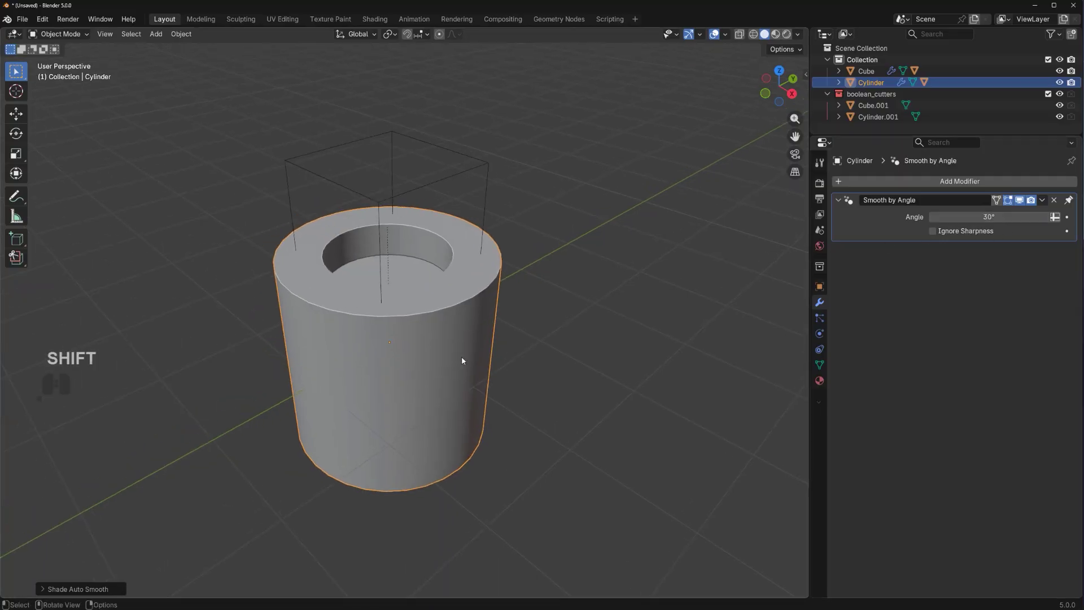
drag(440, 321, 402, 312)
drag(457, 241, 461, 262)
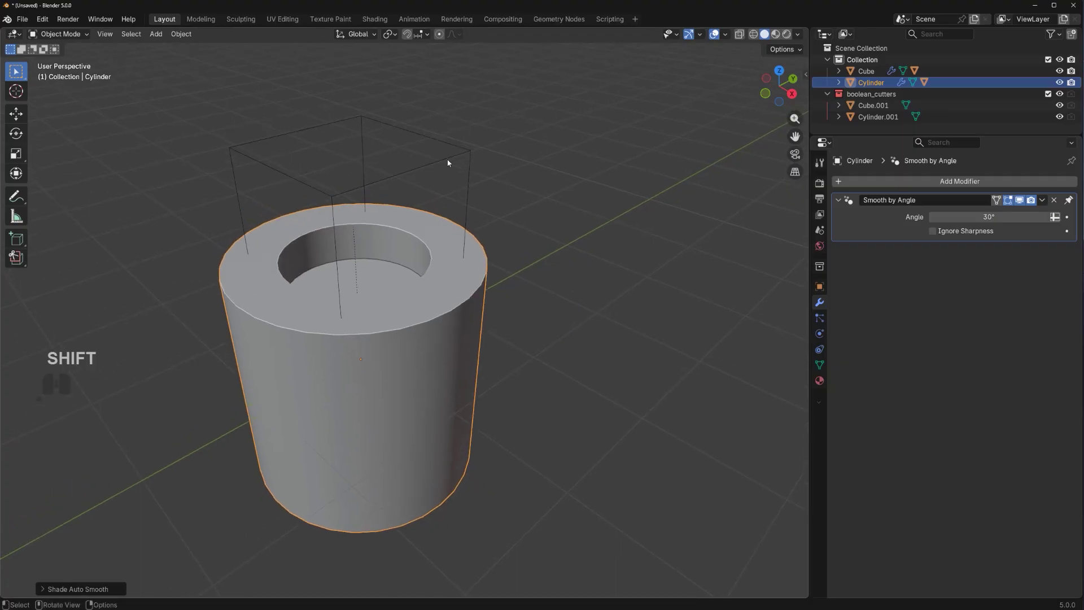
Step: Give the cutter Cylinder.001 Shade Auto Smooth as well and reselect the main cylinder
click(450, 160)
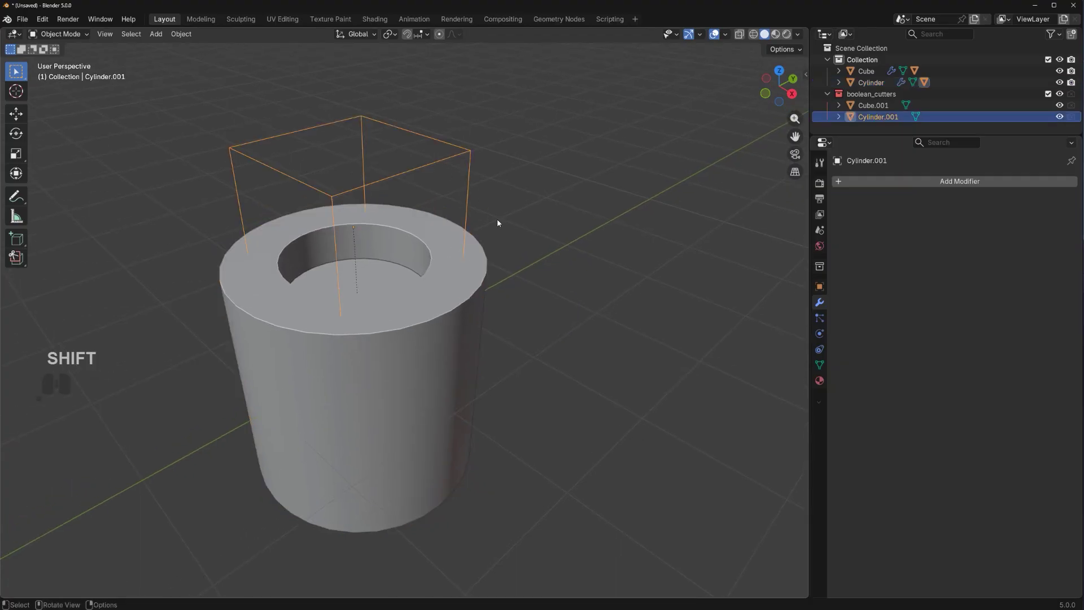
right_click(495, 197)
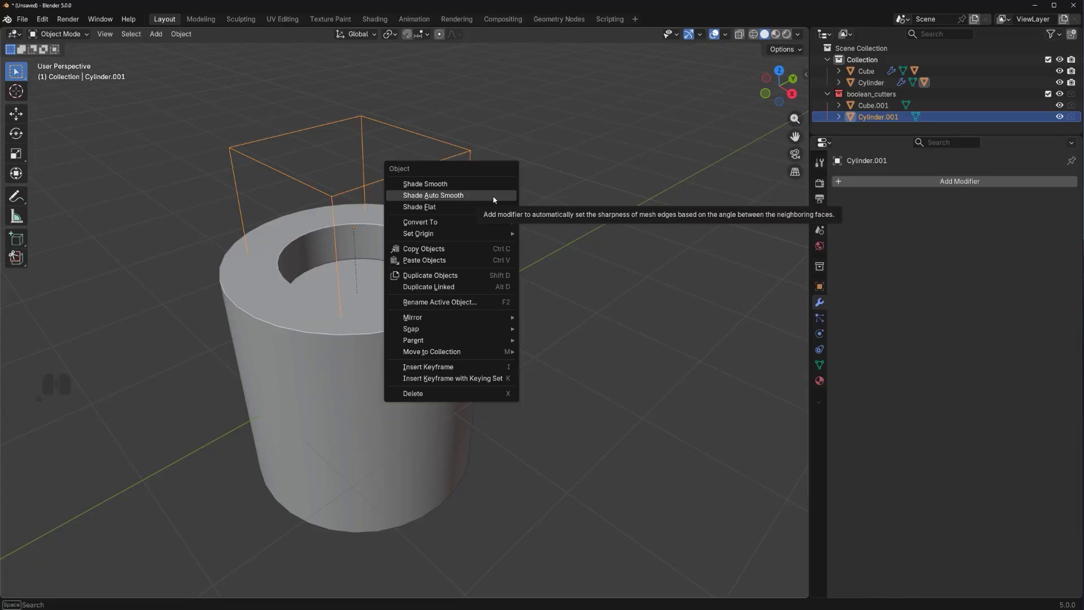
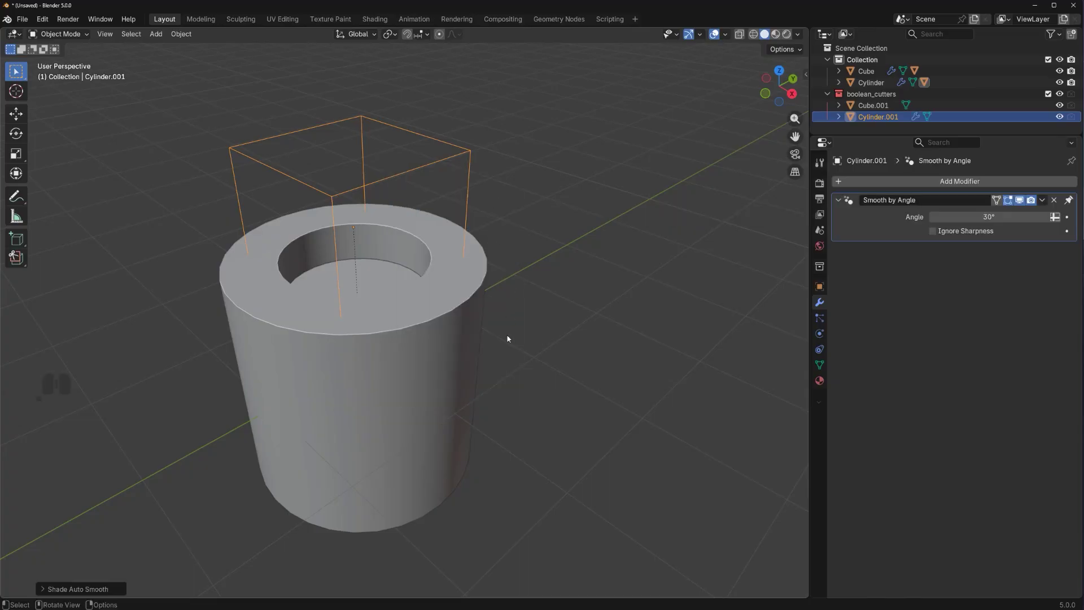
click(439, 316)
middle_click(442, 370)
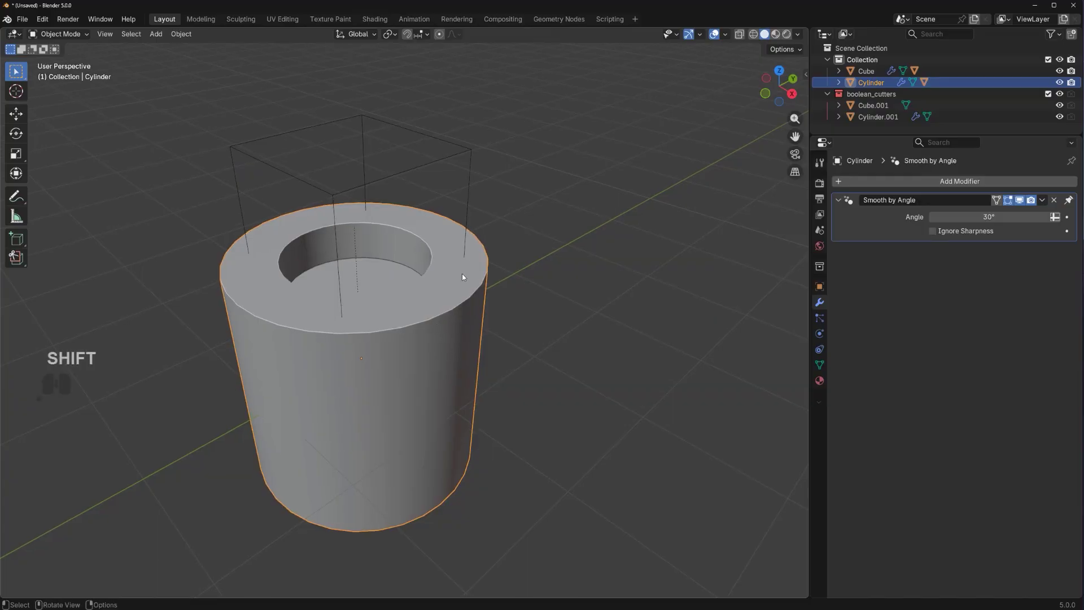
drag(457, 331, 459, 348)
drag(391, 309, 474, 267)
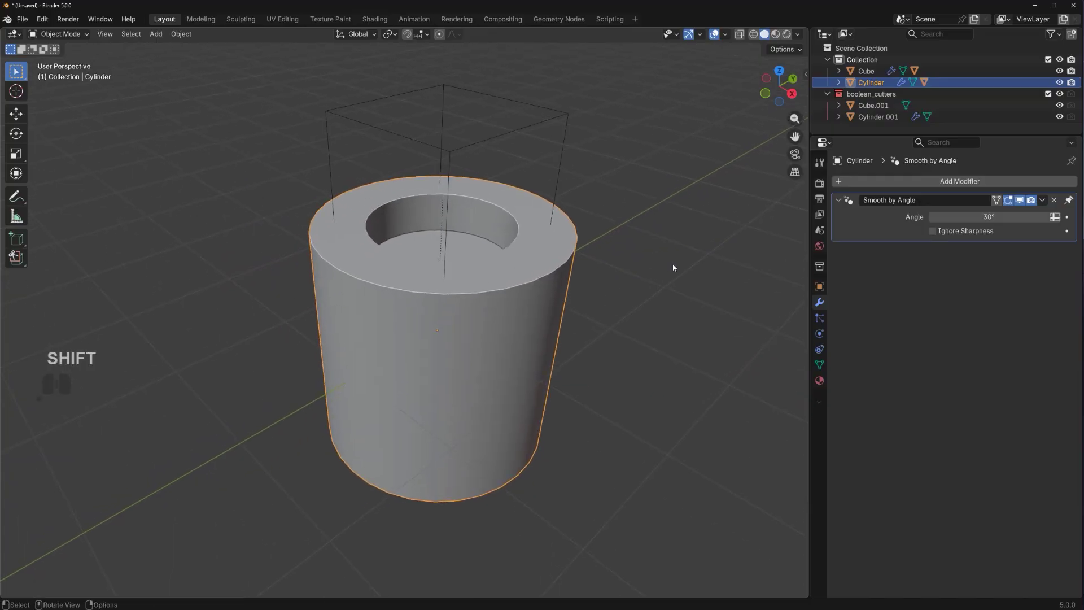
middle_click(566, 270)
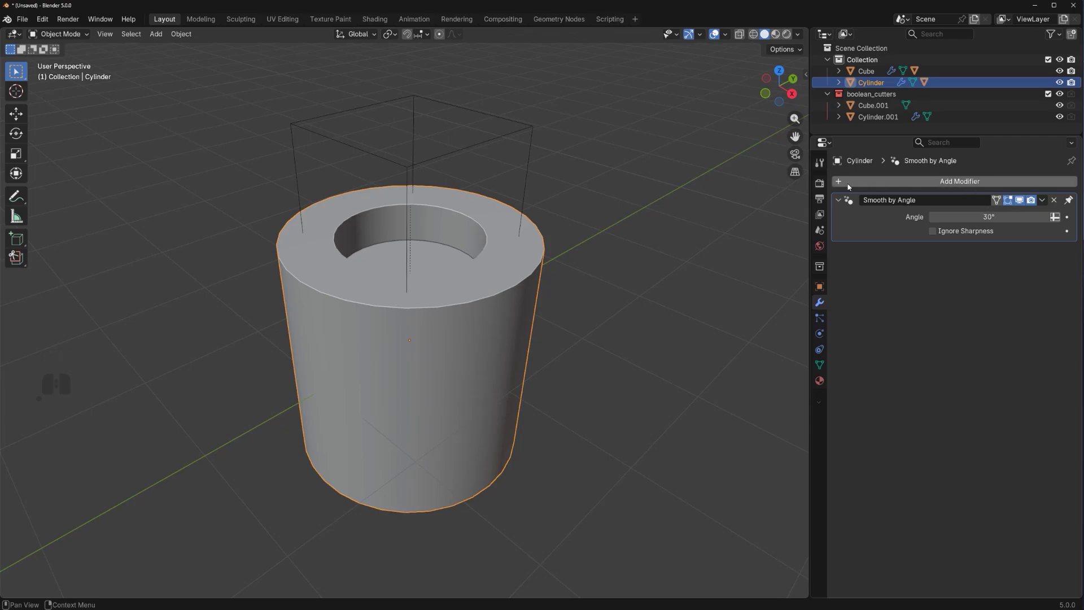
Step: Add a Bevel modifier with 3 segments and a small 0.022 m amount
click(847, 185)
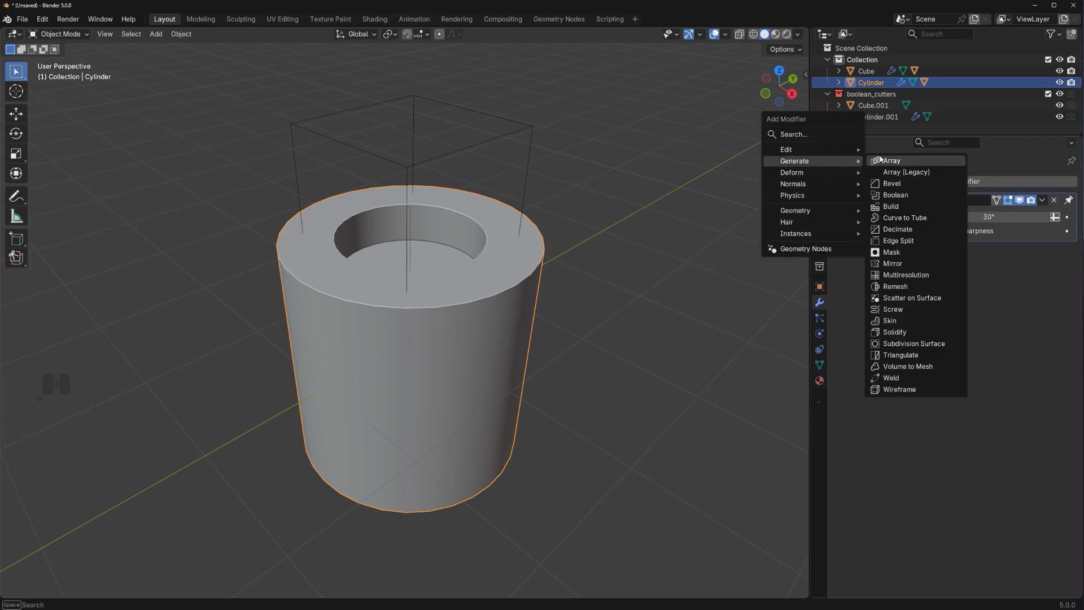
click(893, 186)
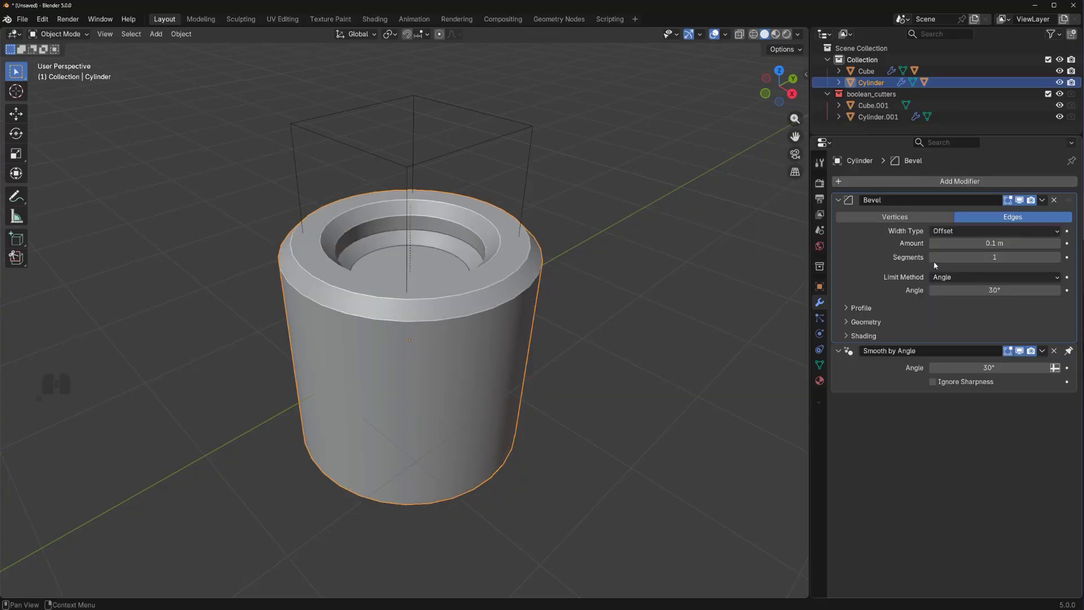
click(1060, 259)
click(1060, 260)
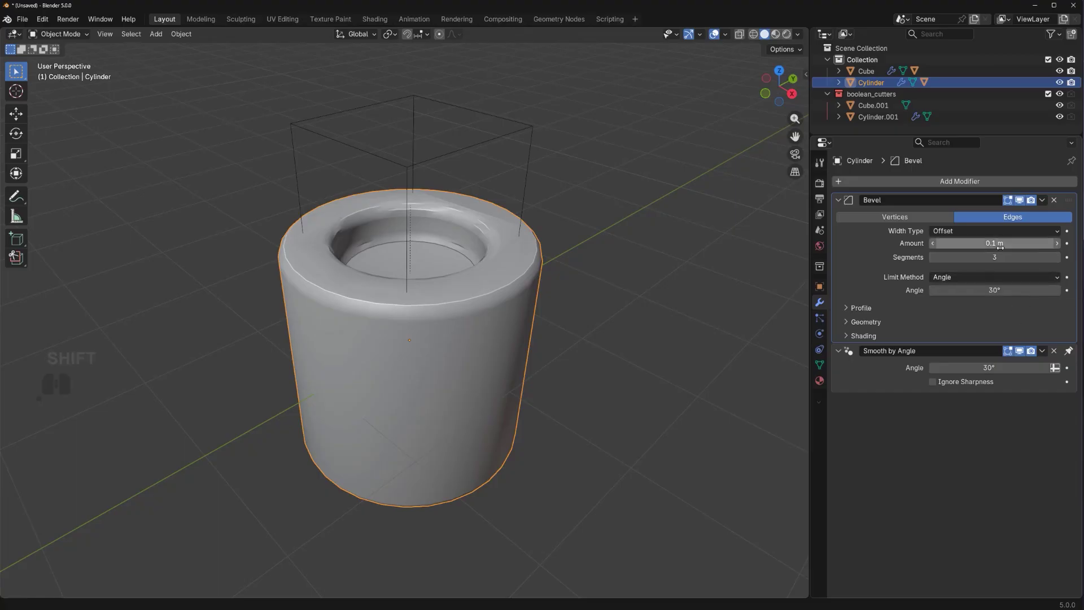
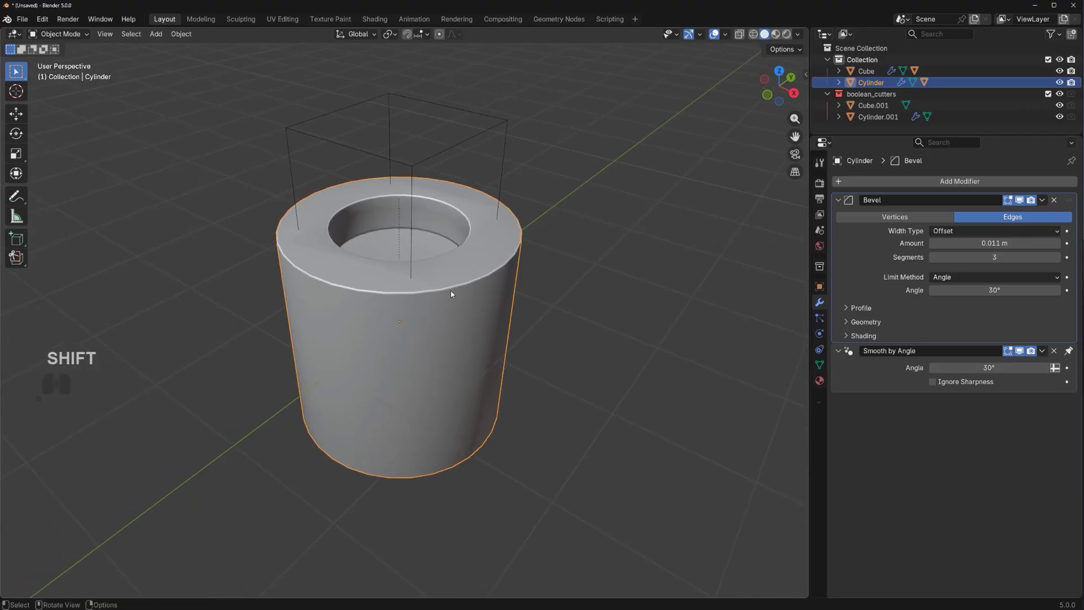
click(452, 291)
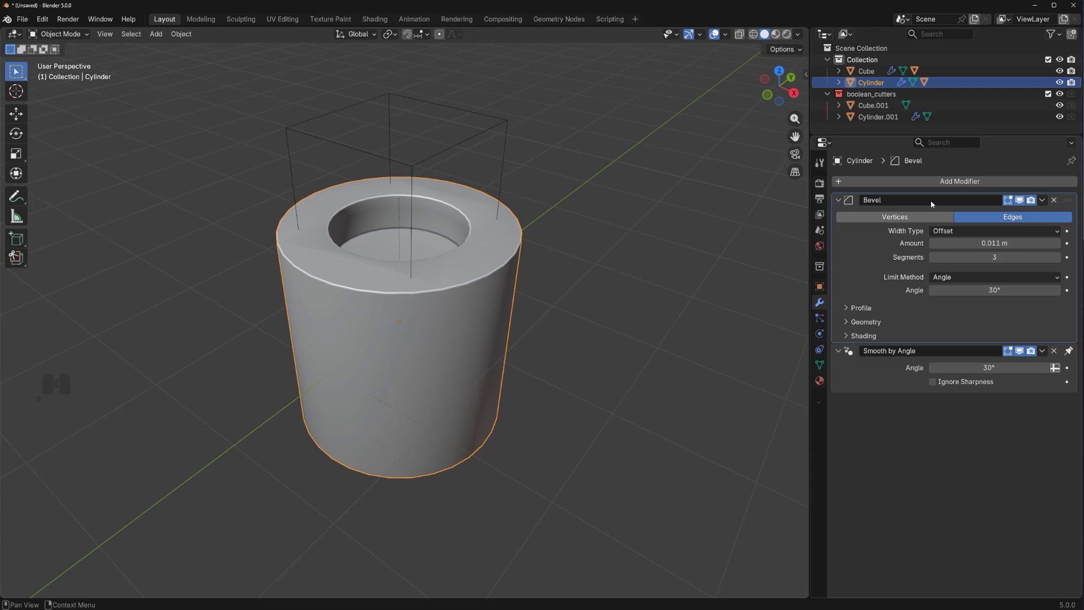
Step: Add a Weighted Normal modifier to the cylinder and check the shading up close
click(934, 184)
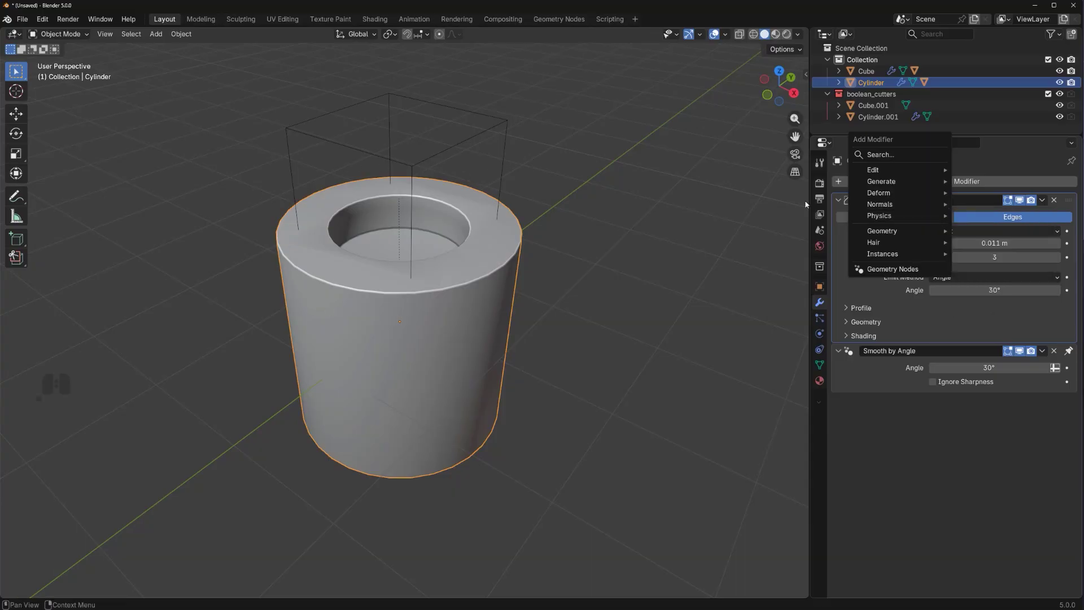
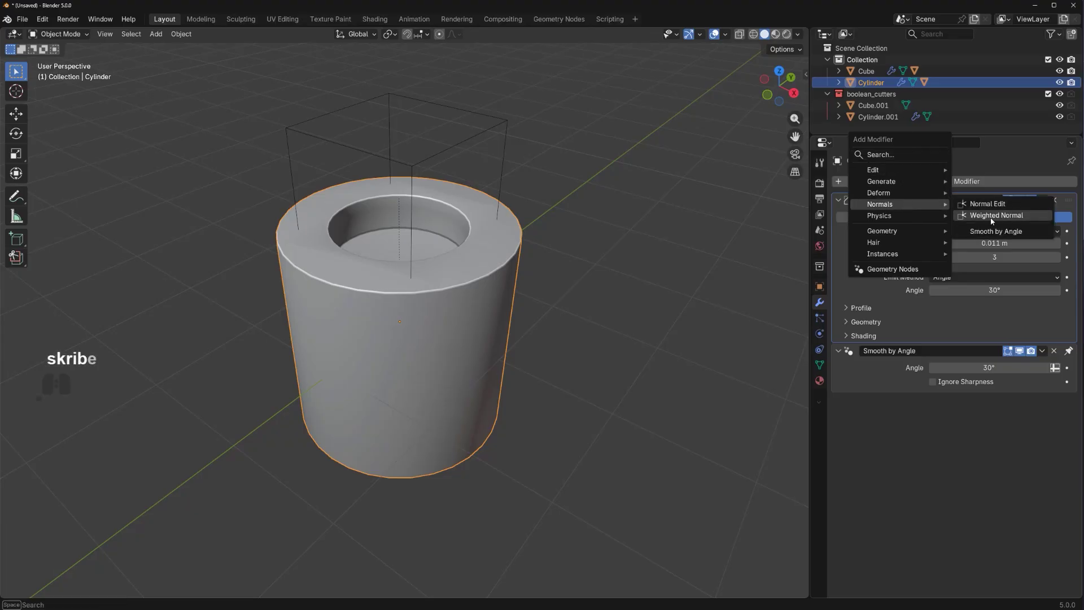
click(995, 221)
middle_click(572, 430)
middle_click(571, 429)
drag(532, 404, 542, 424)
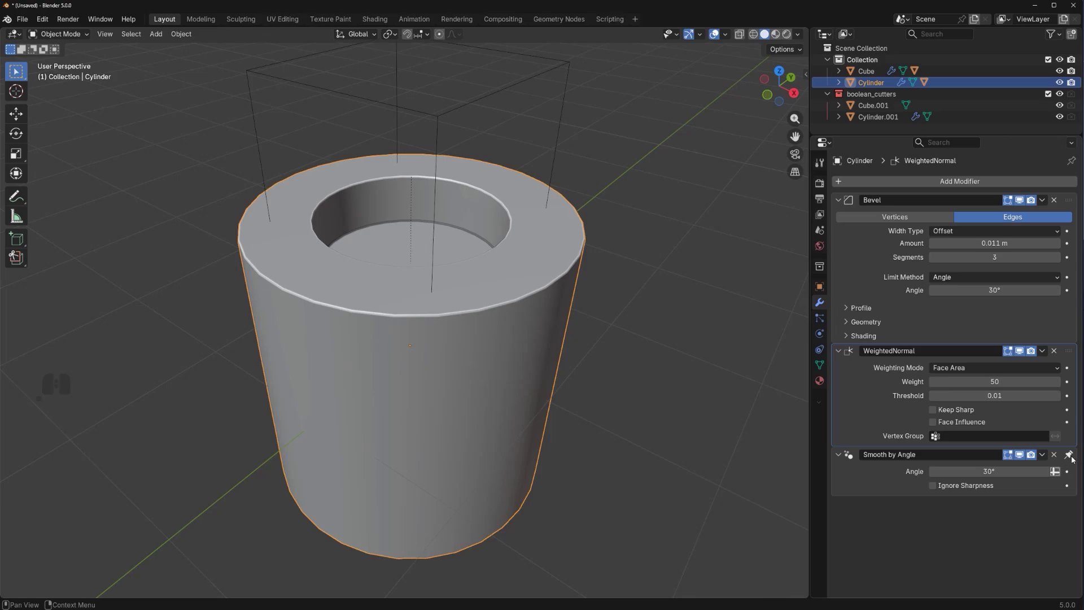
Step: Reorder Smooth by Angle above WeightedNormal in the modifier stack
click(1070, 456)
drag(1072, 458, 1073, 345)
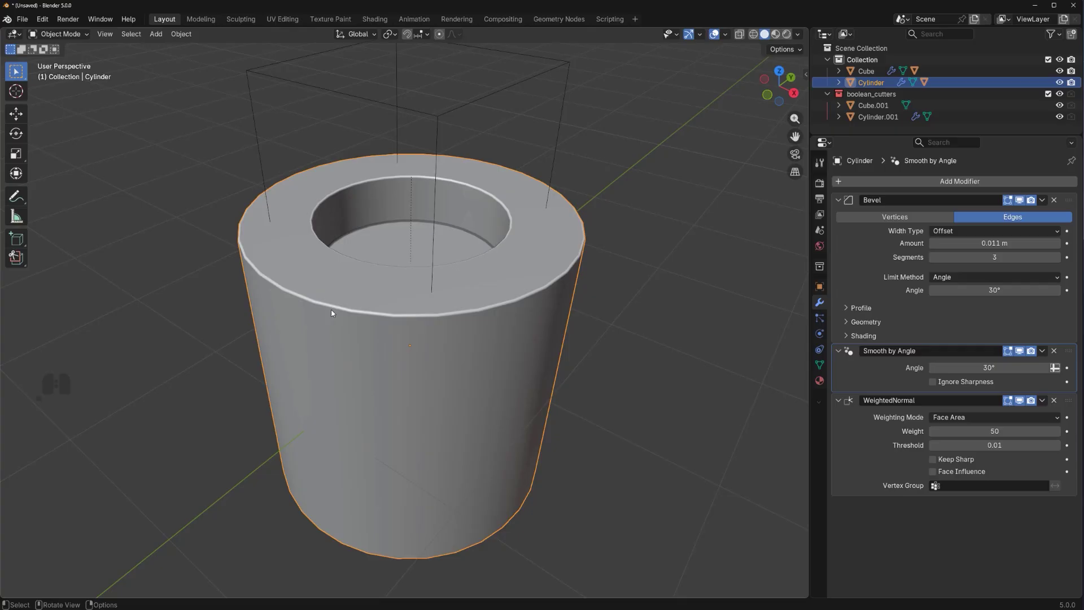
drag(488, 324, 464, 322)
middle_click(476, 328)
drag(544, 302, 571, 347)
drag(541, 329, 533, 373)
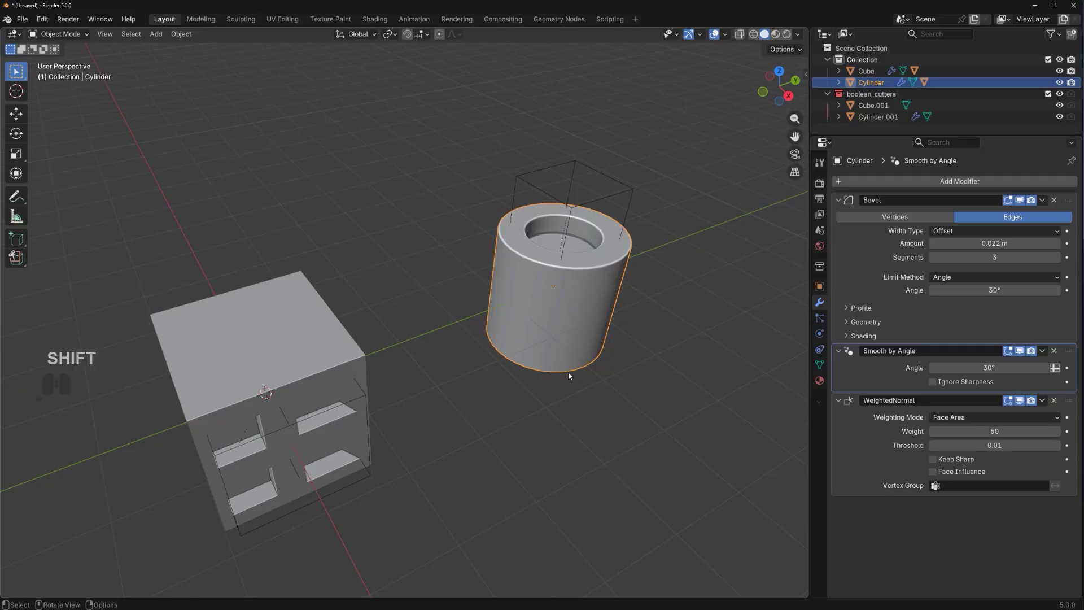
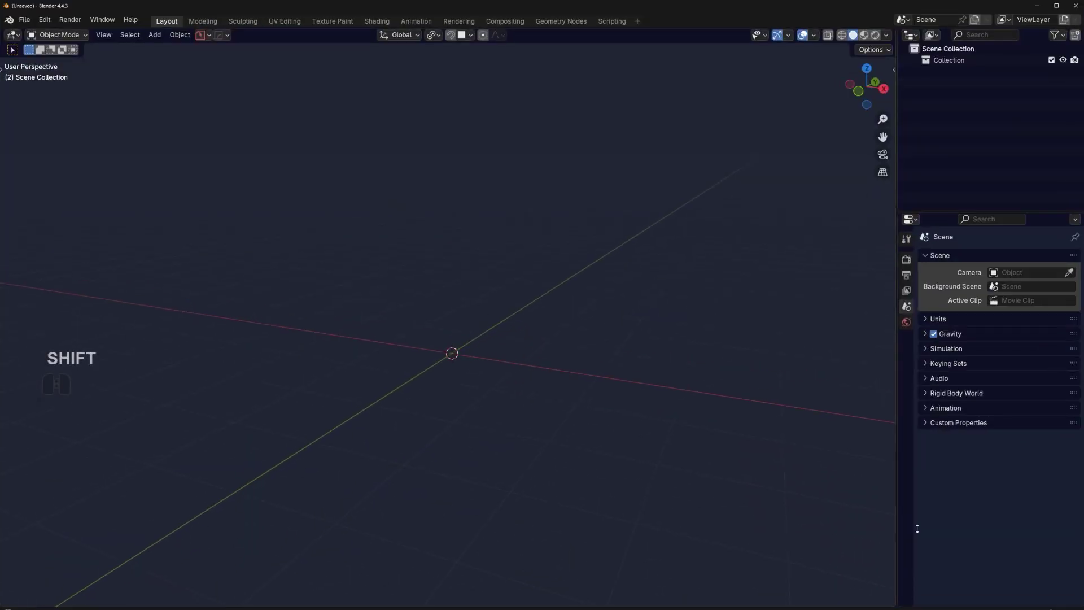
Step: Orbit the emptied scene and bring up the Shift+A add menu's mesh primitives
drag(587, 356, 512, 377)
drag(500, 351, 477, 368)
middle_click(484, 369)
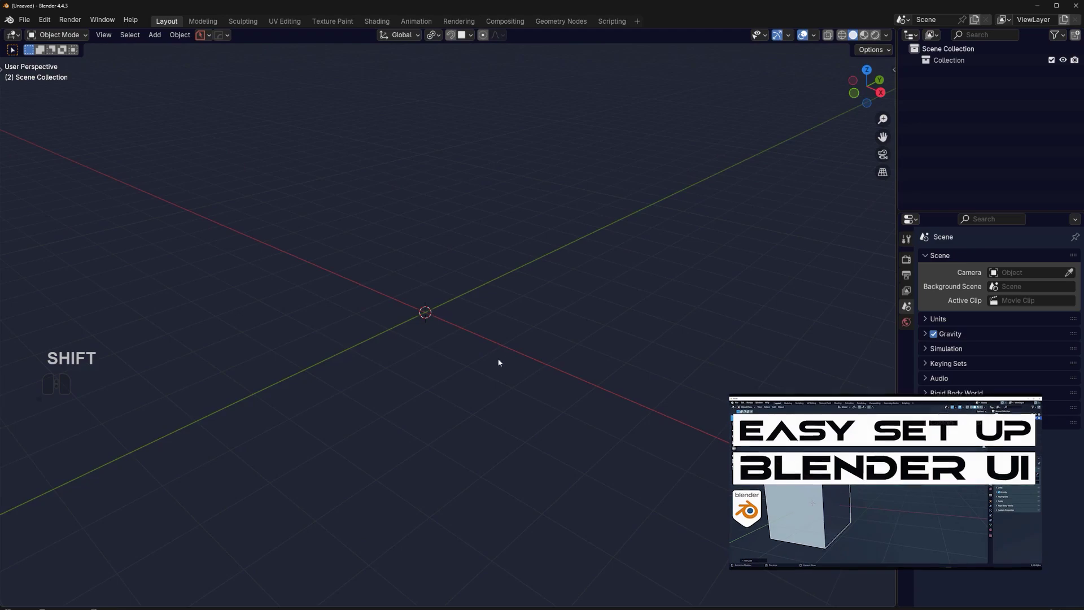
drag(490, 358, 424, 419)
drag(453, 356, 483, 339)
middle_click(479, 327)
drag(548, 289, 530, 297)
drag(508, 328, 487, 368)
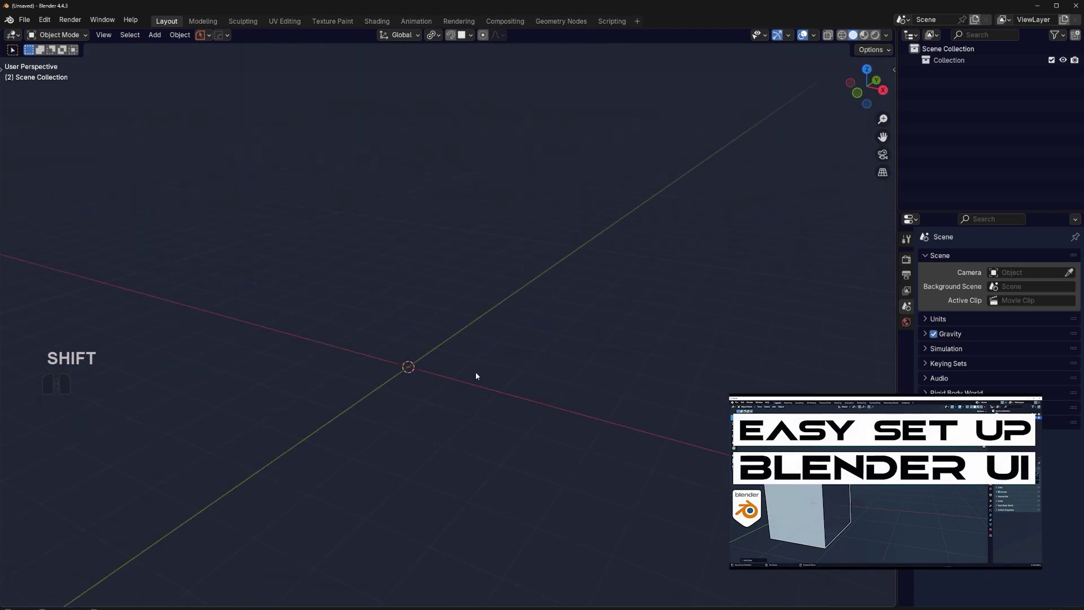
drag(469, 351, 445, 323)
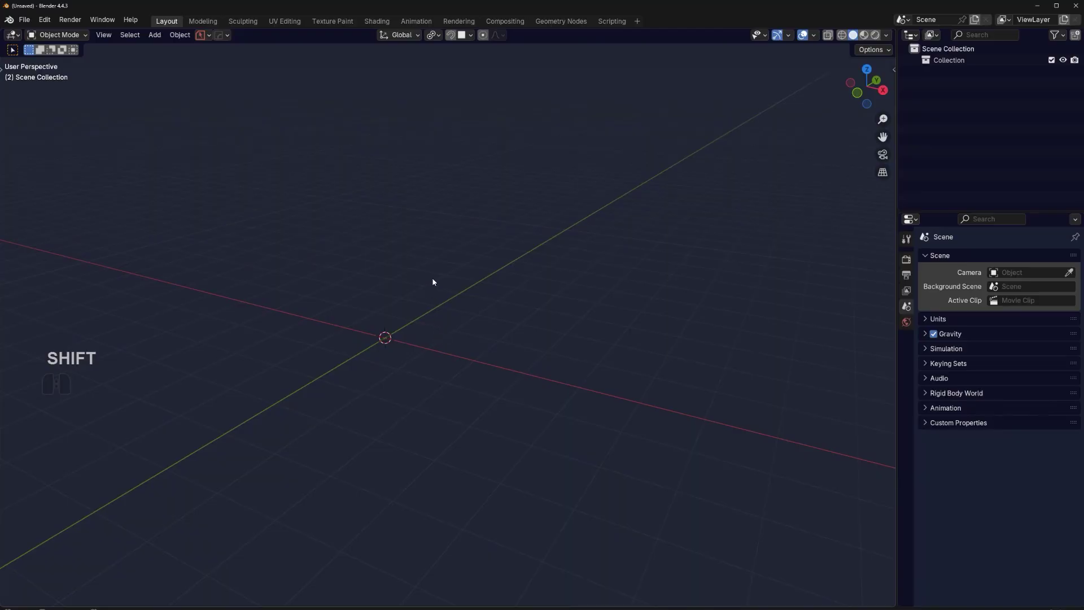
middle_click(442, 306)
key(shift+a)
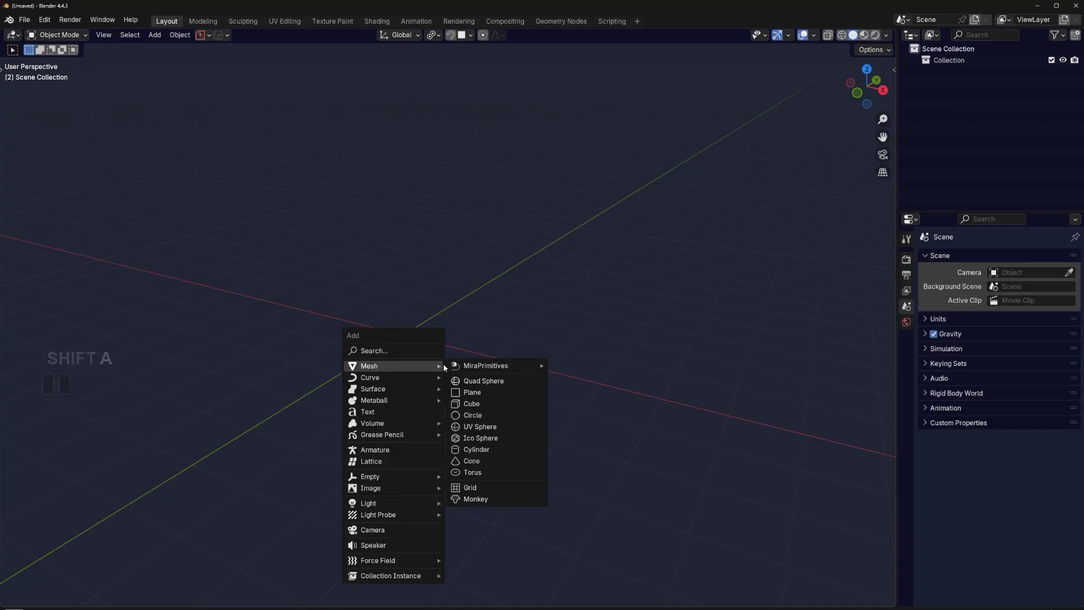
Step: Add a cube to the scene and activate BoxCutter (Alt+W) on it
click(479, 405)
drag(528, 355, 503, 360)
drag(487, 343, 538, 348)
middle_click(530, 340)
key(t)
key(alt+w)
middle_click(477, 359)
middle_click(469, 333)
middle_click(480, 338)
middle_click(478, 316)
middle_click(485, 309)
Step: Try a few box cuts on the cube and undo them
drag(483, 311, 491, 329)
drag(500, 267, 515, 326)
drag(518, 336, 524, 357)
right_click(527, 325)
key(ctrl+z)
key(ctrl+z)
right_click(514, 260)
key(ctrl+z)
Step: Box-cut a rectangular notch down into the cube's top
drag(510, 254, 501, 358)
click(498, 414)
drag(512, 366, 589, 364)
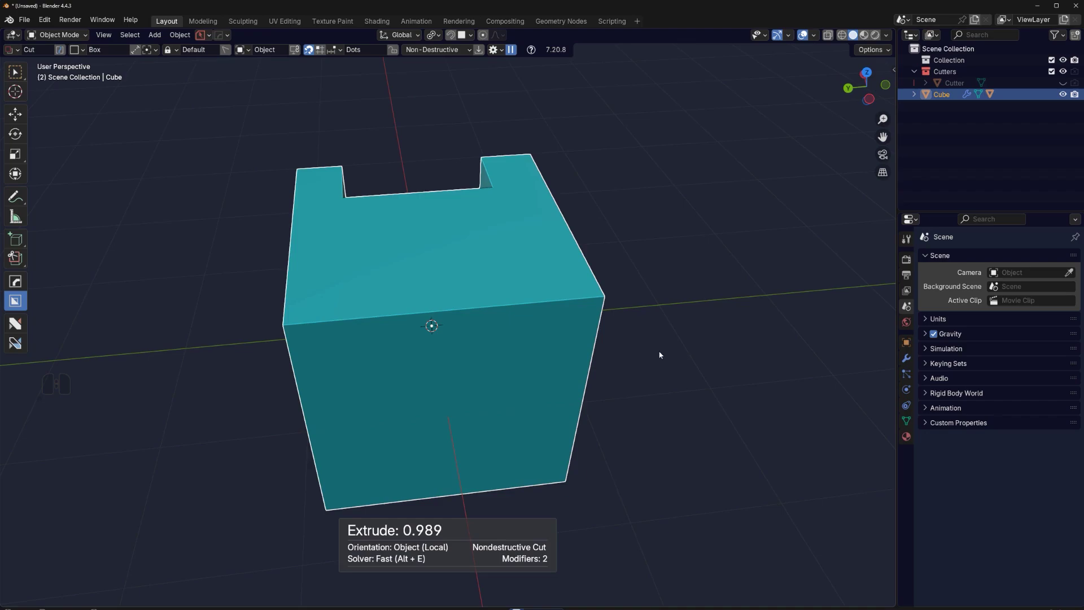
drag(556, 339, 628, 336)
middle_click(535, 299)
middle_click(522, 276)
Step: Cut a side notch, bevel its corners, taper it and solidify it into a thin rounded slot
drag(516, 248, 533, 348)
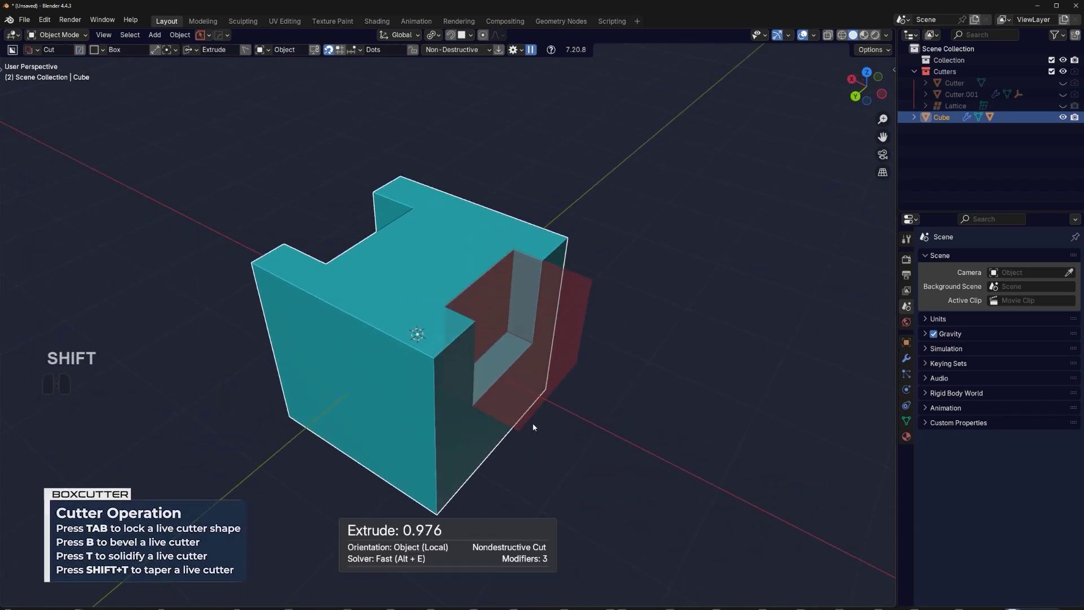
key(b)
key(q)
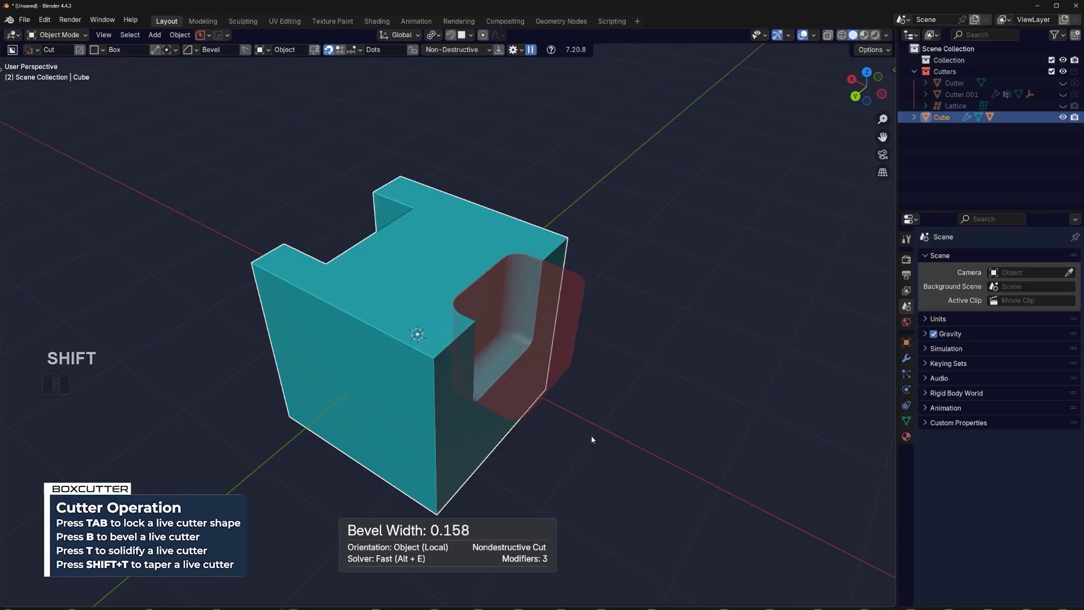
key(shift+t)
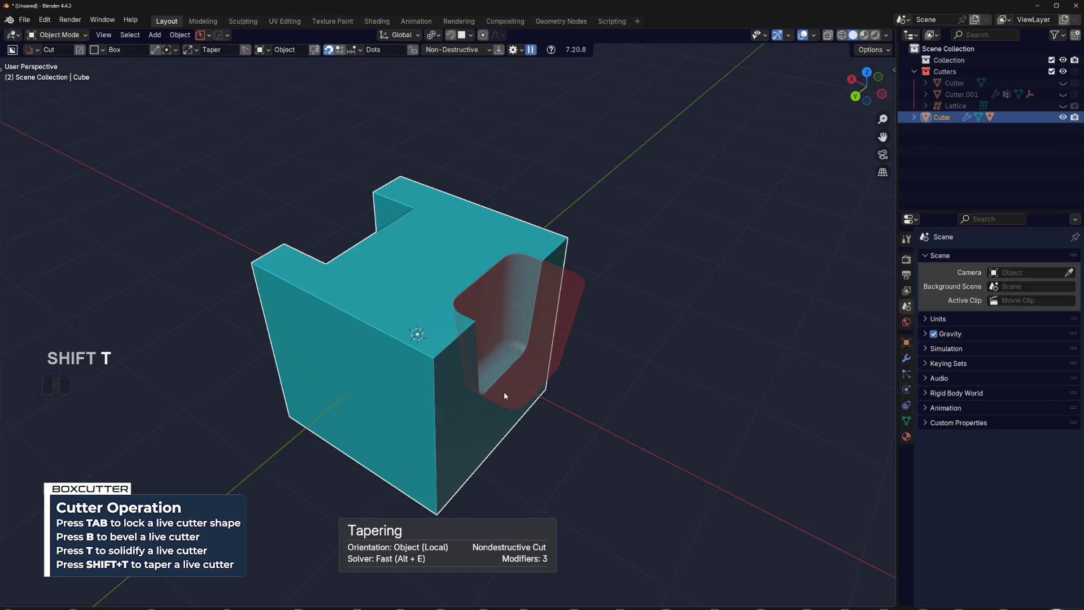
key(t)
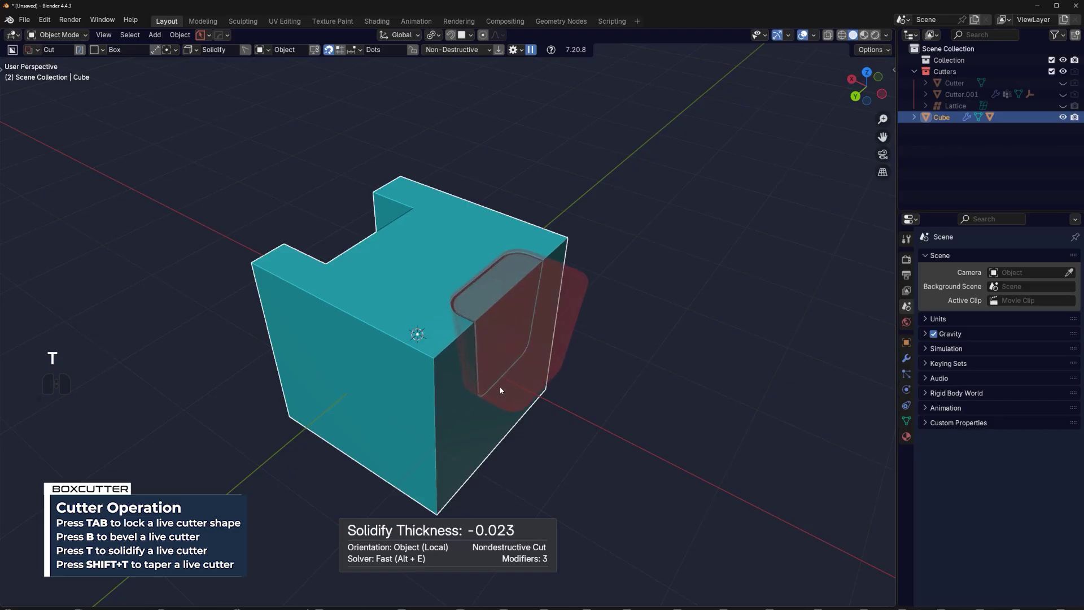
click(504, 389)
click(637, 341)
Step: Box-cut a new rectangular notch into the cube's front as Cutter.002
drag(565, 287, 422, 293)
middle_click(433, 306)
middle_click(434, 304)
drag(436, 309, 491, 313)
drag(488, 308, 420, 309)
drag(477, 312, 460, 424)
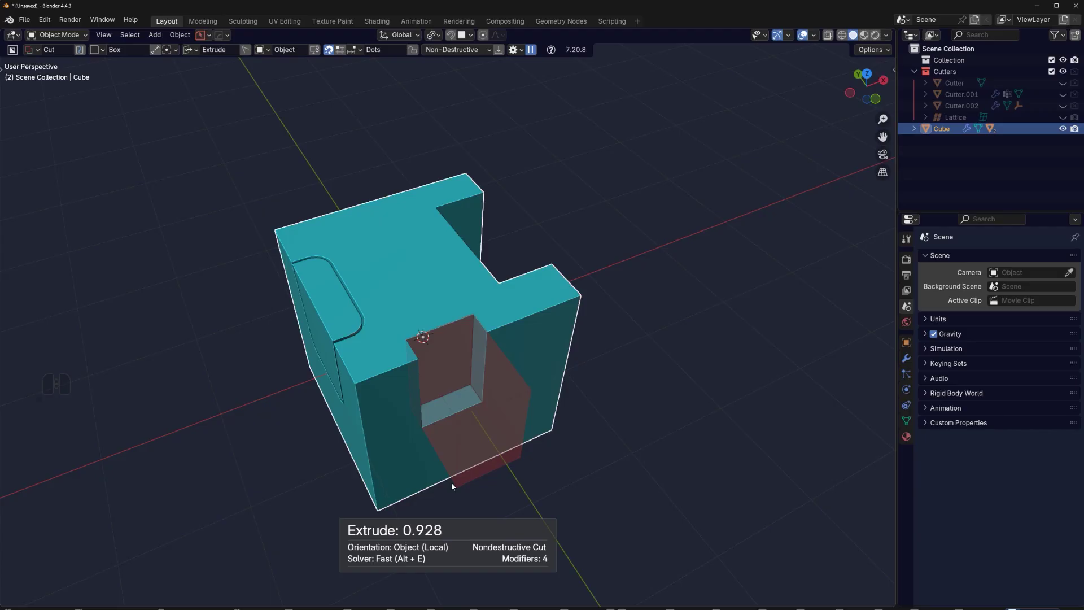
click(455, 486)
Step: Use HardOps Q-menu Shift Bool to relocate one notch cutter to another spot on the cube
middle_click(472, 468)
drag(523, 362, 531, 320)
middle_click(537, 325)
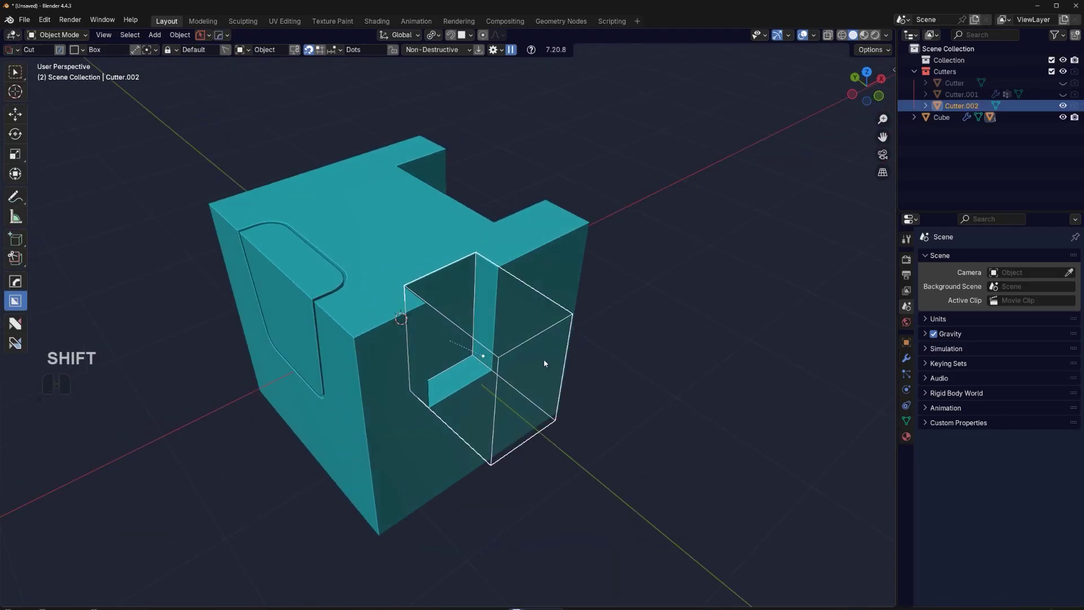
key(q)
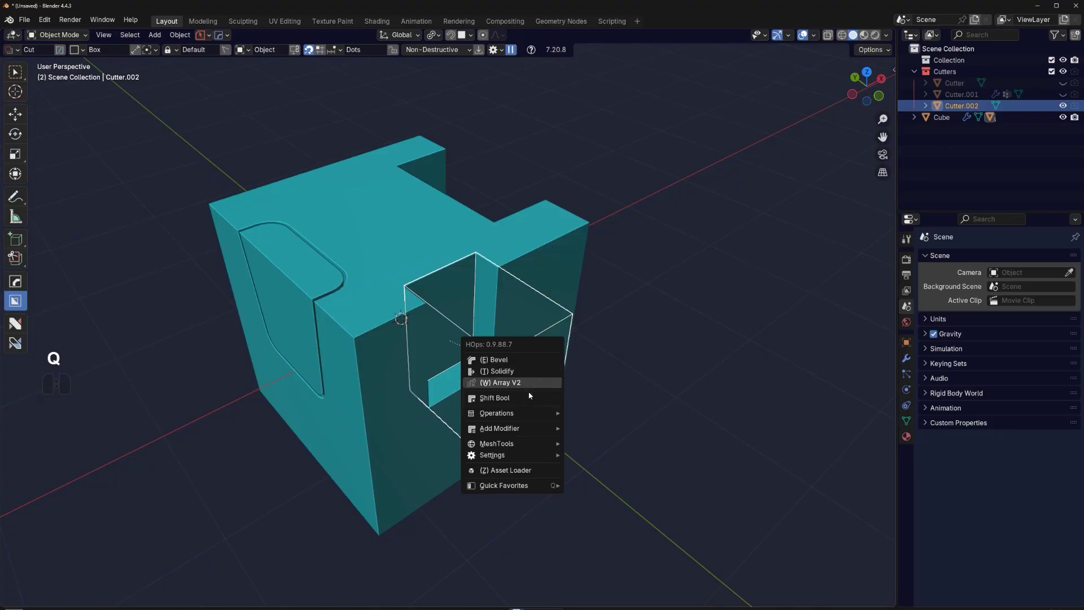
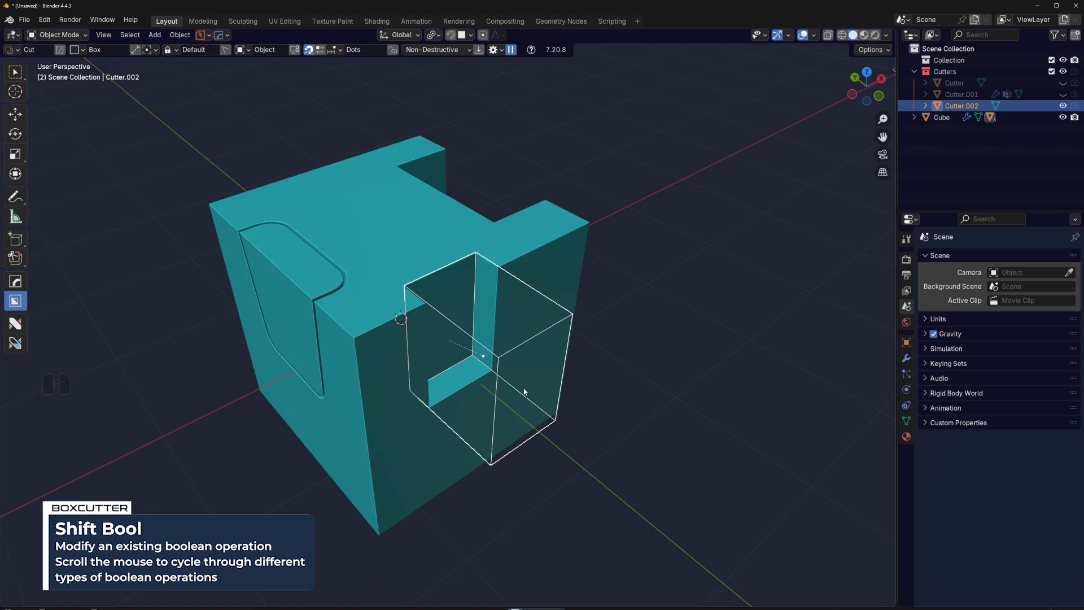
drag(462, 360, 589, 352)
drag(498, 346, 525, 308)
drag(491, 330, 554, 347)
drag(558, 343, 478, 342)
middle_click(491, 333)
drag(489, 304, 476, 282)
drag(542, 329, 521, 321)
middle_click(521, 318)
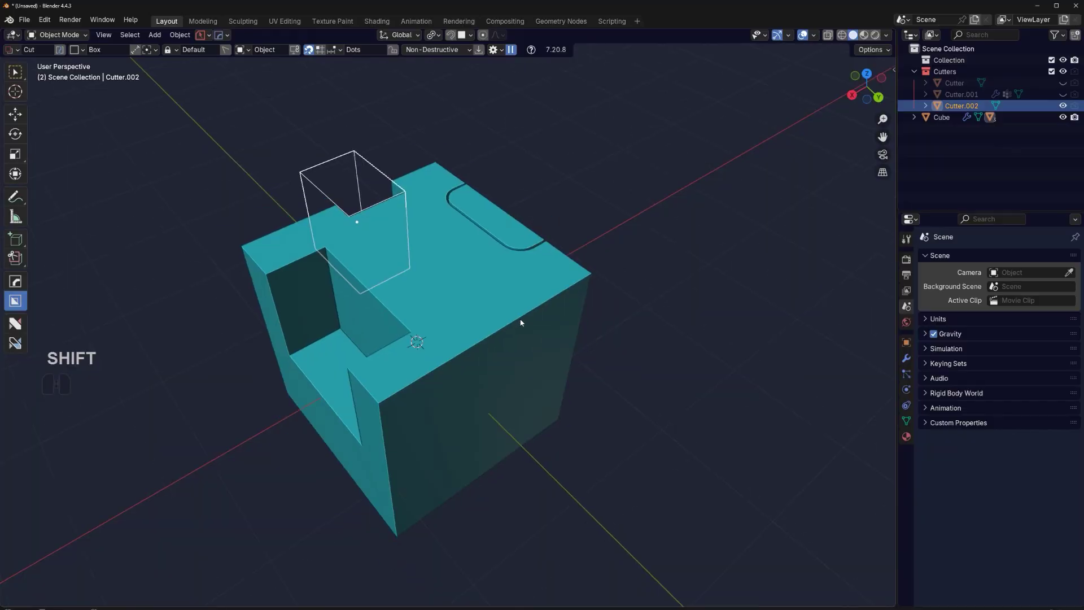
Step: Draw a new BoxCutter cut on the front face and cycle X into Inset mode for a rounded panel
drag(525, 279, 525, 349)
drag(520, 307, 543, 301)
click(543, 300)
drag(537, 289, 524, 386)
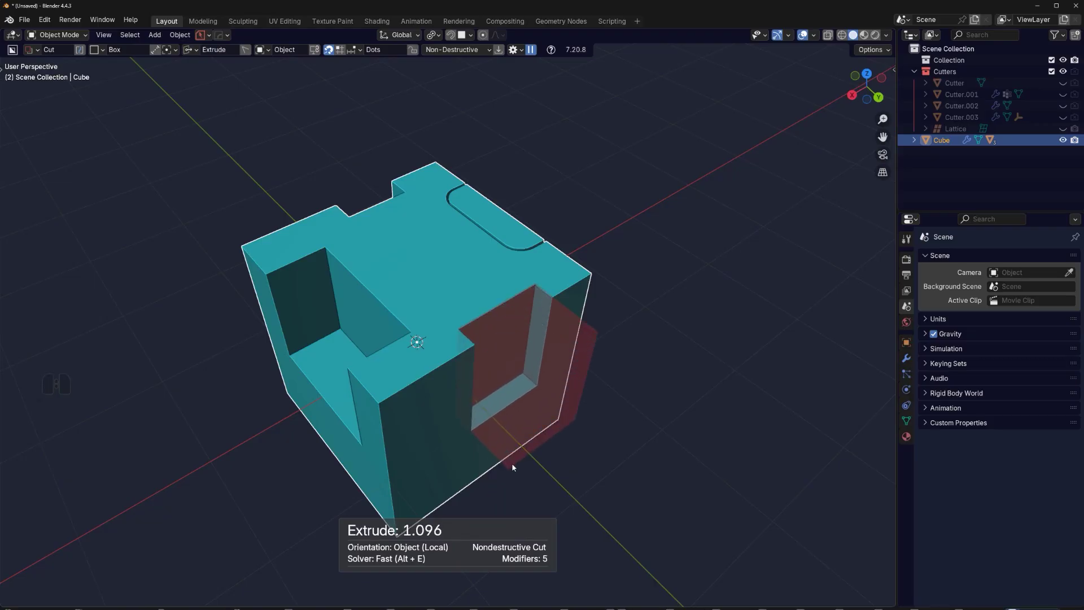
key(x)
key(x)
key(x)
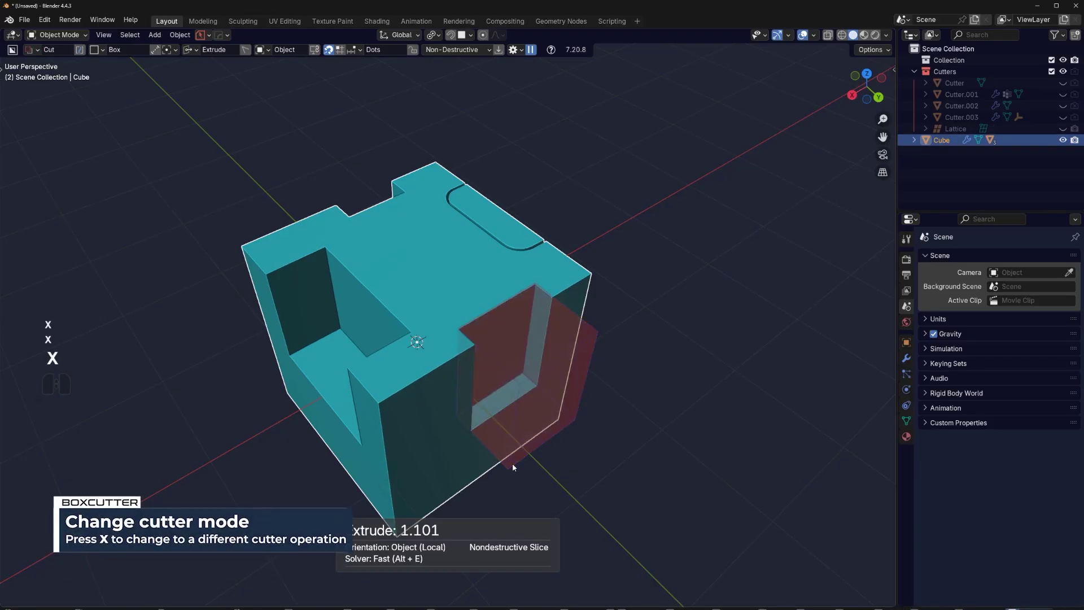
key(t)
click(576, 470)
click(634, 433)
Step: Orbit the view around the cube to inspect the inset groove
drag(614, 408, 657, 383)
drag(608, 348, 453, 349)
scroll(down, 3)
middle_click(459, 327)
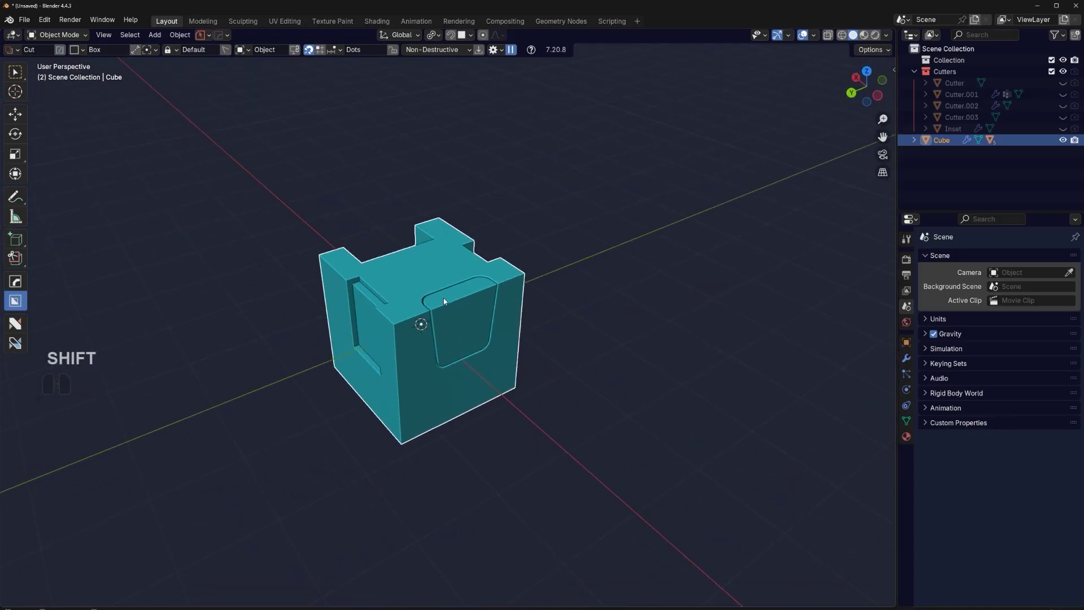
Step: Delete the notched cube and add a fresh cube (Cube.001) to the scene
key(x)
click(463, 302)
key(shift+a)
click(508, 342)
middle_click(490, 288)
double_click(311, 57)
middle_click(463, 288)
key(d)
click(462, 279)
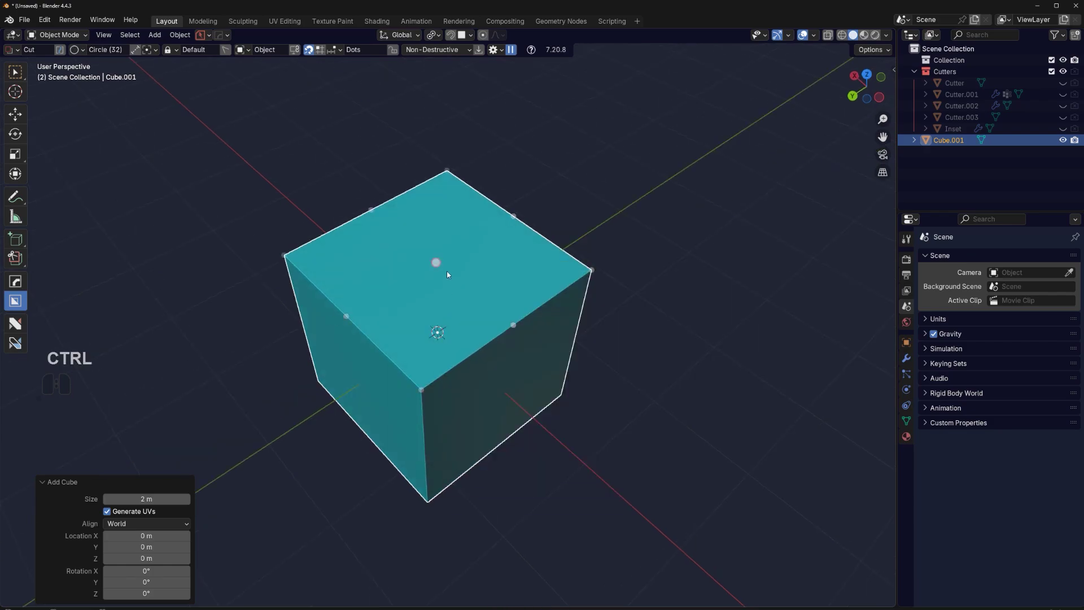
Step: Sink a BoxCutter circle cut into the top face and bevel it into a smooth round bowl
drag(441, 265, 502, 269)
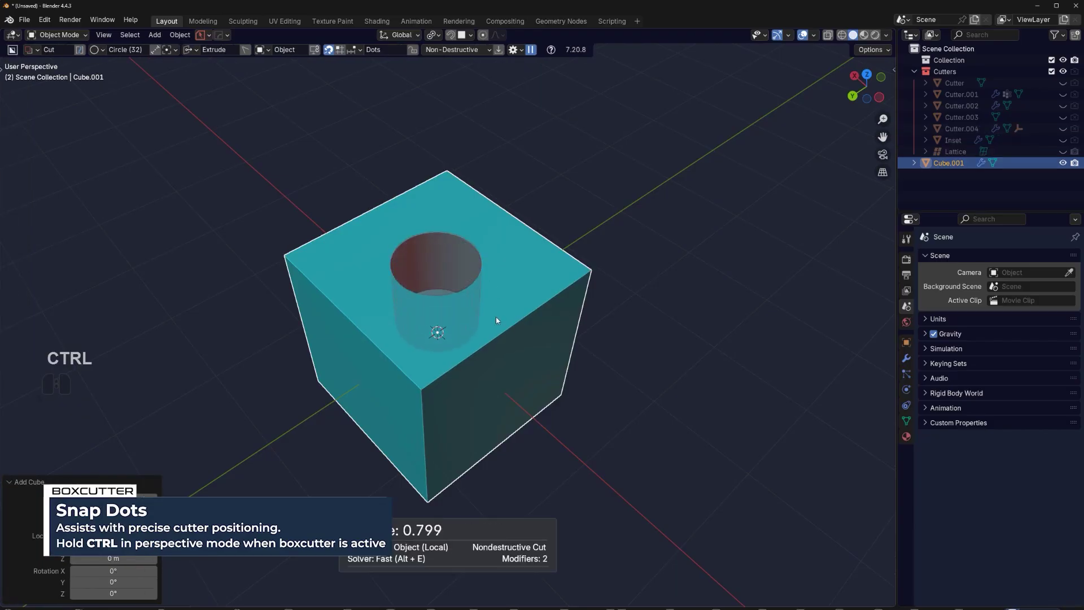
key(shift+t)
key(b)
click(384, 261)
key(space)
drag(499, 306, 477, 305)
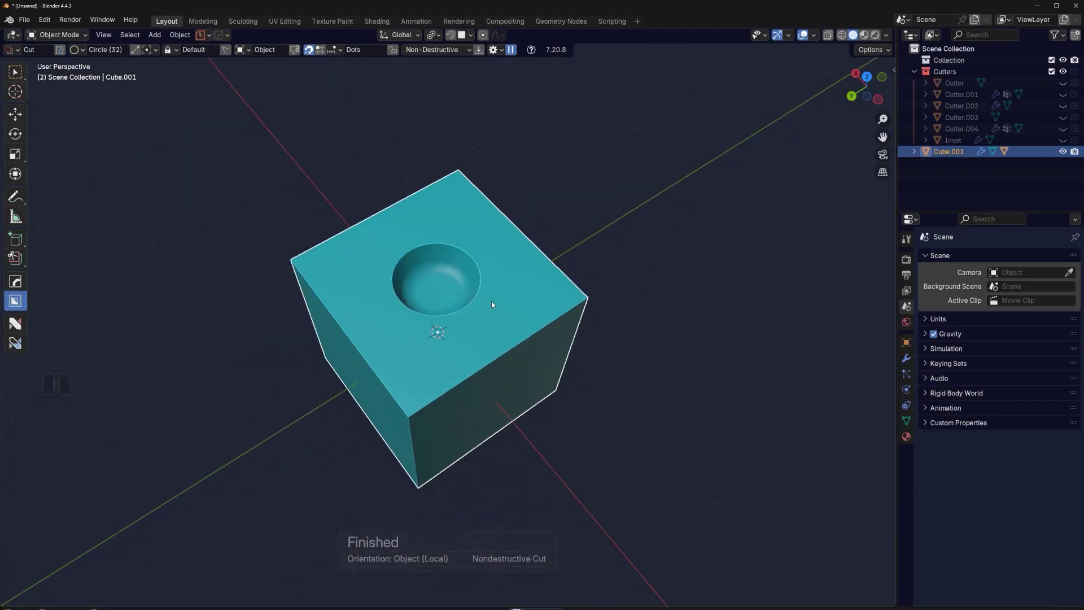
drag(502, 314, 631, 282)
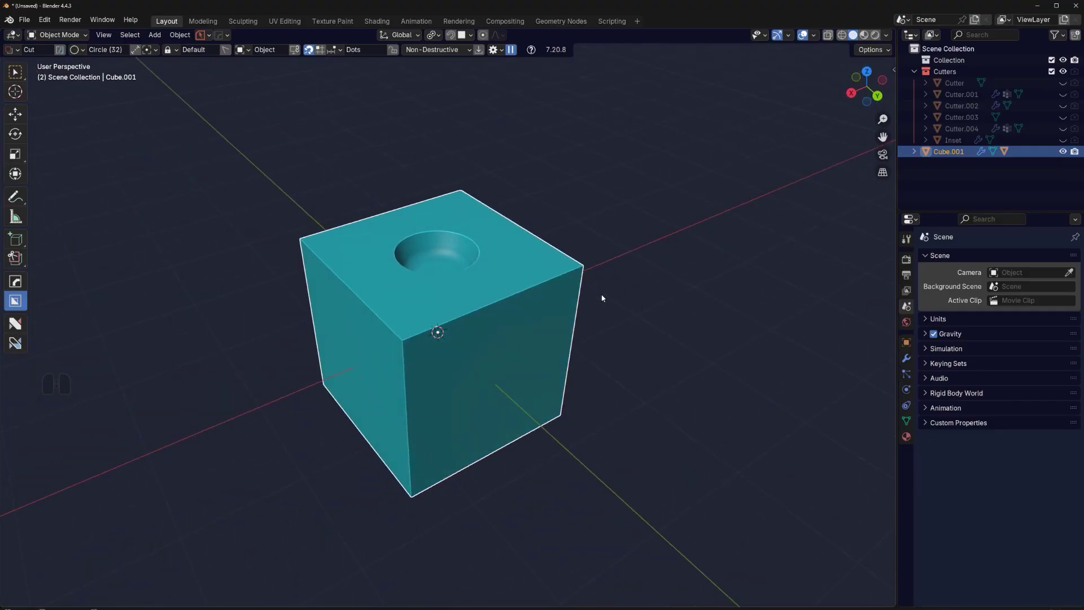
drag(482, 337, 480, 349)
middle_click(401, 333)
middle_click(371, 335)
Step: Switch to back orthographic view and set BoxCutter orientation to View via Shift+V
key(KP_5)
key(shift+KP_5)
middle_click(399, 308)
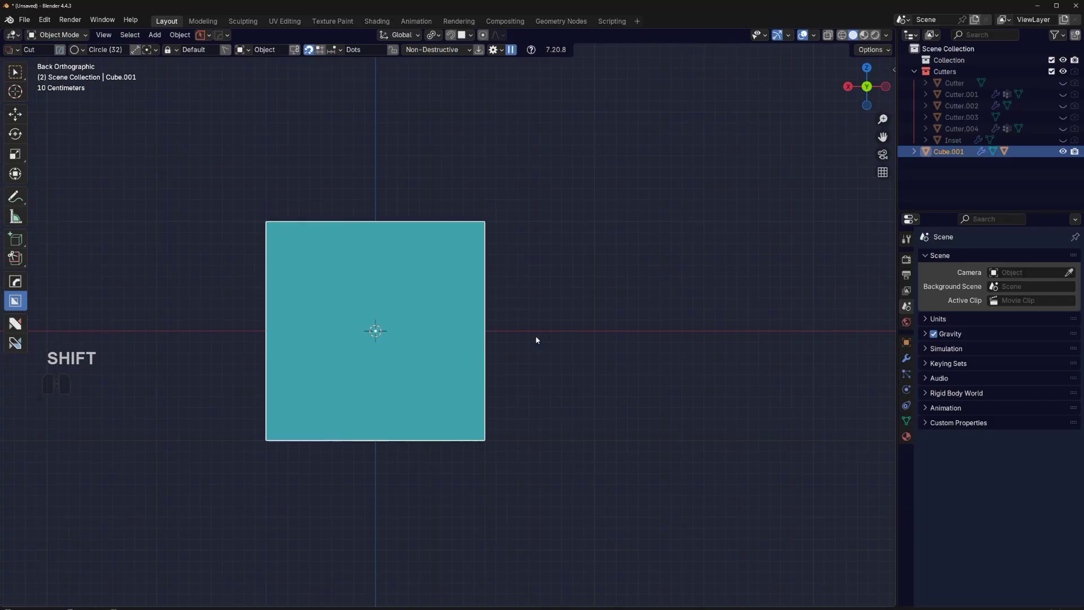
key(shift+v)
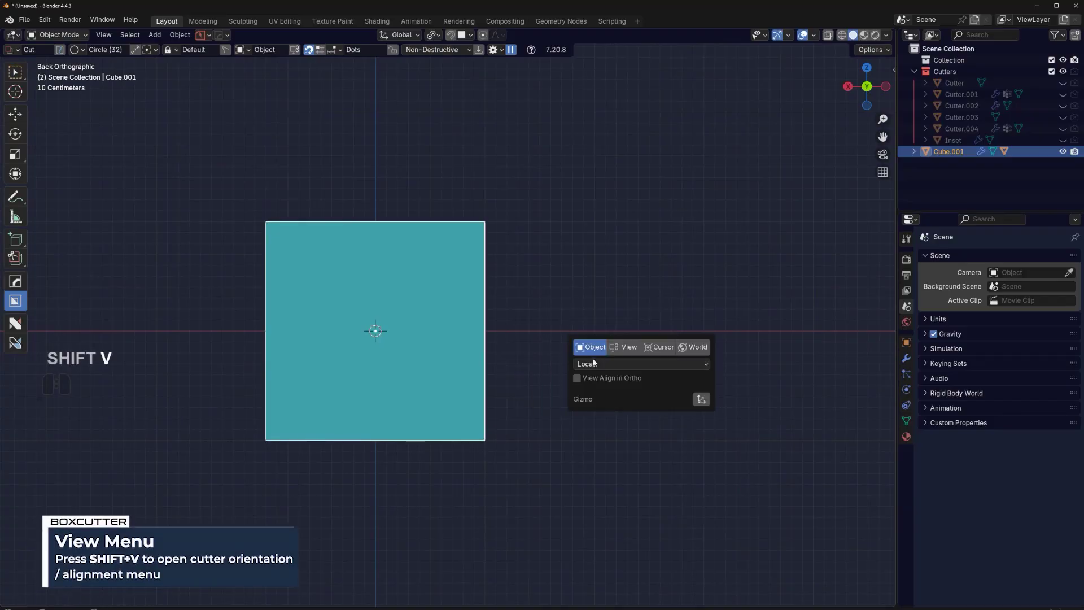
key(shift+v)
click(581, 382)
Step: Draw a rectangular box cut over the cube's right edge and apply it as a side notch
key(d)
click(543, 374)
drag(484, 290, 533, 393)
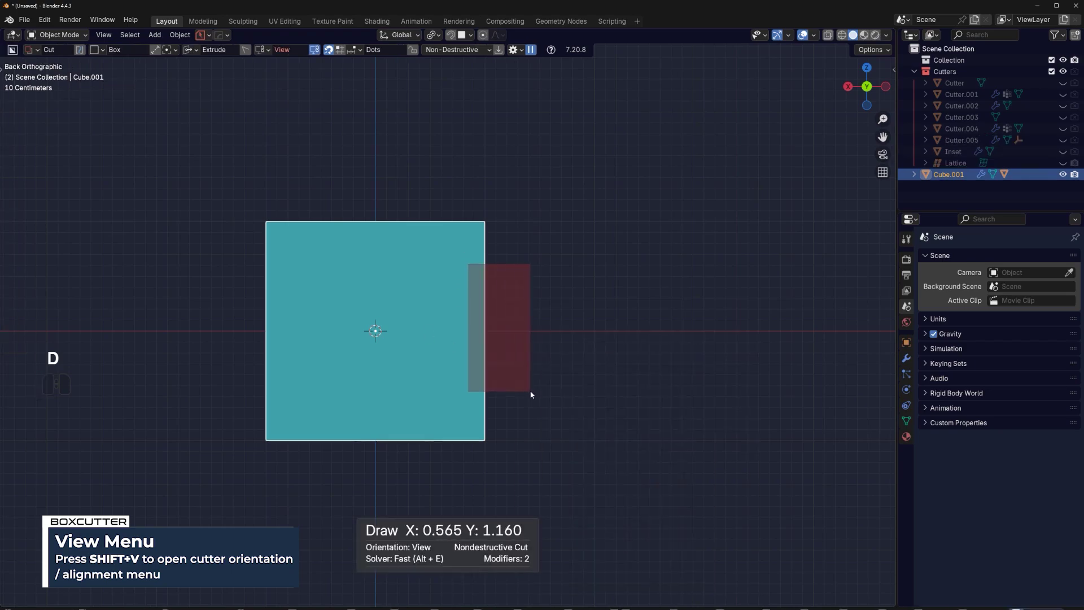
key(space)
drag(548, 389, 425, 403)
Step: Toggle perspective and orbit around the cube to inspect the new channel
key(KP_5)
drag(462, 337, 583, 382)
drag(552, 360, 513, 363)
middle_click(444, 358)
key(KP_5)
key(shift+KP_5)
middle_click(480, 338)
drag(465, 327, 507, 360)
key(KP_5)
Step: Switch BoxCutter's shape to Ngon and frame the cube for a straight-on cut
key(d)
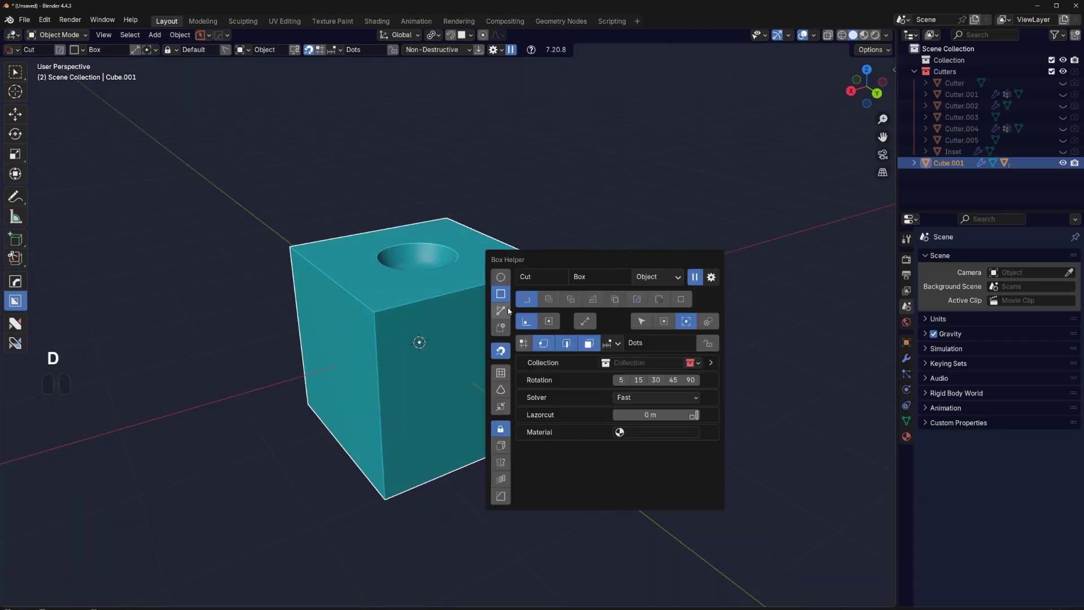
click(509, 310)
middle_click(408, 353)
middle_click(399, 354)
key(KP_5)
middle_click(382, 392)
click(260, 369)
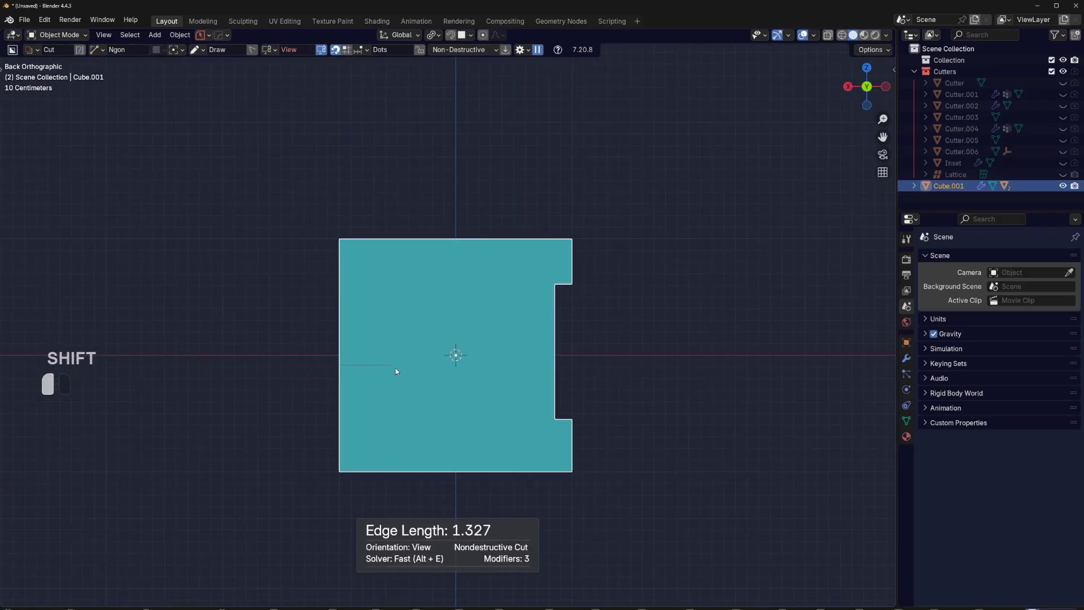
Step: Place four corners of a slanted outline across the upper corner and make it a knife slice with K
click(462, 263)
click(658, 261)
click(688, 150)
click(264, 137)
key(k)
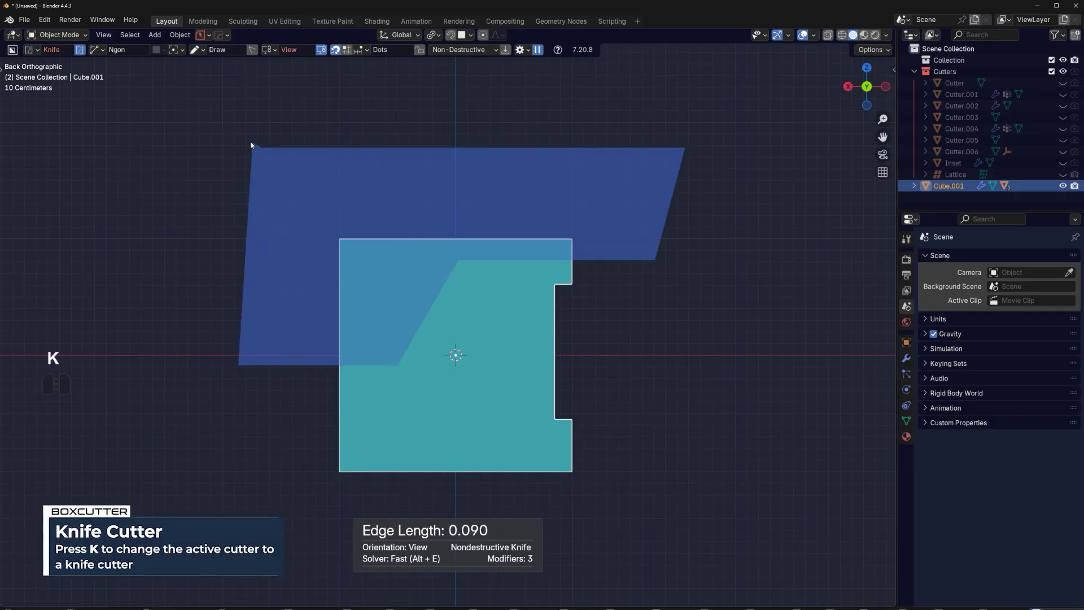
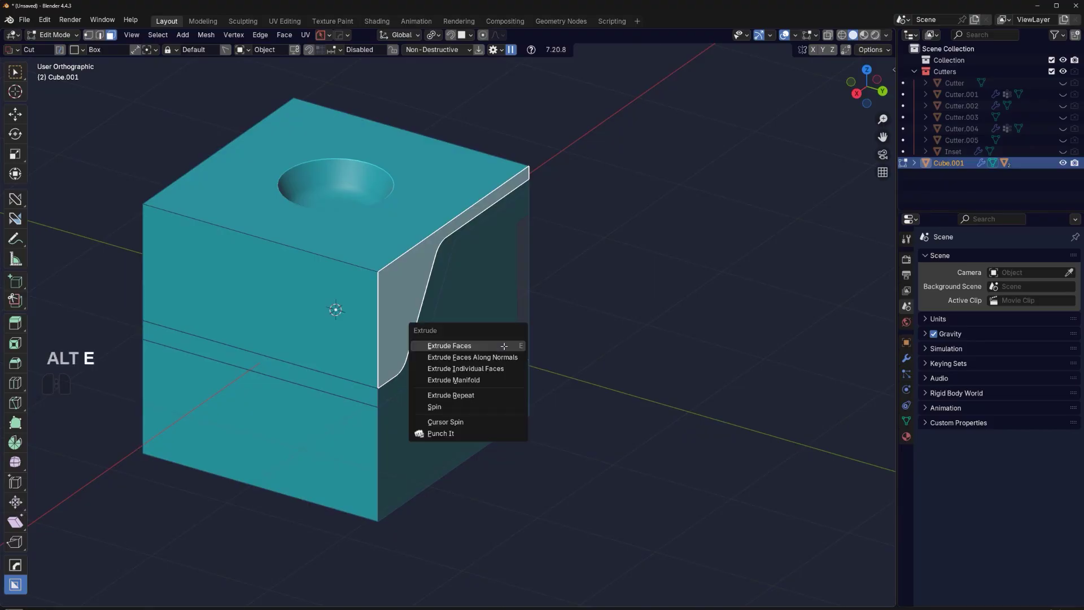
Step: Choose Punch It from the Alt+E extrude menu and set the depth of the punched groove
key(alt+e)
click(484, 441)
click(441, 420)
click(642, 296)
key(Tab)
drag(512, 271, 455, 272)
Step: Bevel the edges of the punched groove through the HardOps Q menu
key(q)
click(436, 273)
click(439, 273)
drag(474, 276, 535, 251)
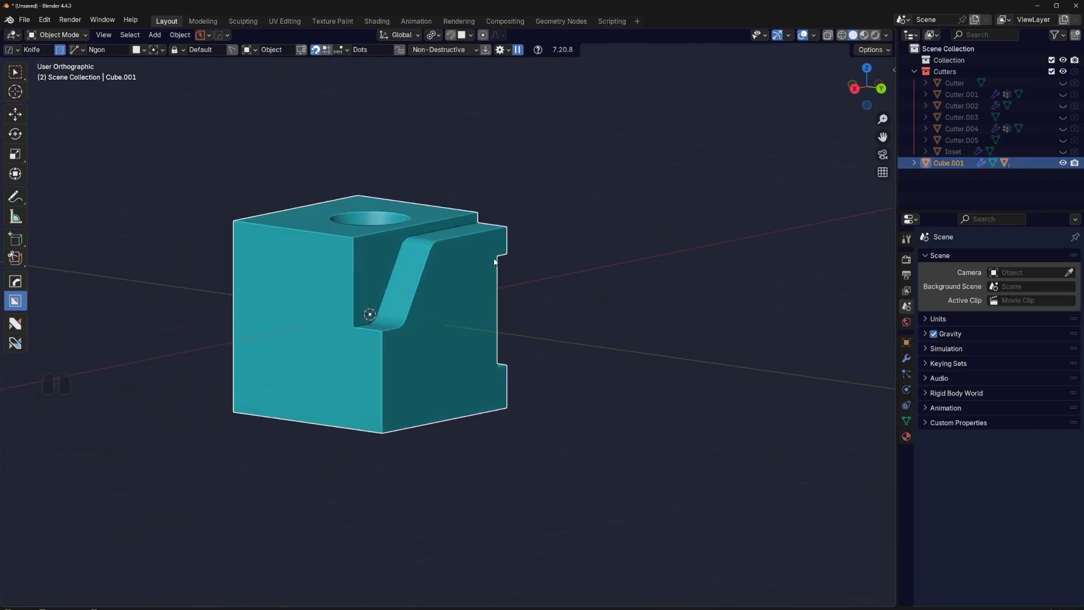
Step: Orbit the view around the cube to inspect the diagonal beveled groove
key(KP_5)
drag(511, 300, 512, 349)
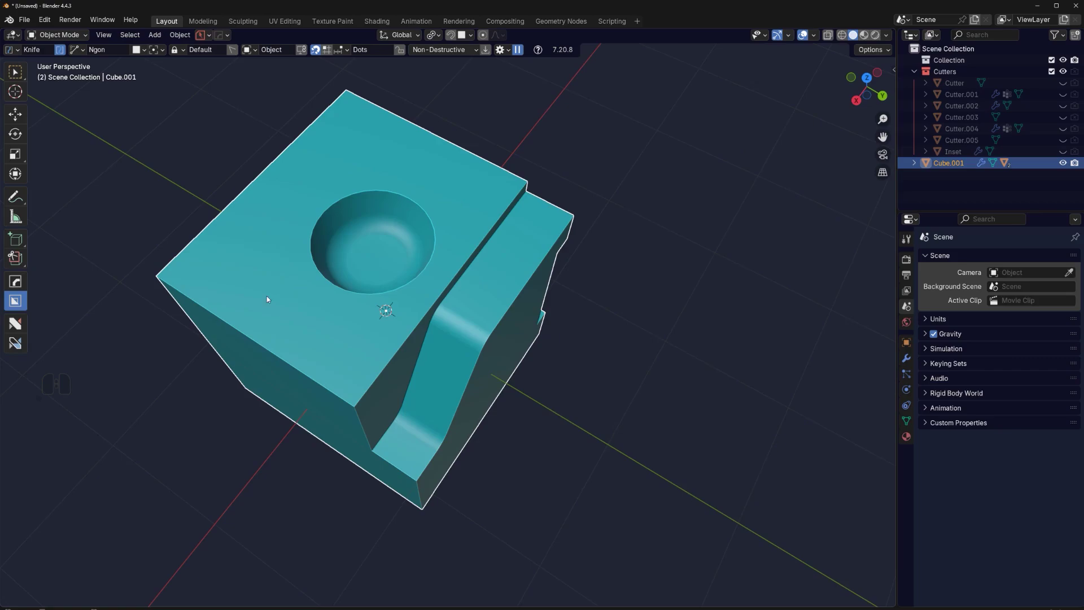
drag(316, 344, 388, 393)
drag(432, 376, 395, 319)
drag(470, 346, 450, 284)
drag(557, 290, 697, 316)
drag(491, 306, 324, 323)
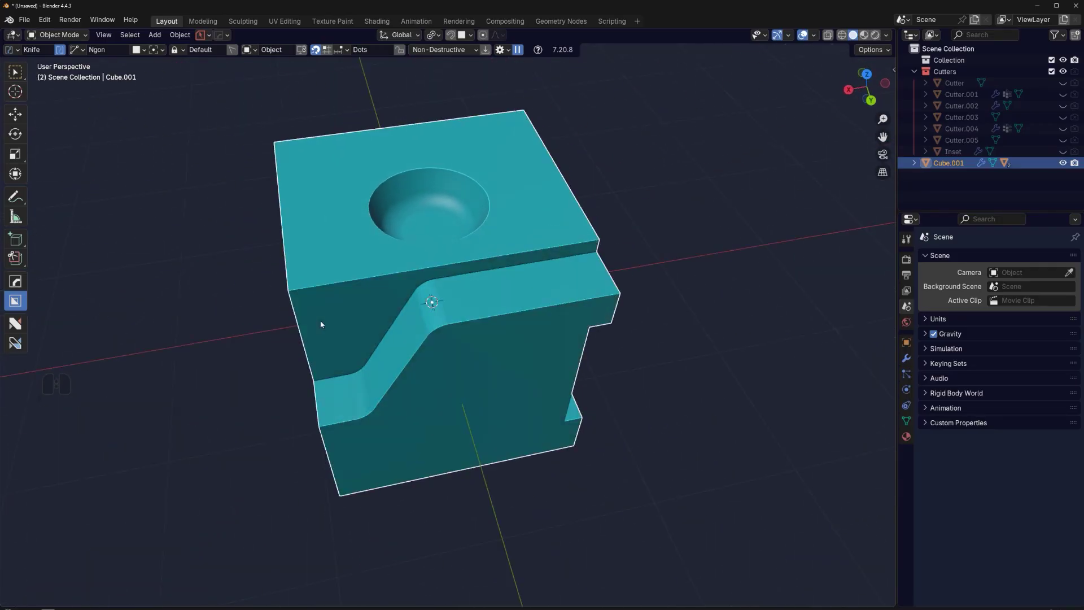